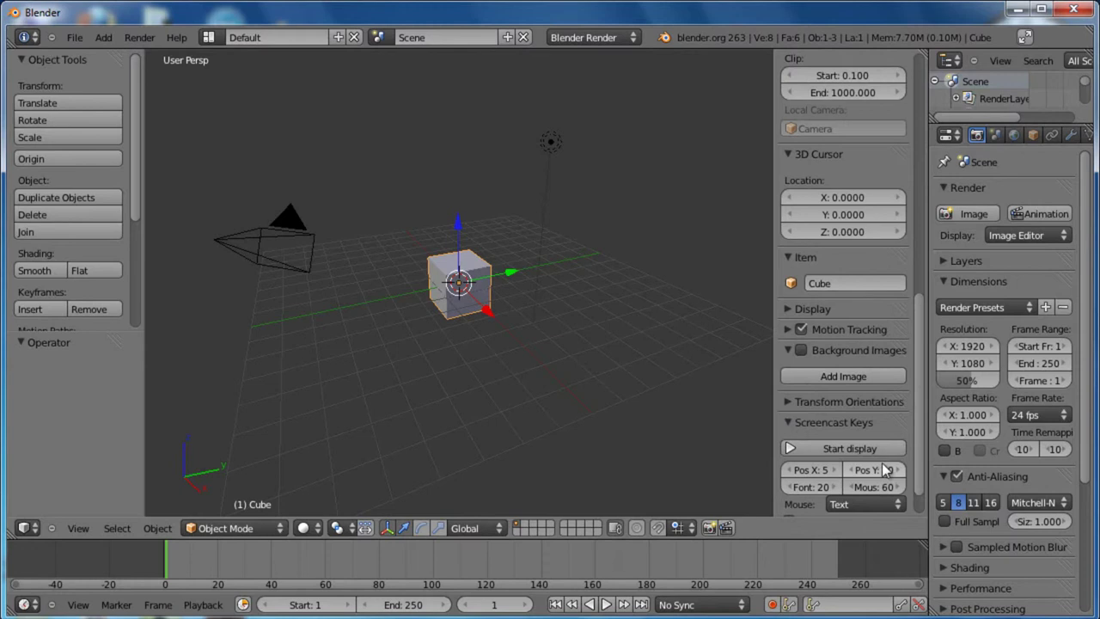
Enable Background Images and load model cutit rotit.jpg from the Simple Knife folder as reference
{"action": "left_click", "coordinate": [797, 426]}
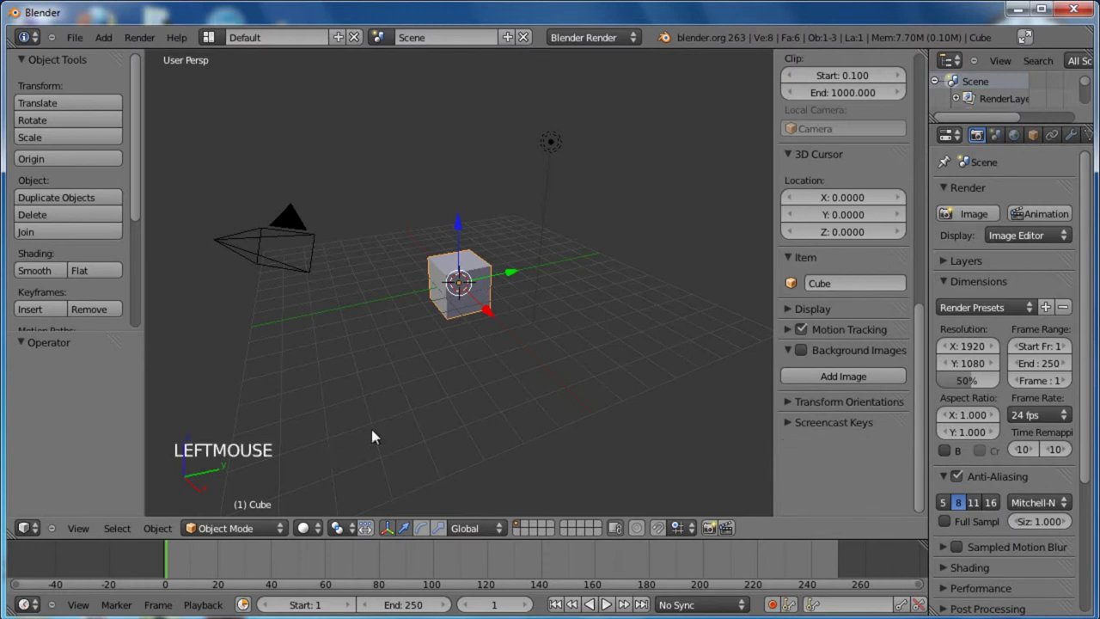
{"action": "left_click", "coordinate": [802, 357]}
{"action": "left_click", "coordinate": [817, 385]}
{"action": "left_click", "coordinate": [864, 473]}
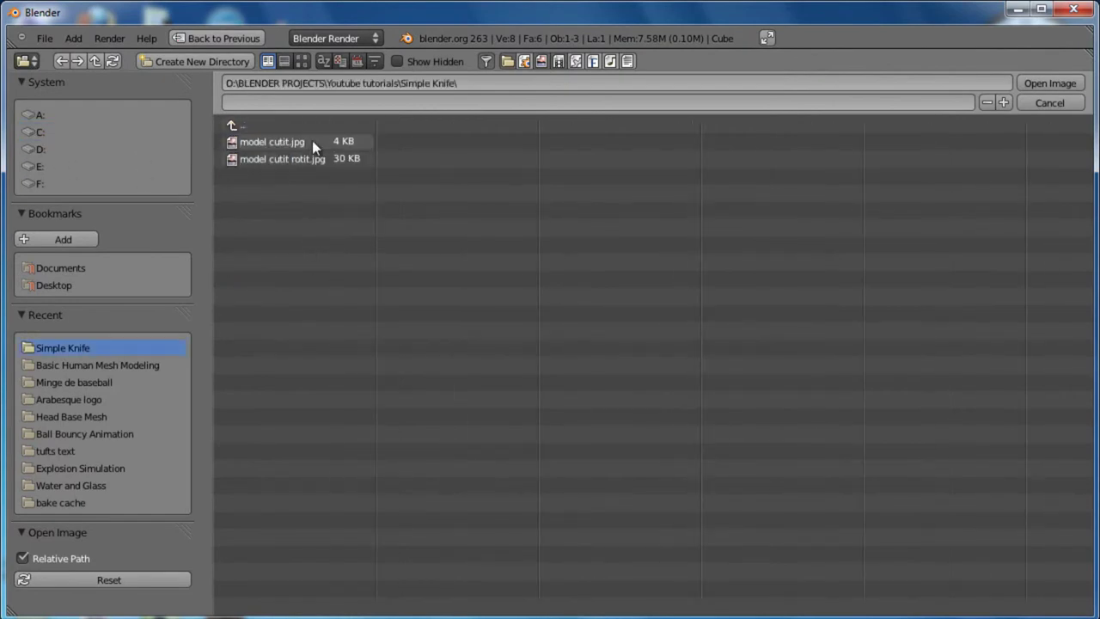
{"action": "left_click", "coordinate": [316, 160]}
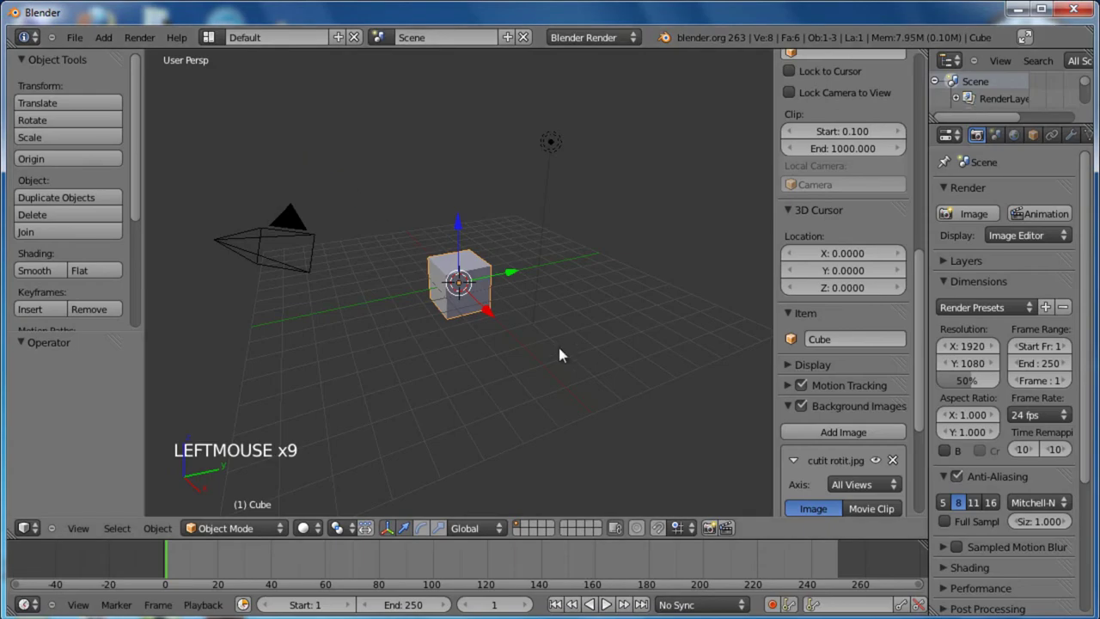
Switch the 3D view to front orthographic so the reference photo is visible
{"action": "key", "text": "KP_5"}
{"action": "key", "text": "KP_1"}
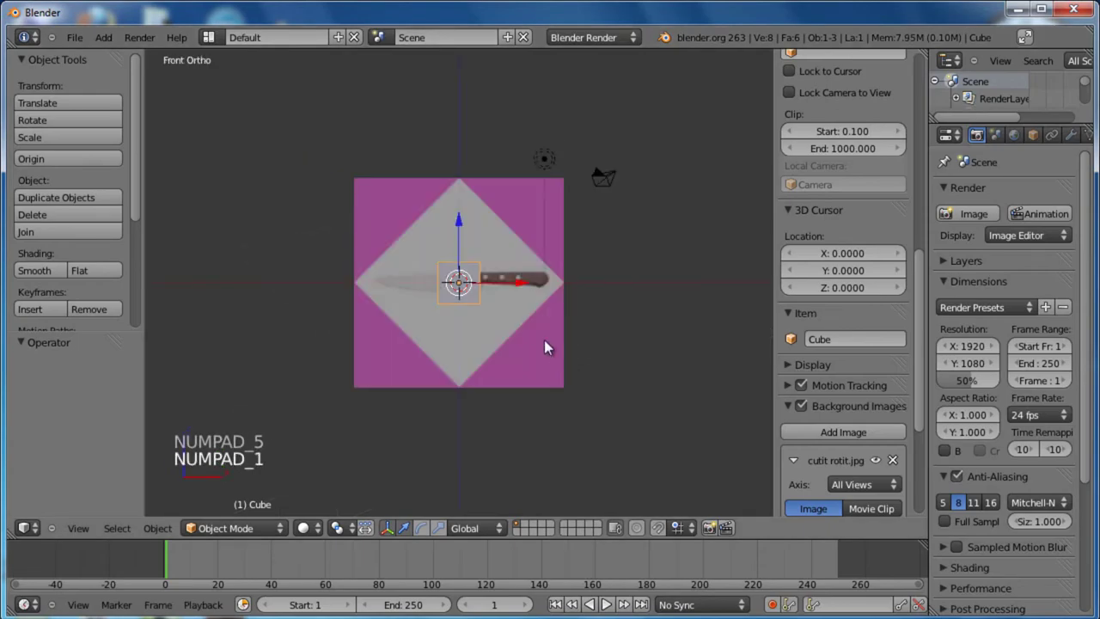
{"action": "scroll", "scroll_direction": "up", "scroll_amount": 3}
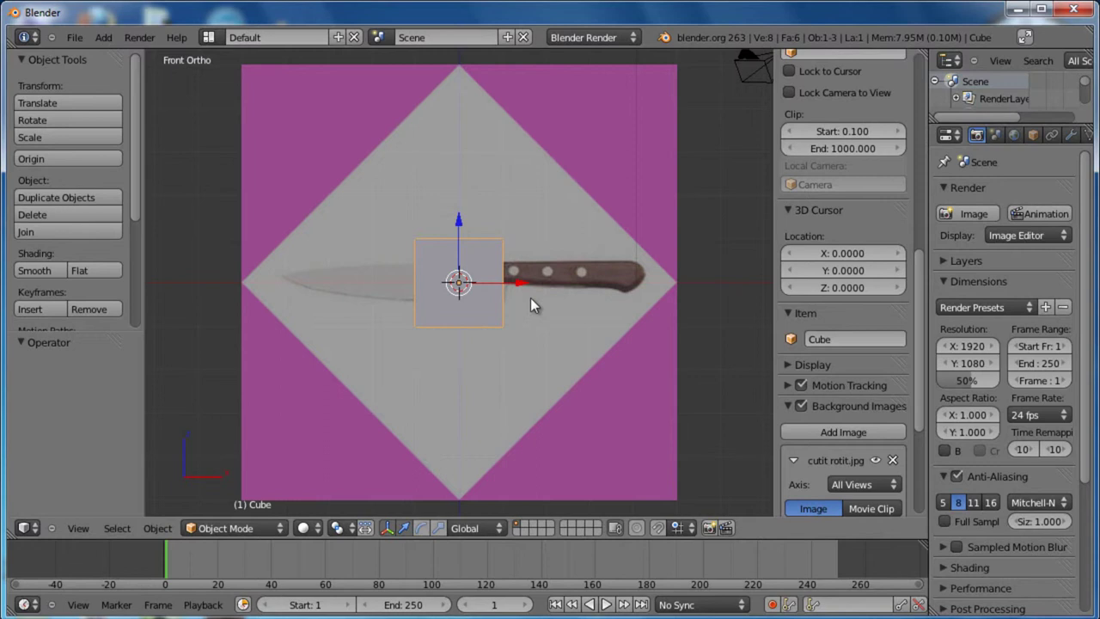
{"action": "scroll", "scroll_direction": "down", "scroll_amount": 3}
{"action": "scroll", "scroll_direction": "down", "scroll_amount": 3}
Set the background image to Front axis only, opacity 0.295 and size 8.100
{"action": "left_click", "coordinate": [858, 317]}
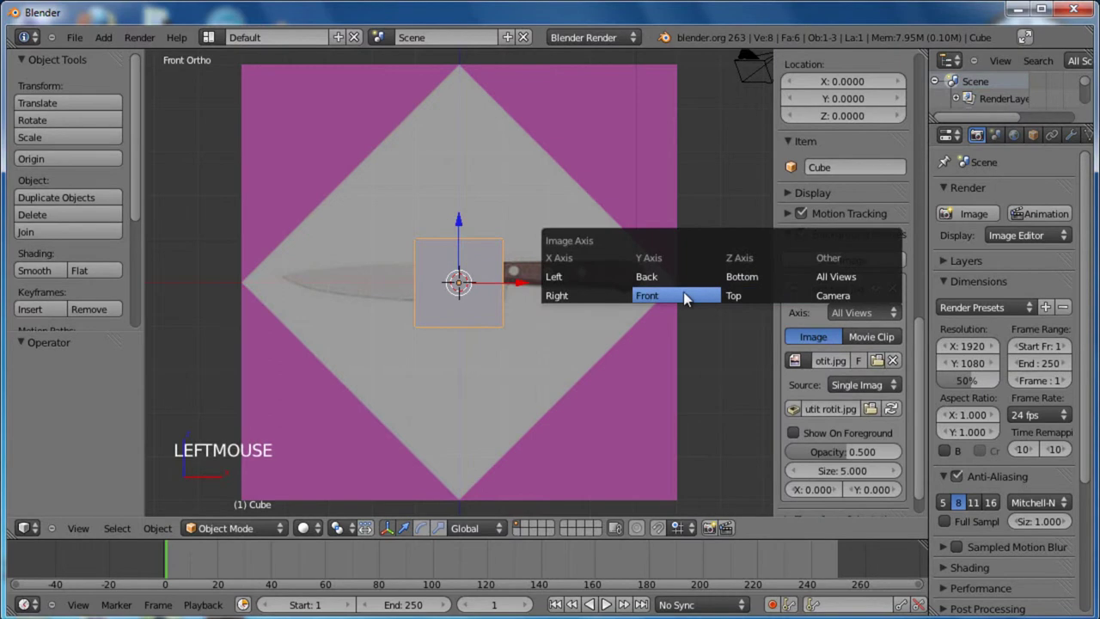
{"action": "scroll", "scroll_direction": "down", "scroll_amount": 3}
{"action": "left_click", "coordinate": [853, 424]}
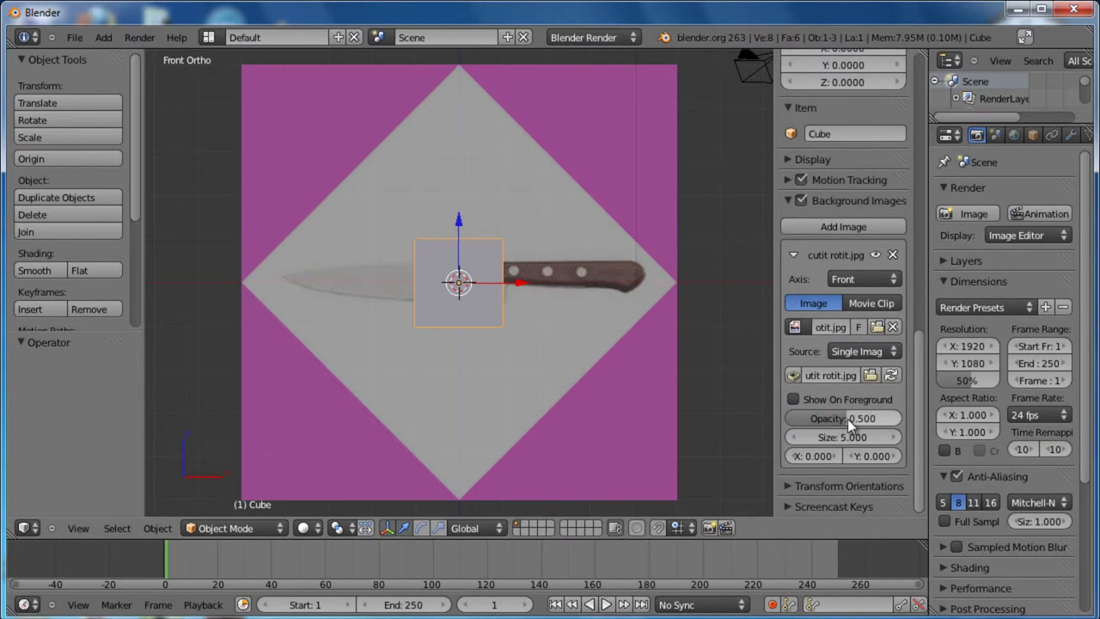
{"action": "left_click", "coordinate": [851, 424]}
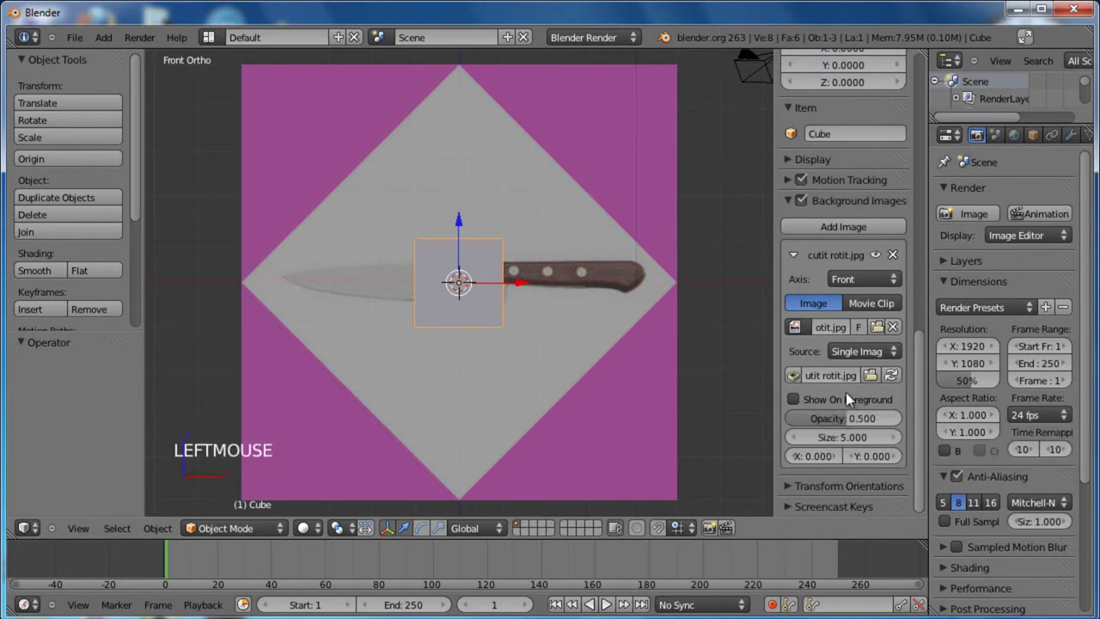
{"action": "left_click", "coordinate": [838, 422]}
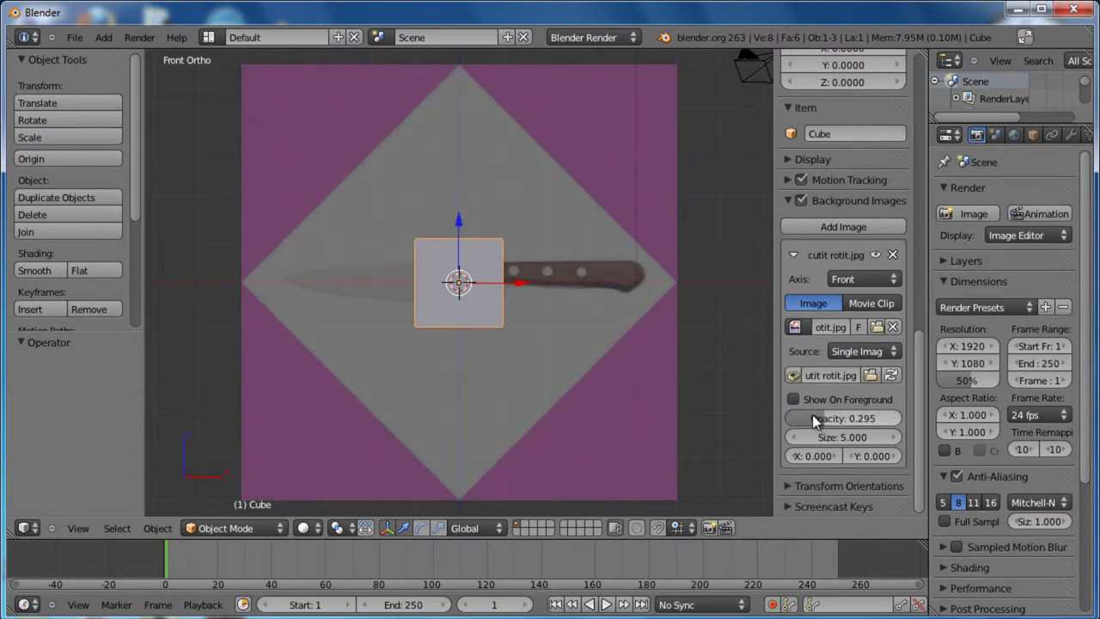
{"action": "left_click", "coordinate": [831, 446]}
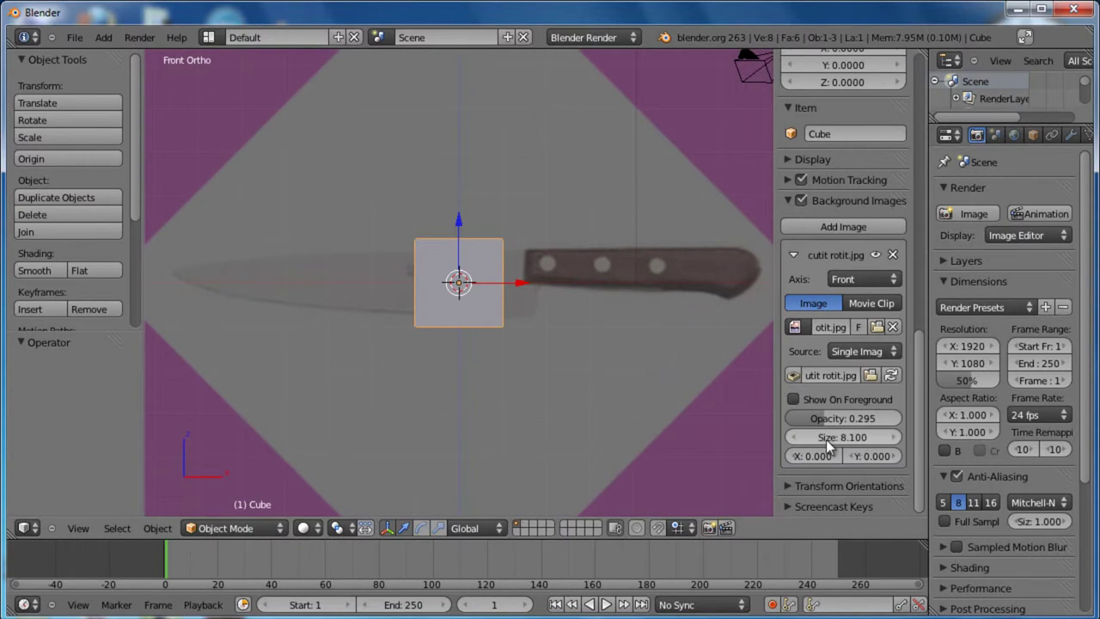
Hide the side panel and frame the front view on the knife handle's end
{"action": "key", "text": "n"}
{"action": "scroll", "scroll_direction": "down", "scroll_amount": 3}
{"action": "scroll", "scroll_direction": "up", "scroll_amount": 3}
{"action": "middle_click", "coordinate": [614, 296]}
{"action": "key", "text": "KP_1"}
{"action": "middle_click", "coordinate": [585, 268]}
{"action": "scroll", "scroll_direction": "up", "scroll_amount": 3}
{"action": "scroll", "scroll_direction": "down", "scroll_amount": 3}
{"action": "middle_click", "coordinate": [571, 307]}
In Edit Mode, move and scale the cube mesh to cover the handle's rounded tip
{"action": "key", "text": "Tab"}
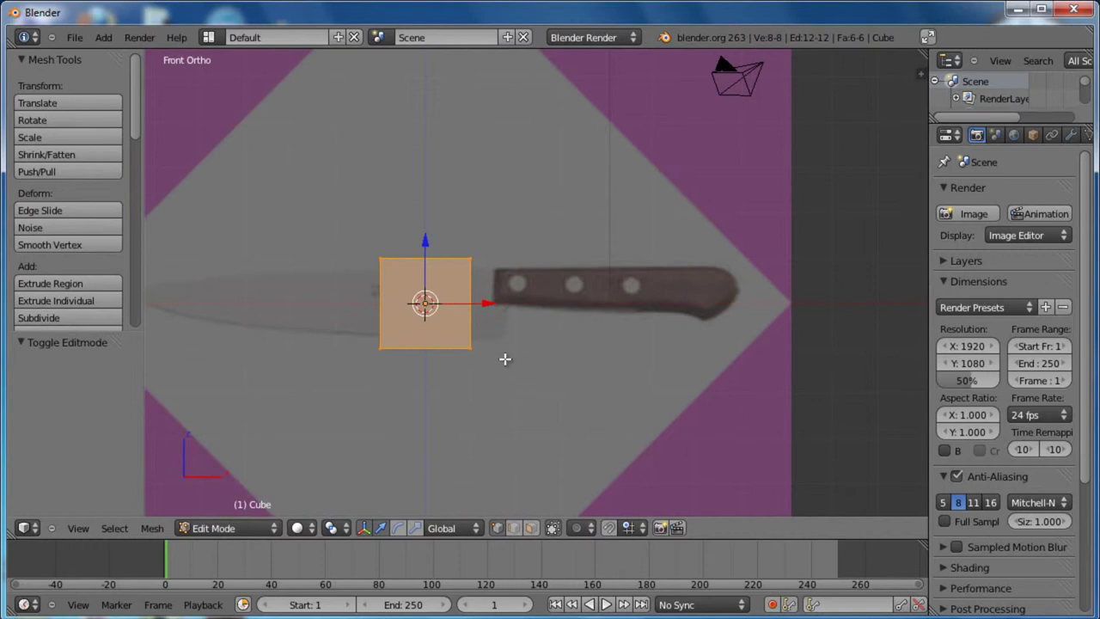
{"action": "key", "text": "g"}
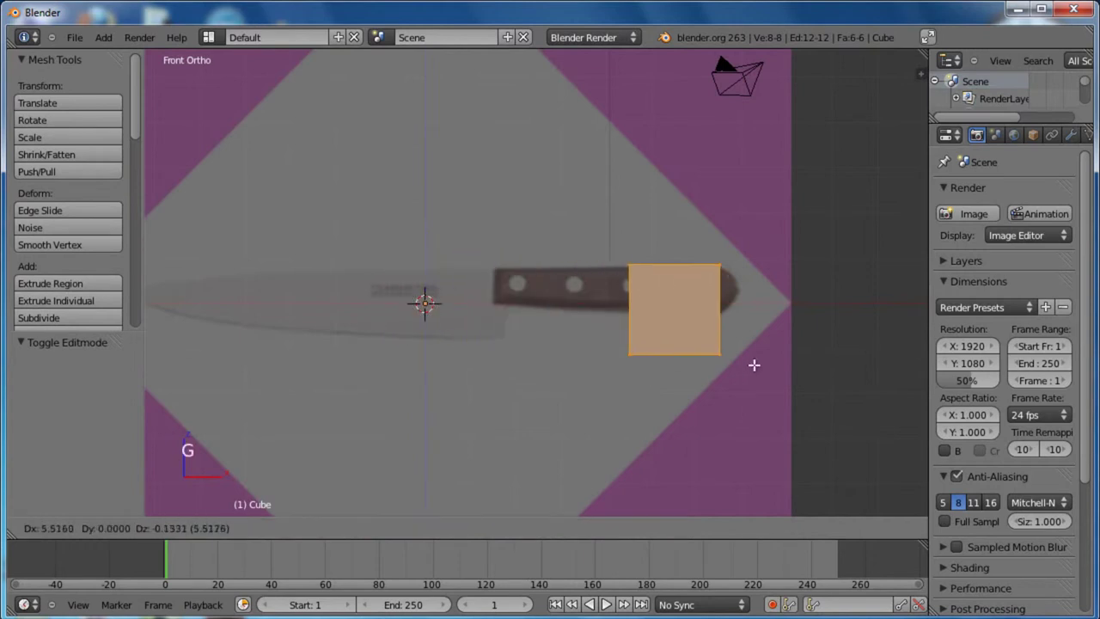
{"action": "left_click", "coordinate": [775, 359]}
{"action": "key", "text": "z"}
{"action": "scroll", "scroll_direction": "up", "scroll_amount": 3}
{"action": "middle_click", "coordinate": [738, 366]}
{"action": "scroll", "scroll_direction": "up", "scroll_amount": 3}
{"action": "key", "text": "g"}
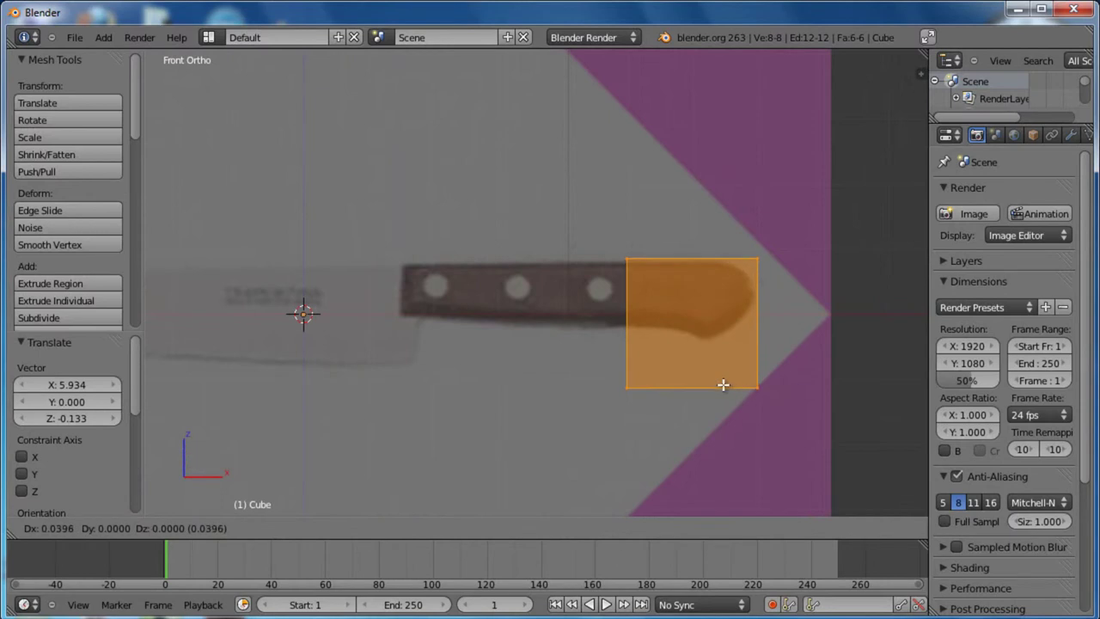
{"action": "left_click", "coordinate": [726, 378]}
Move the cube's left face along X to the start of the knife handle
{"action": "key", "text": "a"}
{"action": "key", "text": "b"}
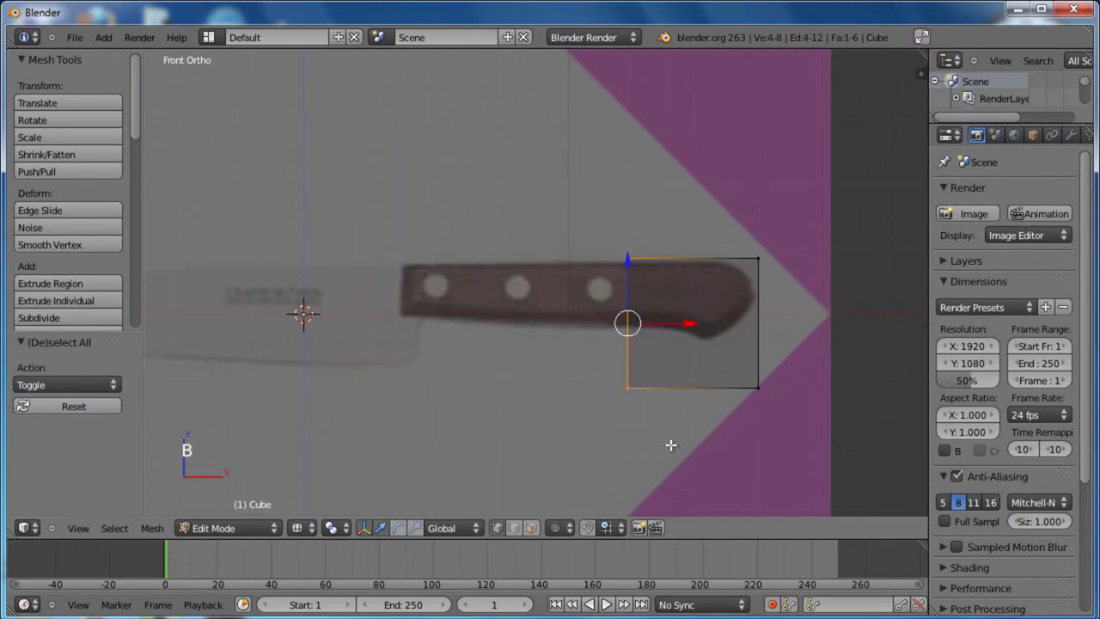
{"action": "middle_click", "coordinate": [532, 253]}
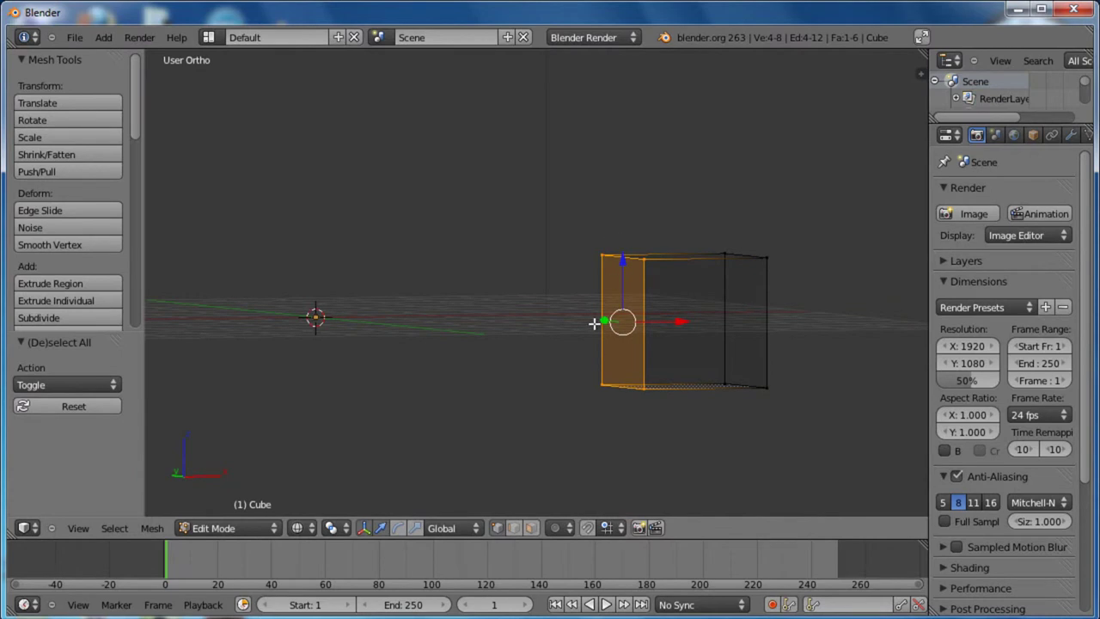
{"action": "key", "text": "KP_1"}
{"action": "scroll", "scroll_direction": "up", "scroll_amount": 3}
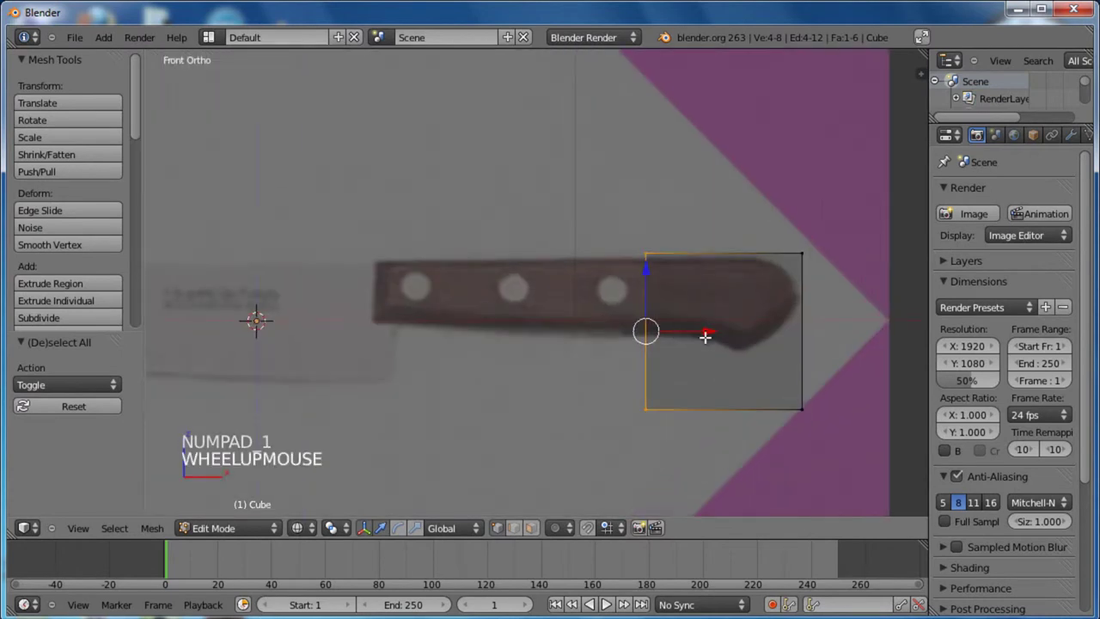
{"action": "left_click", "coordinate": [709, 324]}
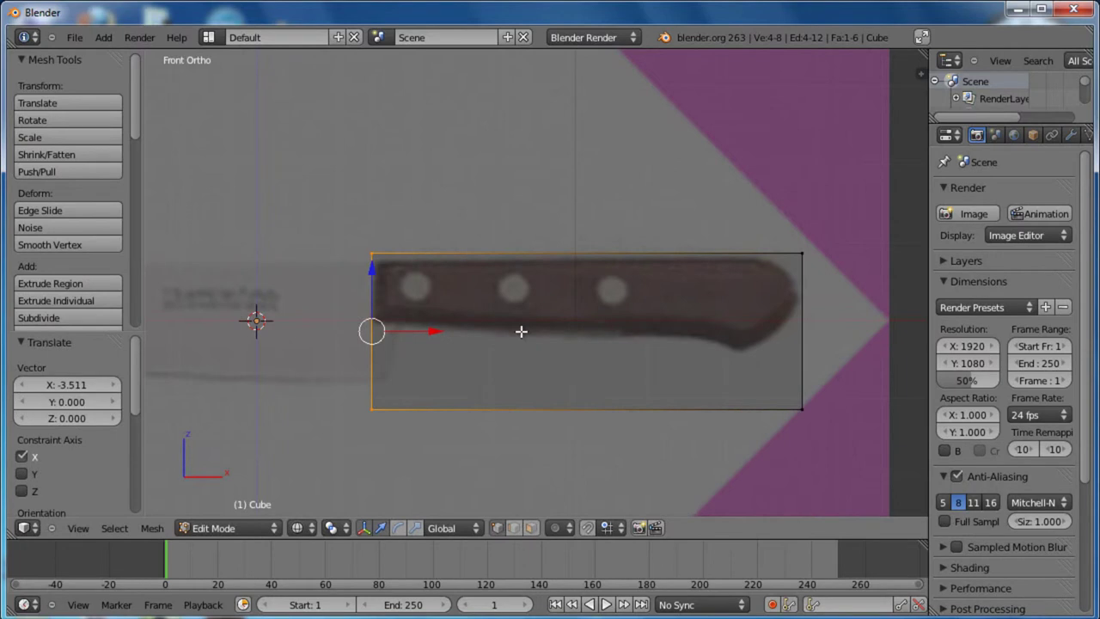
{"action": "key", "text": "a"}
{"action": "key", "text": "a"}
{"action": "left_click", "coordinate": [590, 263]}
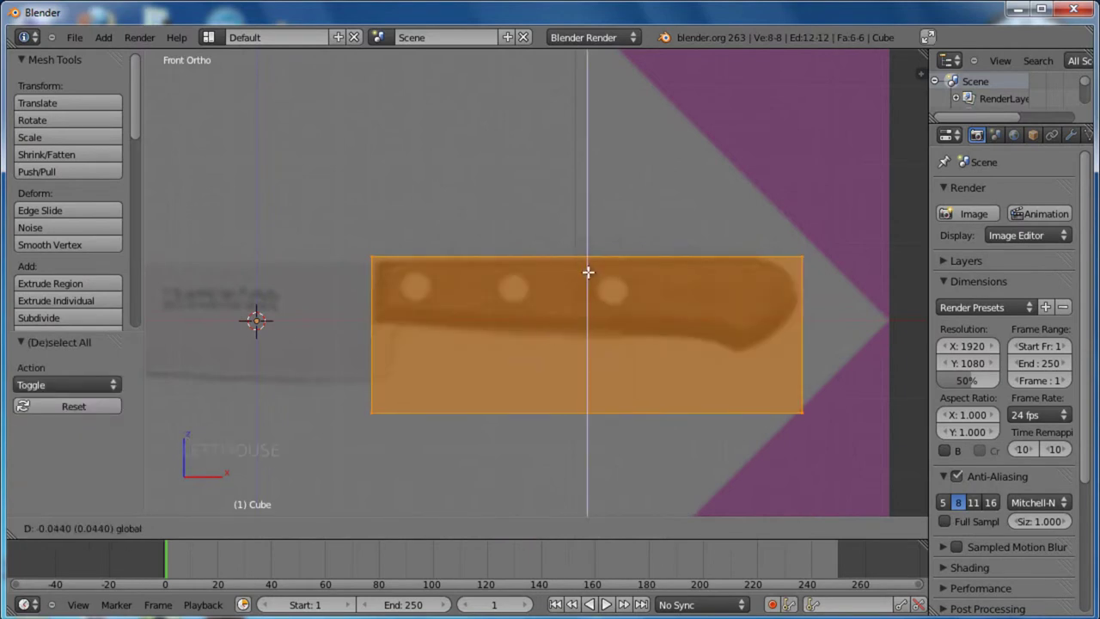
Box-select the box's bottom vertices to raise them to the handle's lower outline
{"action": "key", "text": "a"}
{"action": "key", "text": "b"}
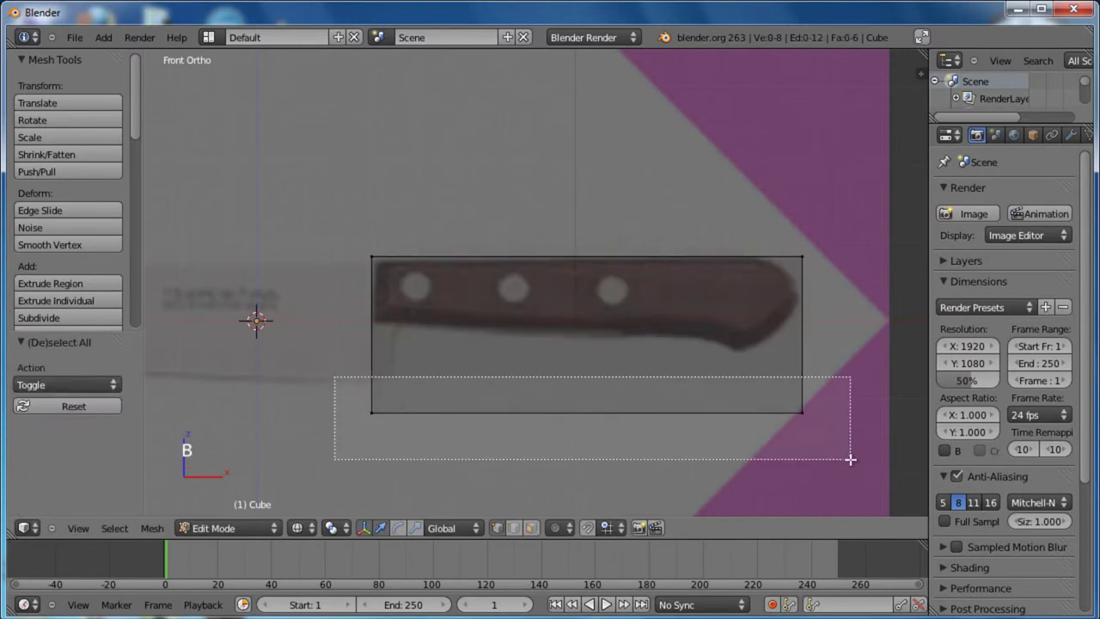
{"action": "left_click", "coordinate": [587, 346]}
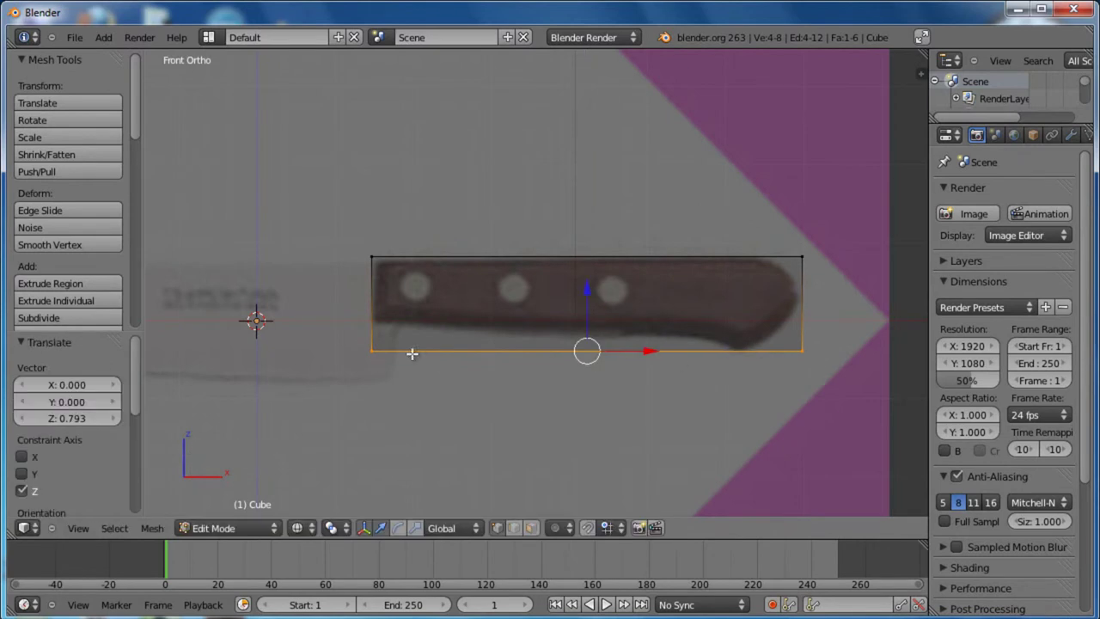
Add three evenly spaced vertical loop cuts across the handle block
{"action": "key", "text": "a"}
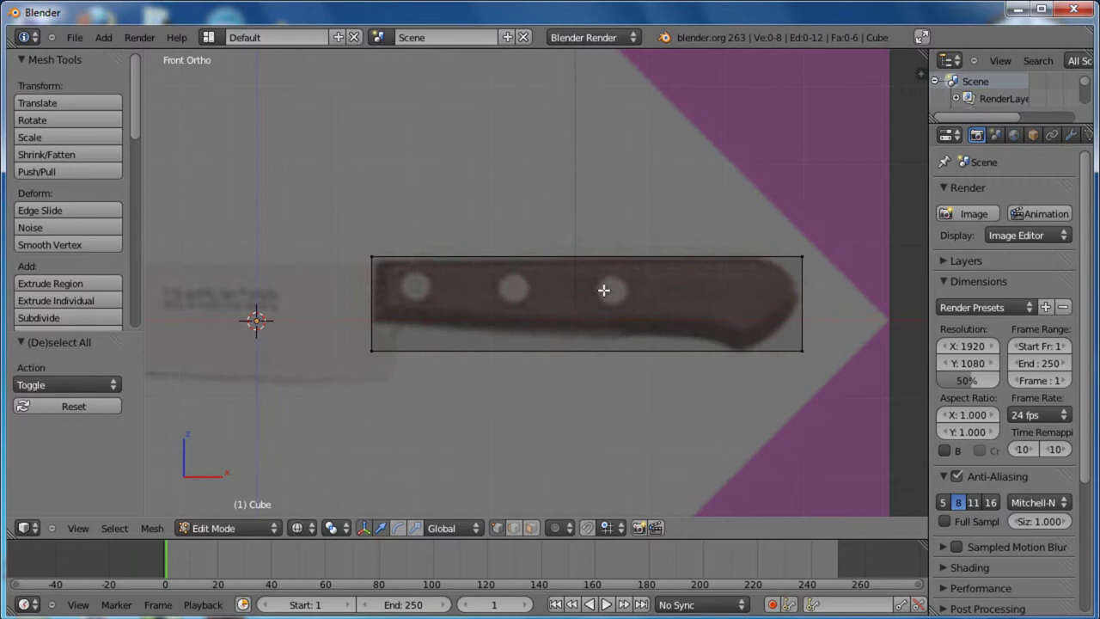
{"action": "key", "text": "ctrl+r"}
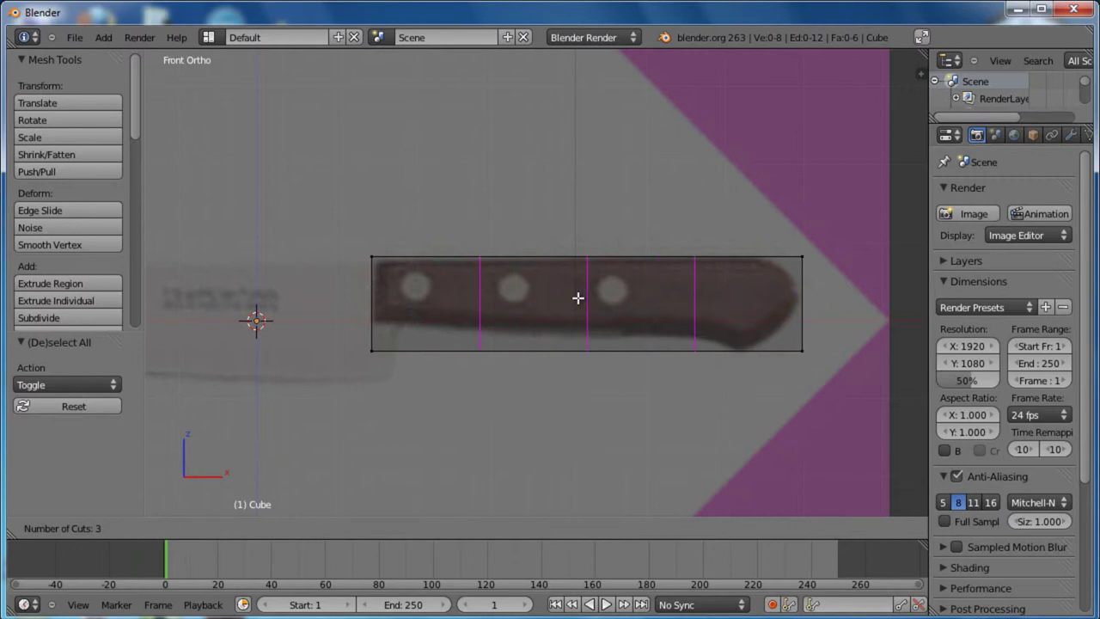
{"action": "left_click", "coordinate": [589, 297]}
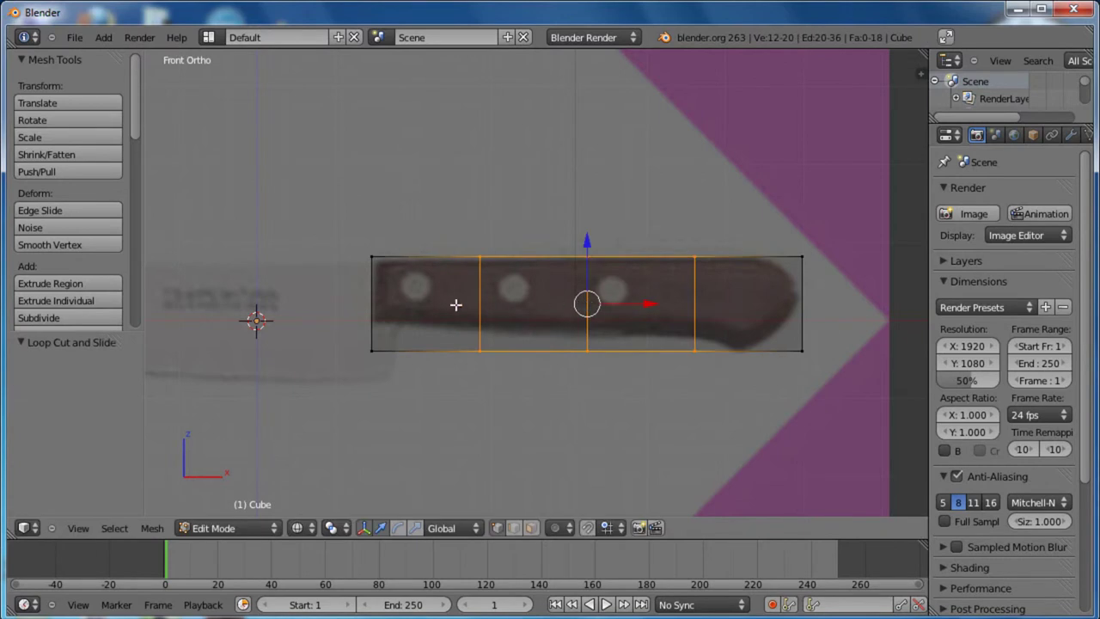
{"action": "key", "text": "a"}
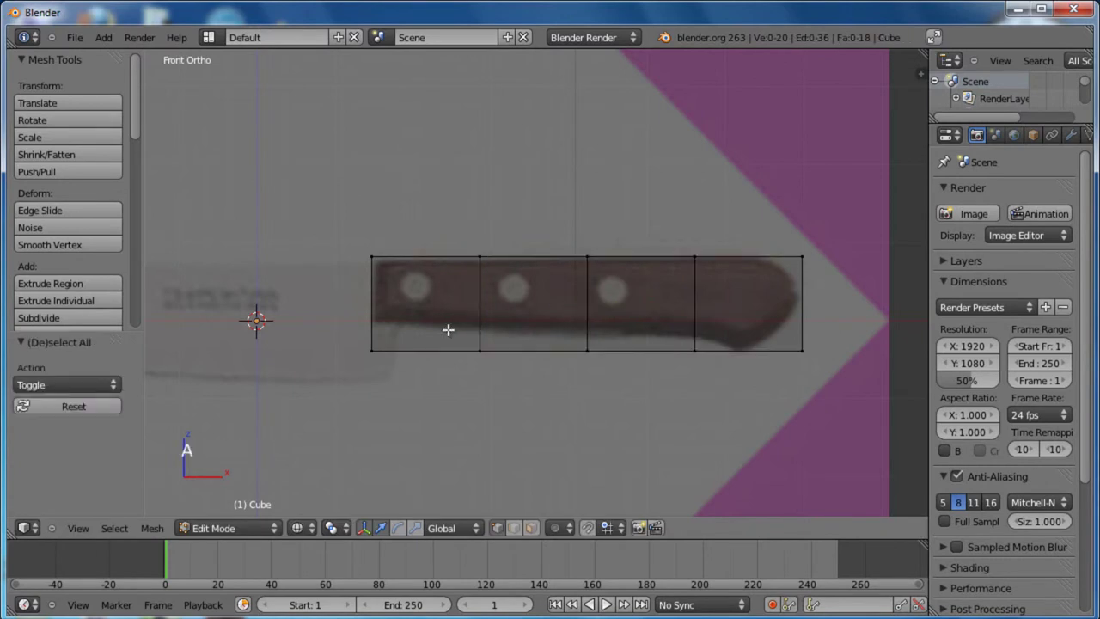
Move each bottom vertex of the handle along Z to follow the tapering lower outline
{"action": "key", "text": "b"}
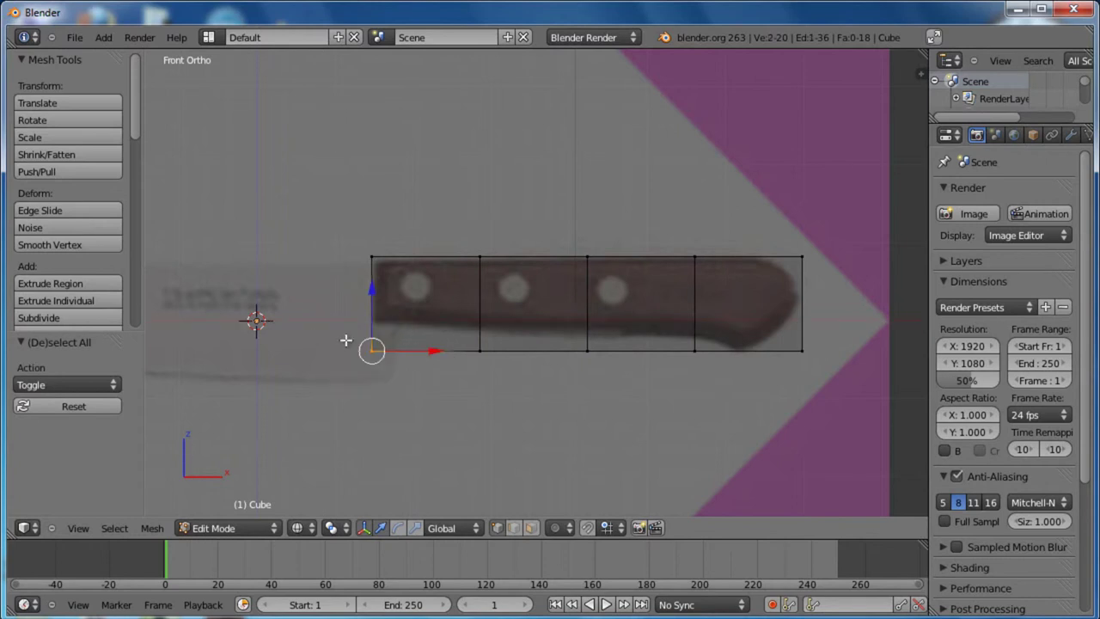
{"action": "left_click", "coordinate": [378, 280]}
{"action": "key", "text": "a"}
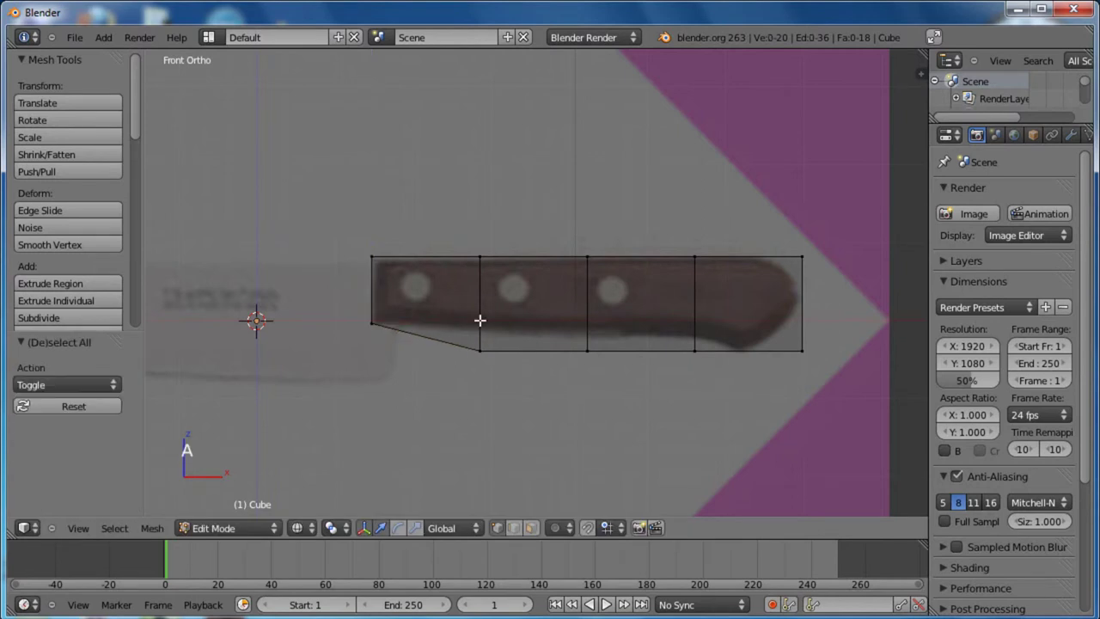
{"action": "key", "text": "b"}
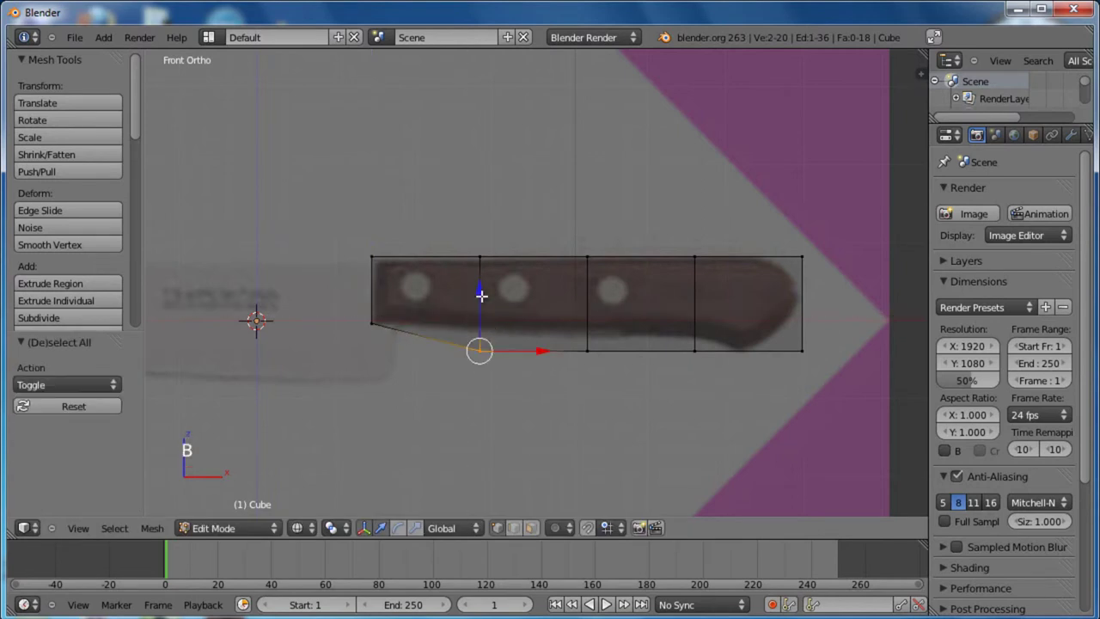
{"action": "left_click", "coordinate": [483, 290]}
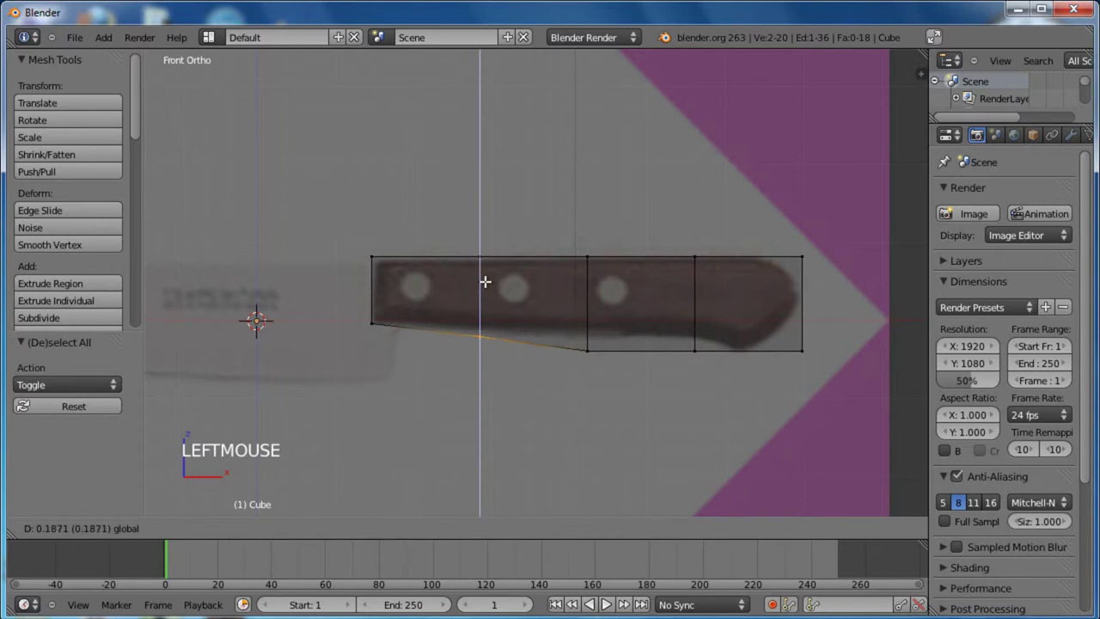
{"action": "key", "text": "a"}
{"action": "key", "text": "b"}
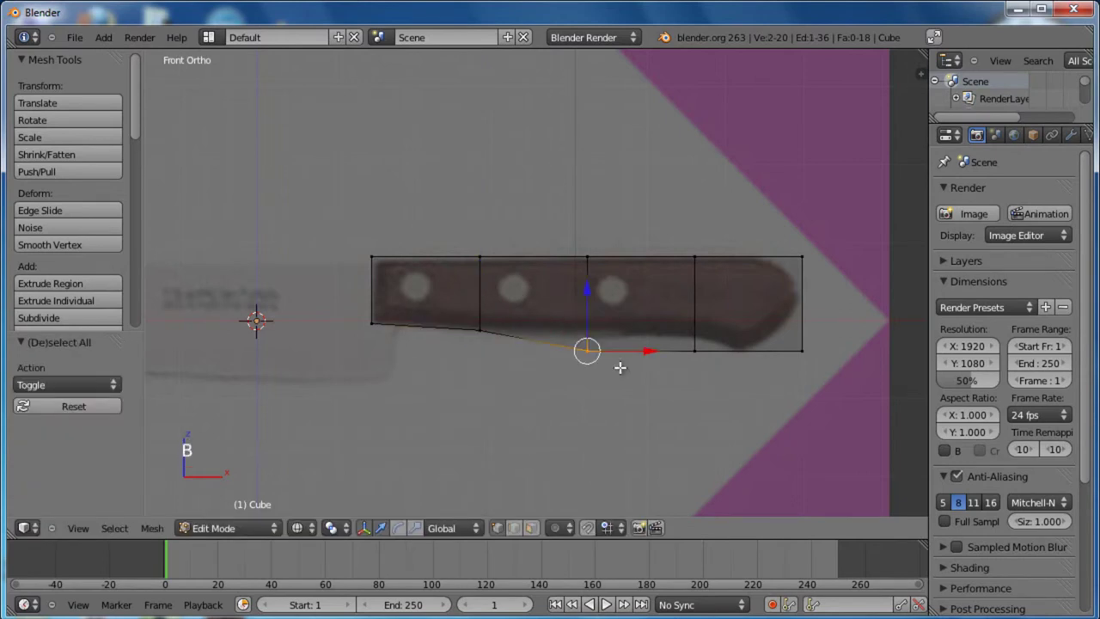
{"action": "left_click", "coordinate": [586, 288]}
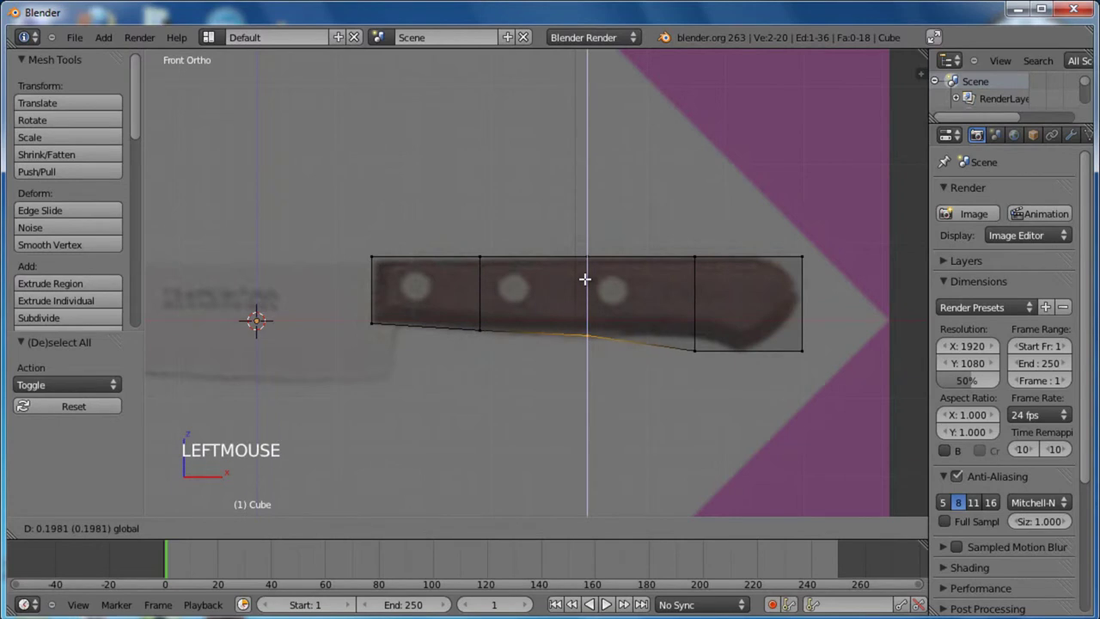
{"action": "key", "text": "a"}
{"action": "key", "text": "b"}
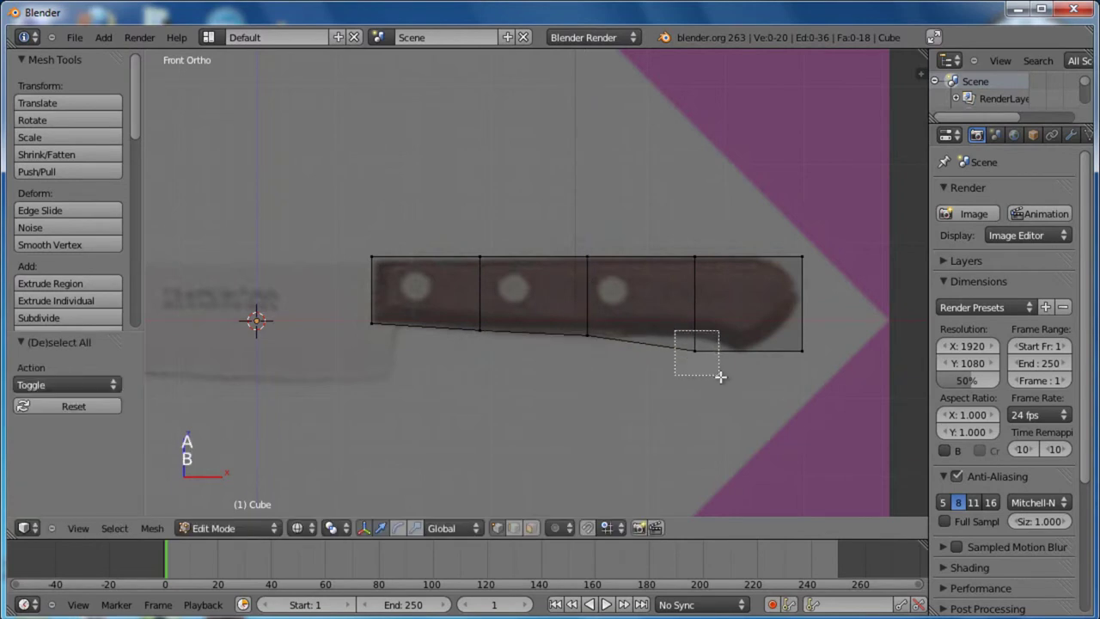
{"action": "left_click", "coordinate": [702, 287]}
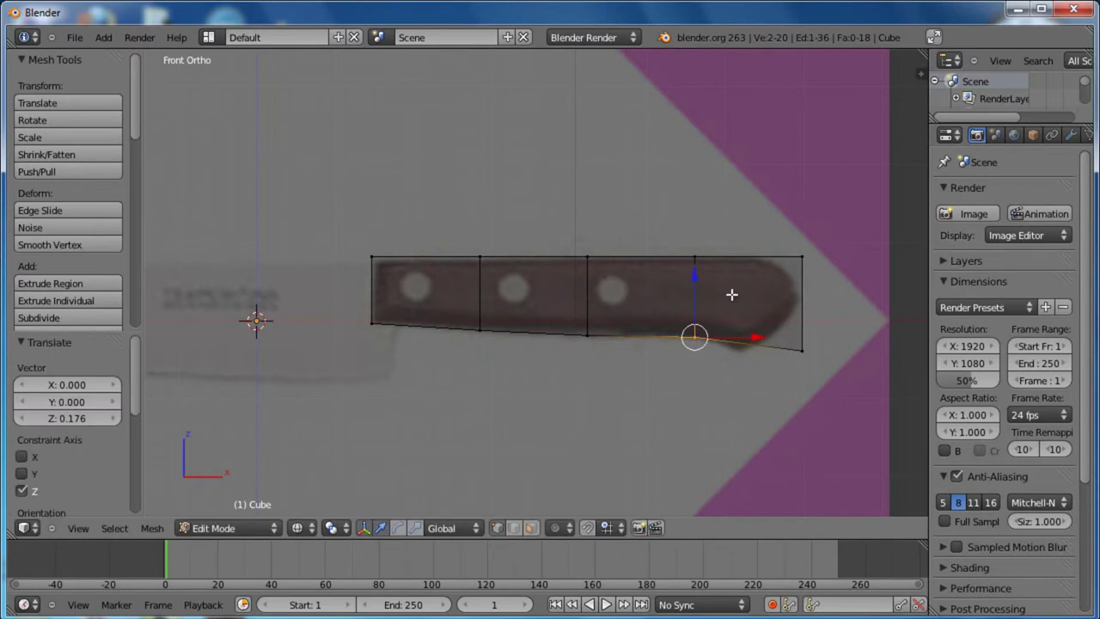
Add a loop cut in the handle's last section, slid toward the rounded butt end
{"action": "key", "text": "a"}
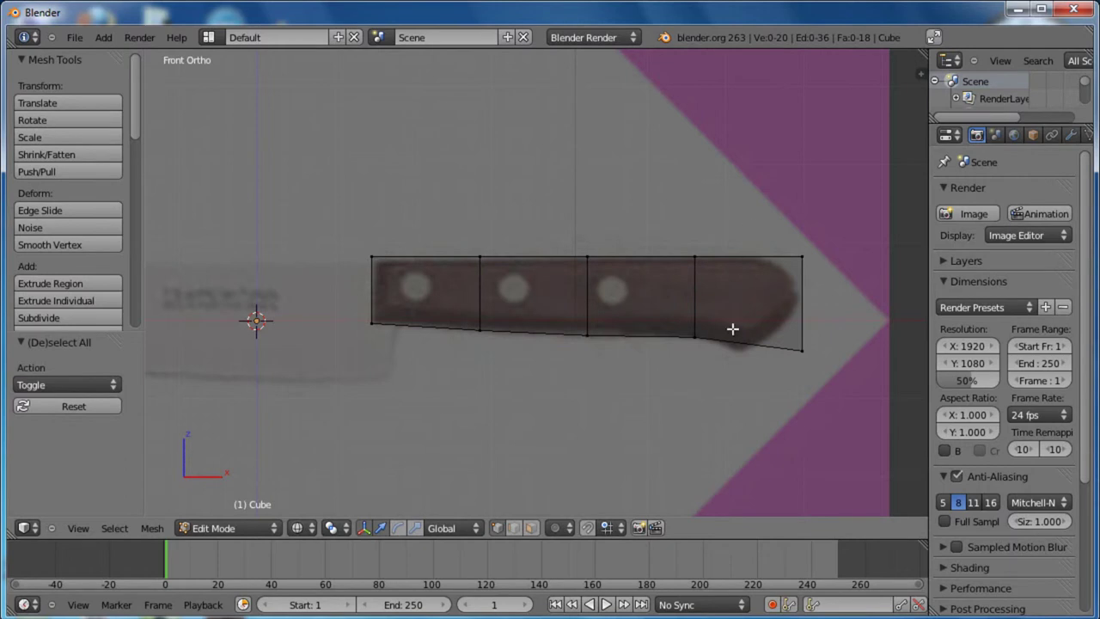
{"action": "key", "text": "ctrl+r"}
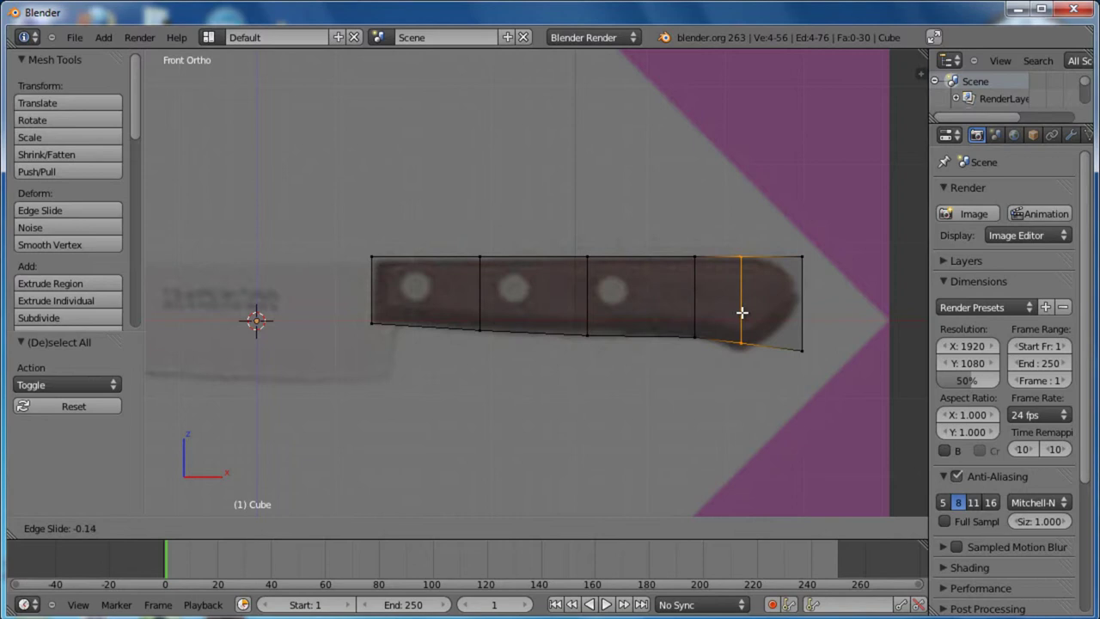
{"action": "left_click", "coordinate": [742, 306]}
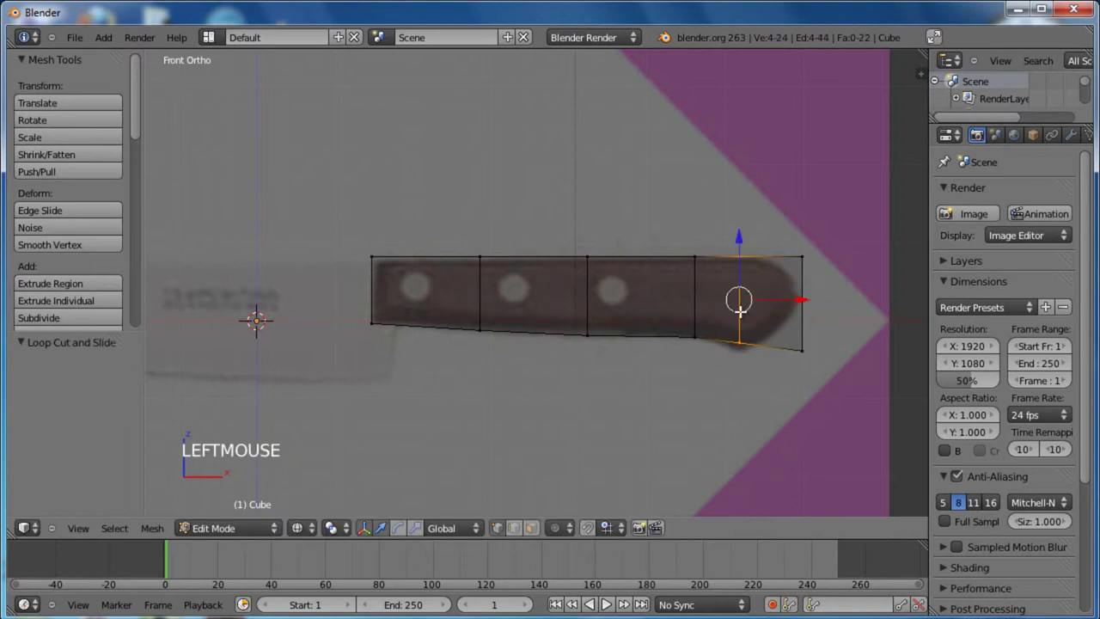
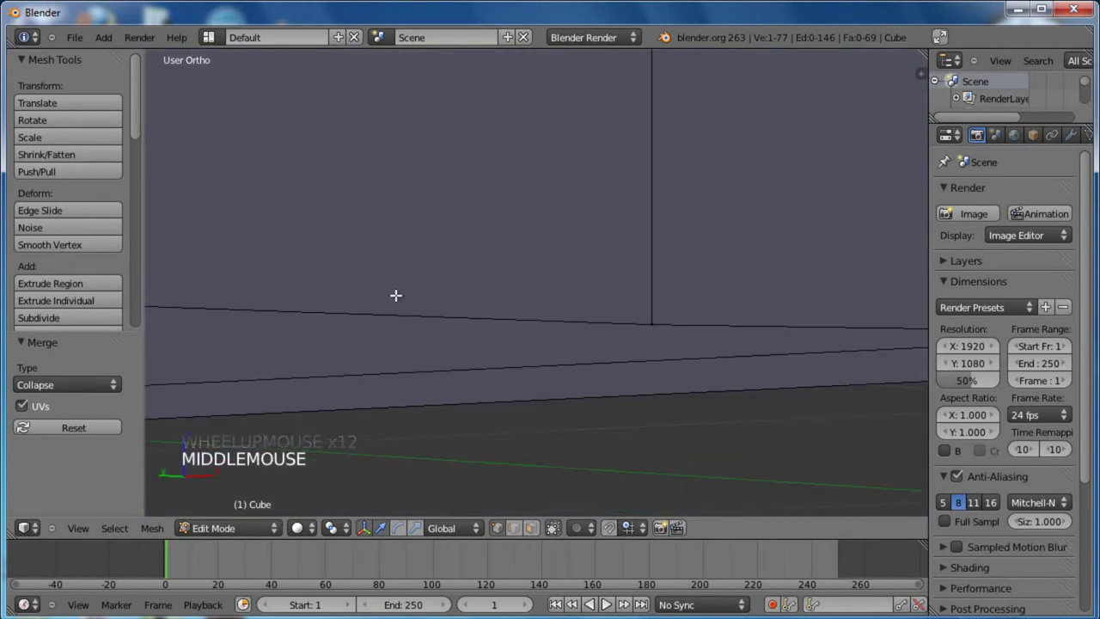
Switch to Bottom view and frame the underside of the knife mesh
{"action": "key", "text": "ctrl+KP_7"}
{"action": "scroll", "scroll_direction": "down", "scroll_amount": 3}
{"action": "middle_click", "coordinate": [598, 411]}
{"action": "scroll", "scroll_direction": "up", "scroll_amount": 3}
{"action": "middle_click", "coordinate": [422, 405]}
{"action": "middle_click", "coordinate": [416, 252]}
{"action": "scroll", "scroll_direction": "up", "scroll_amount": 3}
{"action": "middle_click", "coordinate": [713, 249]}
Select the stray underside vertex, merge it away with Alt+M, and orbit back to a 3D view
{"action": "right_click", "coordinate": [511, 181]}
{"action": "right_click", "coordinate": [508, 195]}
{"action": "scroll", "scroll_direction": "up", "scroll_amount": 3}
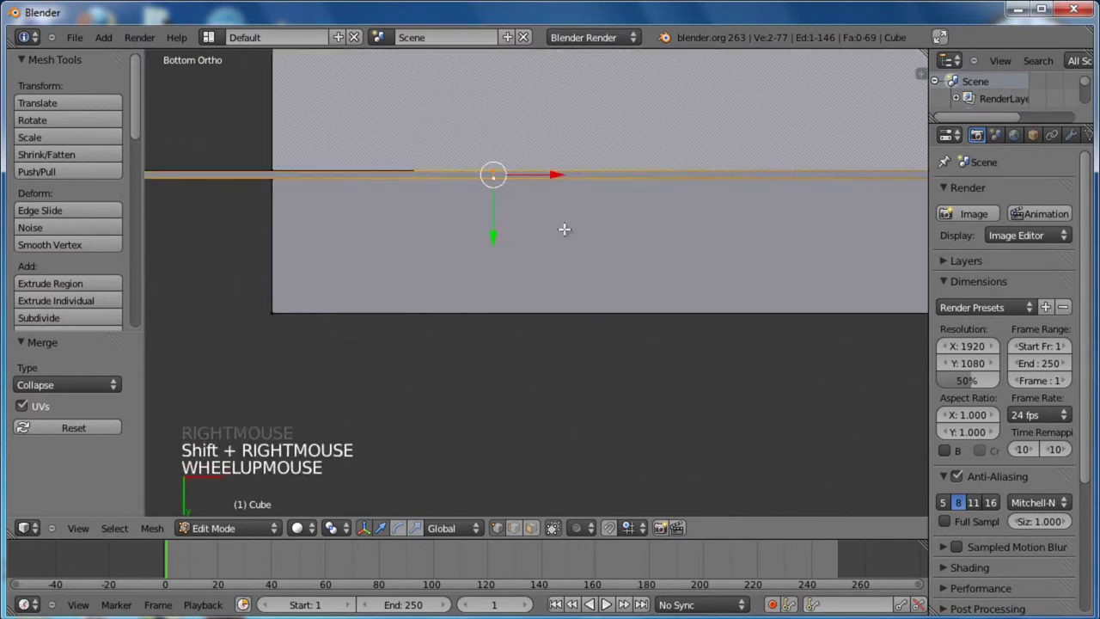
{"action": "key", "text": "alt+m"}
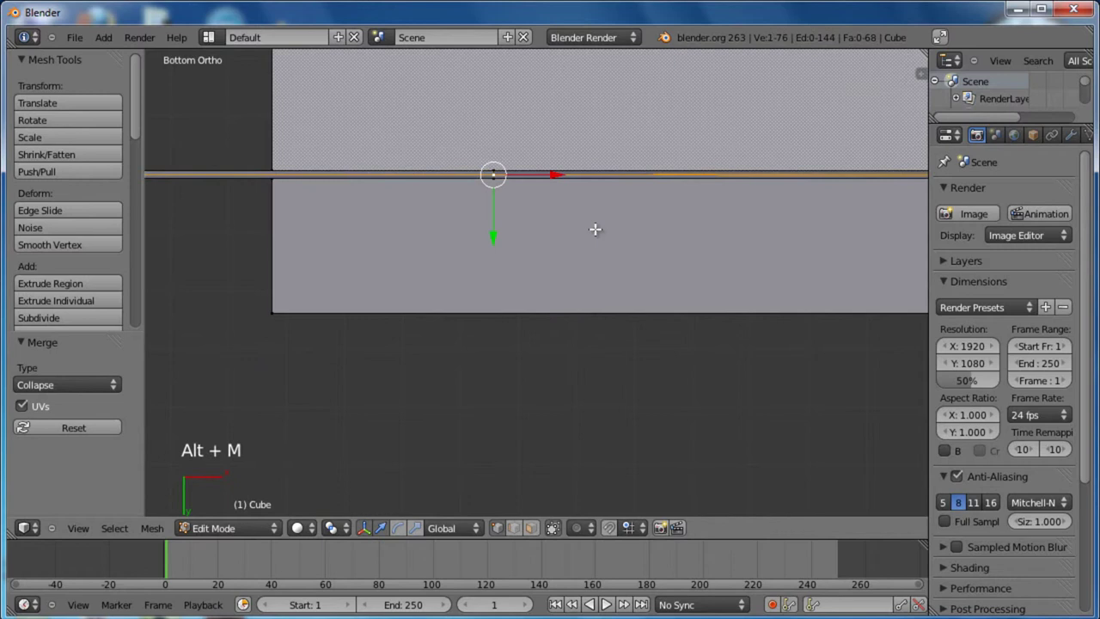
{"action": "scroll", "scroll_direction": "down", "scroll_amount": 3}
{"action": "middle_click", "coordinate": [565, 215]}
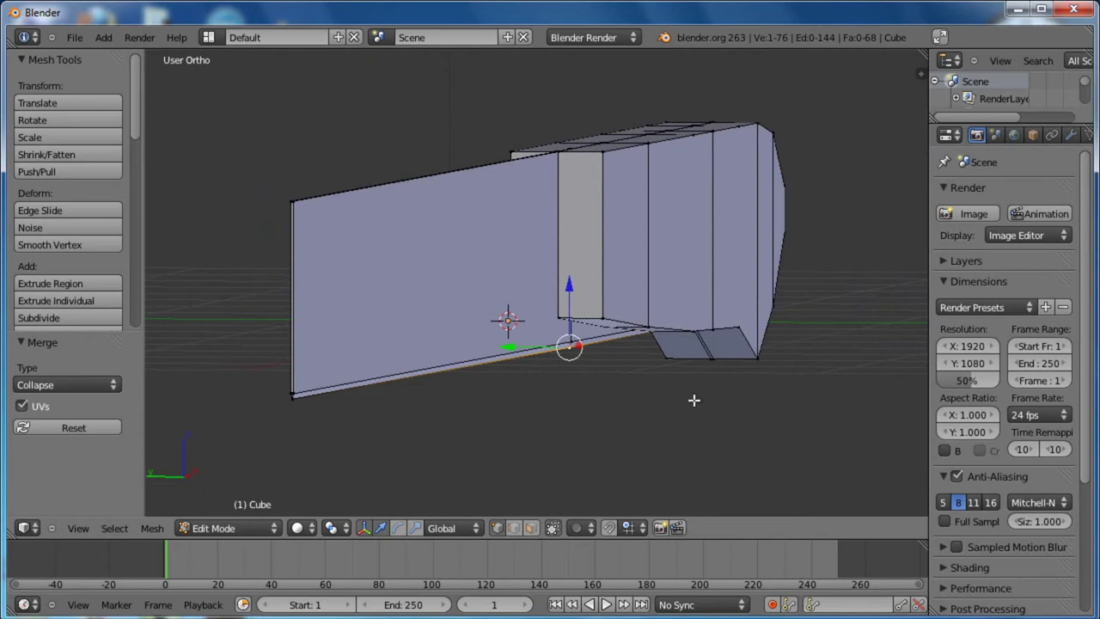
{"action": "key", "text": "KP_1"}
Lower an edge near the blade tip along Z toward the photo's outline
{"action": "key", "text": "z"}
{"action": "scroll", "scroll_direction": "down", "scroll_amount": 3}
{"action": "key", "text": "a"}
{"action": "middle_click", "coordinate": [528, 308]}
{"action": "middle_click", "coordinate": [360, 304]}
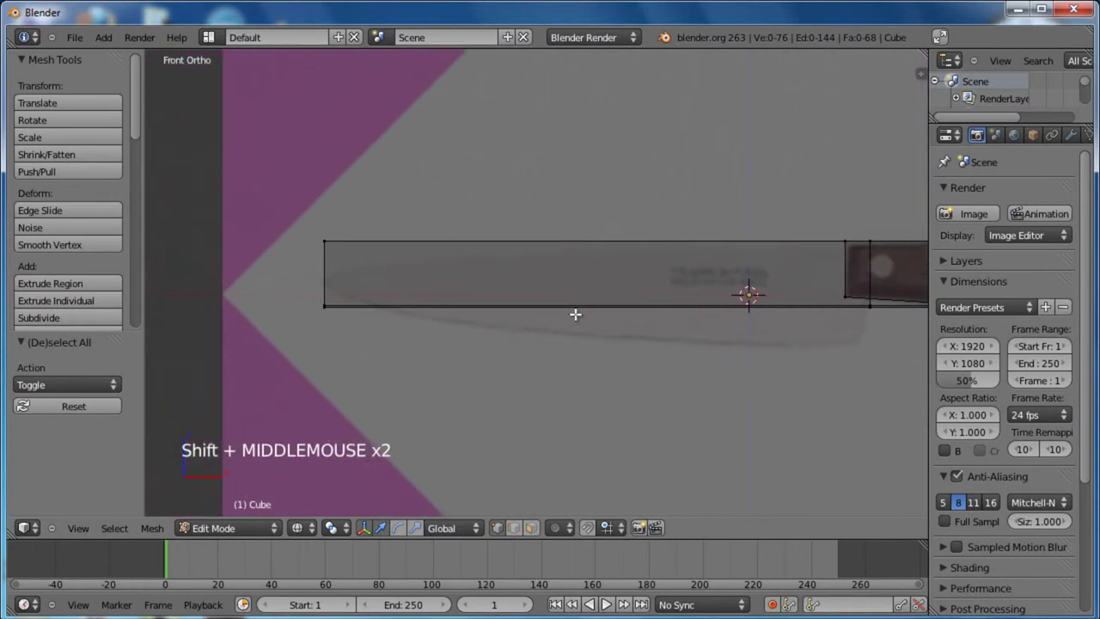
{"action": "key", "text": "b"}
{"action": "scroll", "scroll_direction": "up", "scroll_amount": 3}
{"action": "scroll", "scroll_direction": "up", "scroll_amount": 3}
{"action": "left_click", "coordinate": [233, 164]}
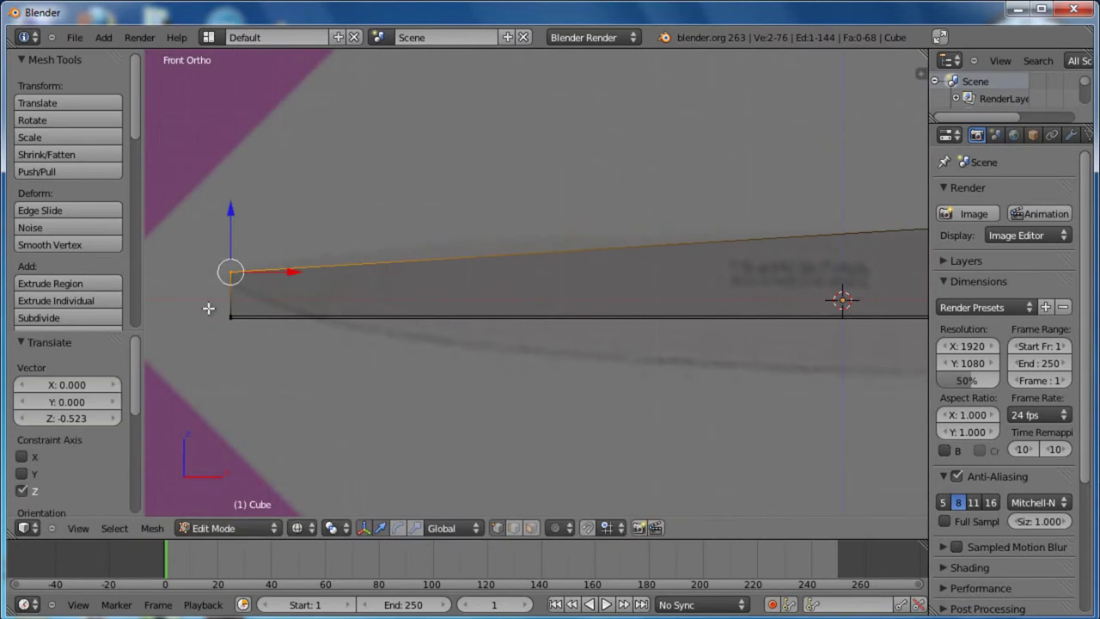
Add an edge loop close to the blade tip
{"action": "key", "text": "a"}
{"action": "key", "text": "b"}
{"action": "middle_click", "coordinate": [263, 316]}
{"action": "scroll", "scroll_direction": "up", "scroll_amount": 3}
{"action": "middle_click", "coordinate": [352, 295]}
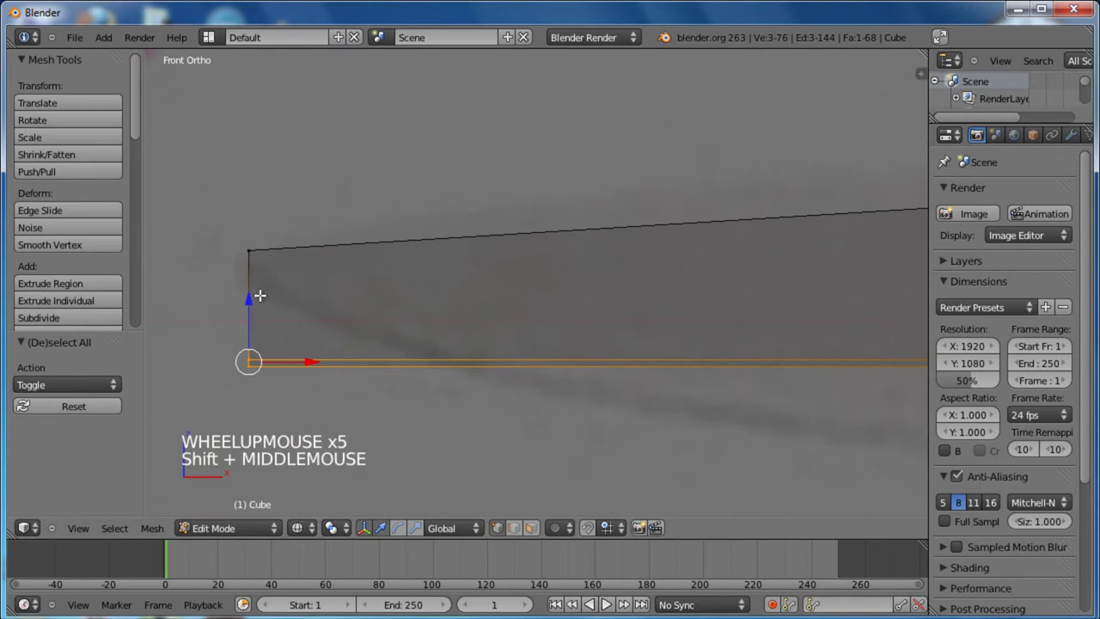
{"action": "left_click", "coordinate": [249, 293]}
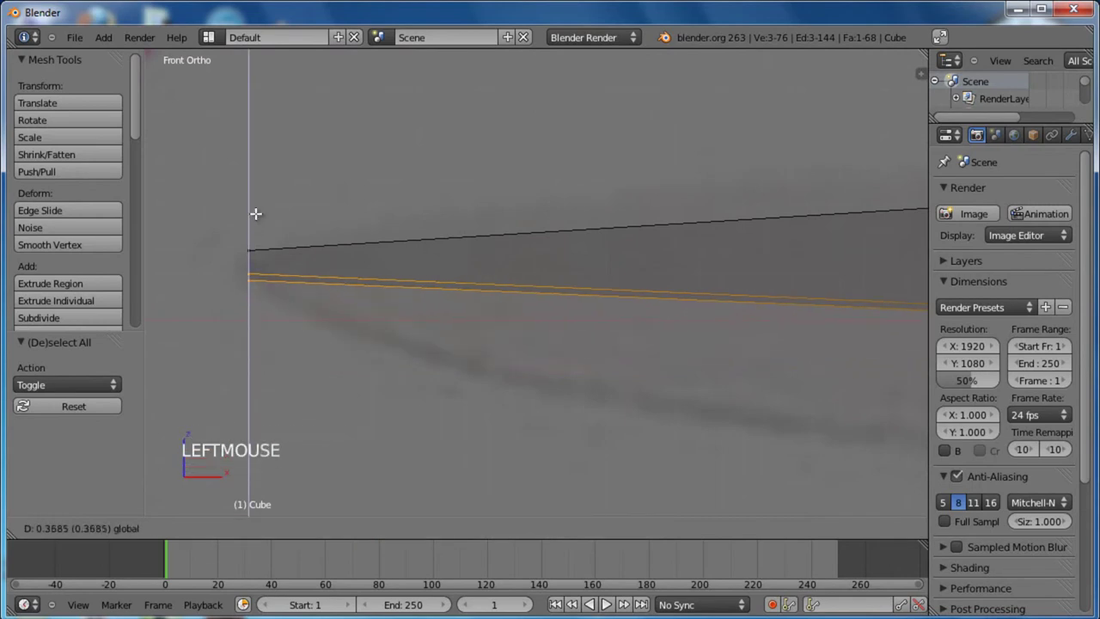
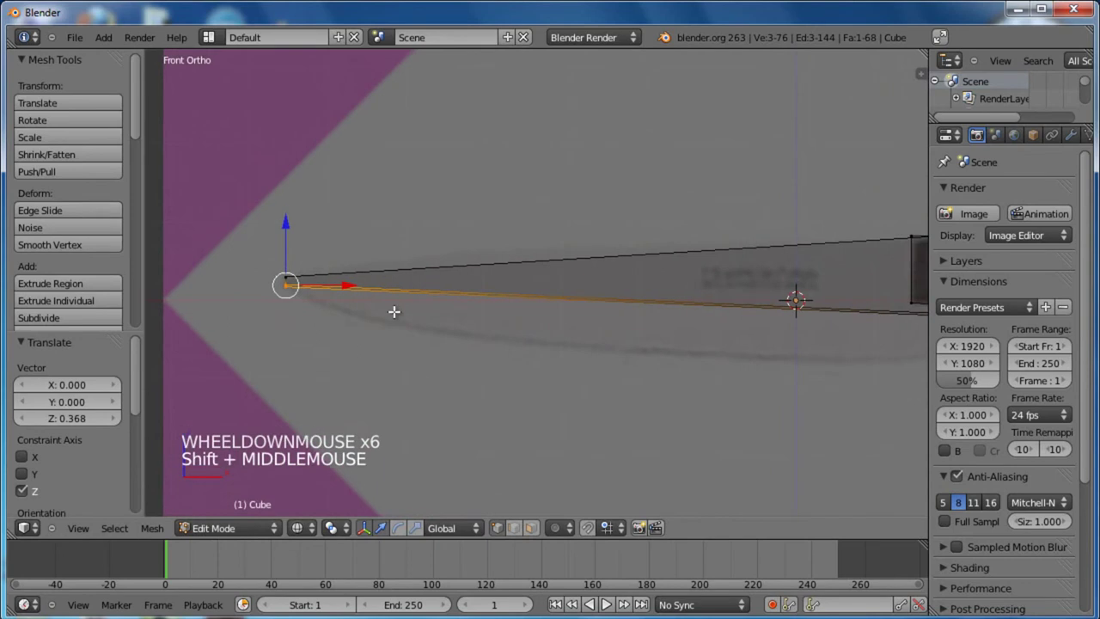
{"action": "key", "text": "ctrl+r"}
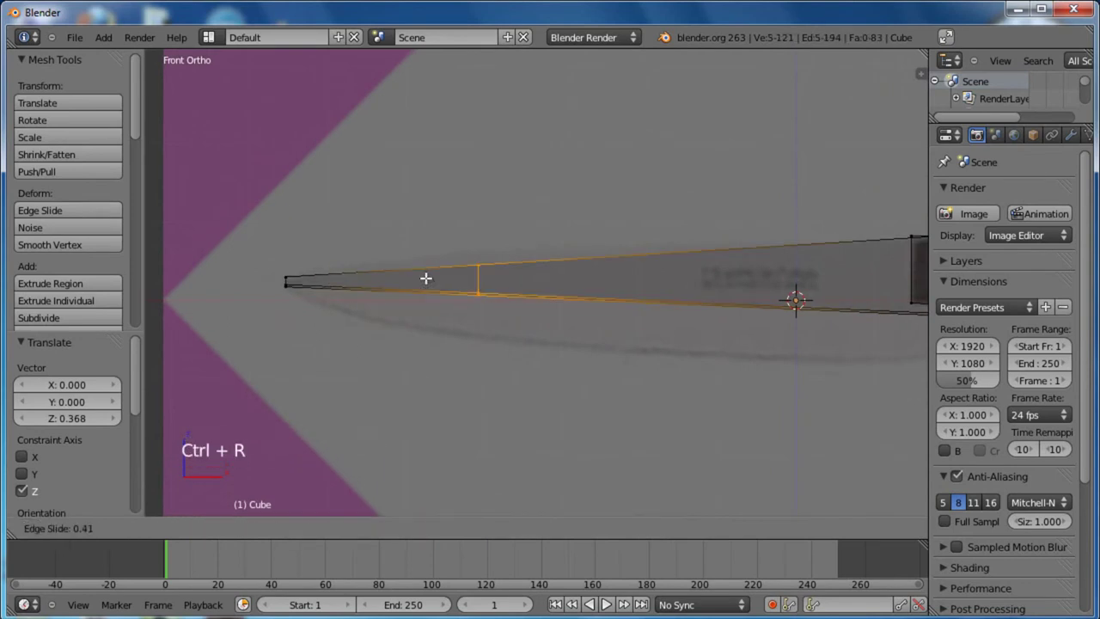
{"action": "left_click", "coordinate": [305, 270]}
Move the new loop's top vertex vertically onto the blade outline
{"action": "key", "text": "a"}
{"action": "key", "text": "b"}
{"action": "left_click", "coordinate": [338, 212]}
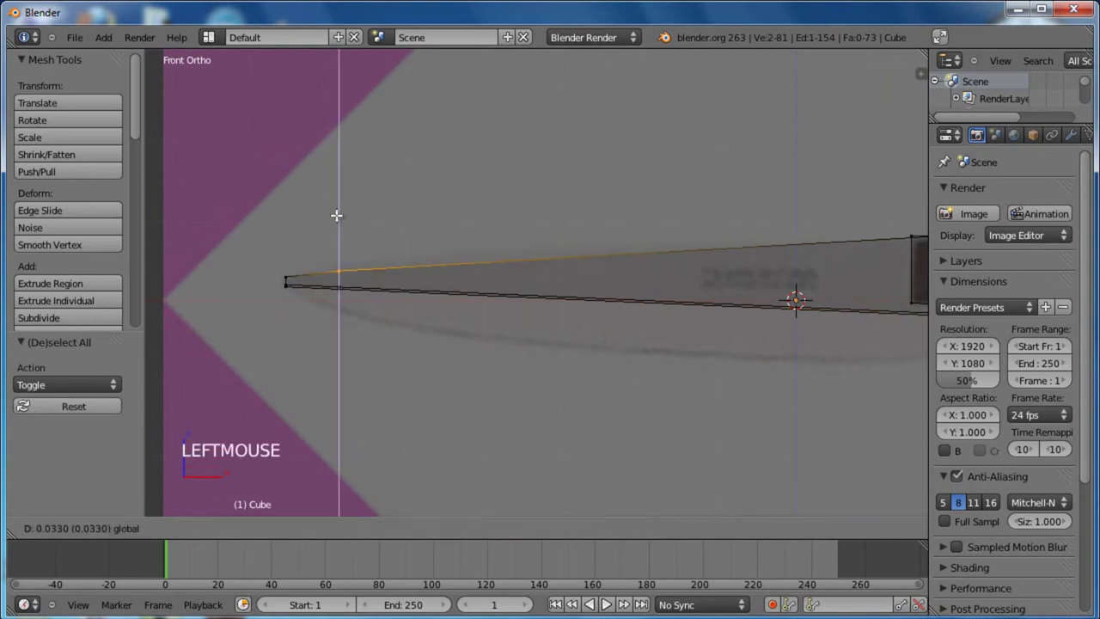
{"action": "scroll", "scroll_direction": "up", "scroll_amount": 3}
{"action": "key", "text": "a"}
{"action": "key", "text": "b"}
{"action": "middle_click", "coordinate": [321, 294]}
{"action": "left_click", "coordinate": [309, 232]}
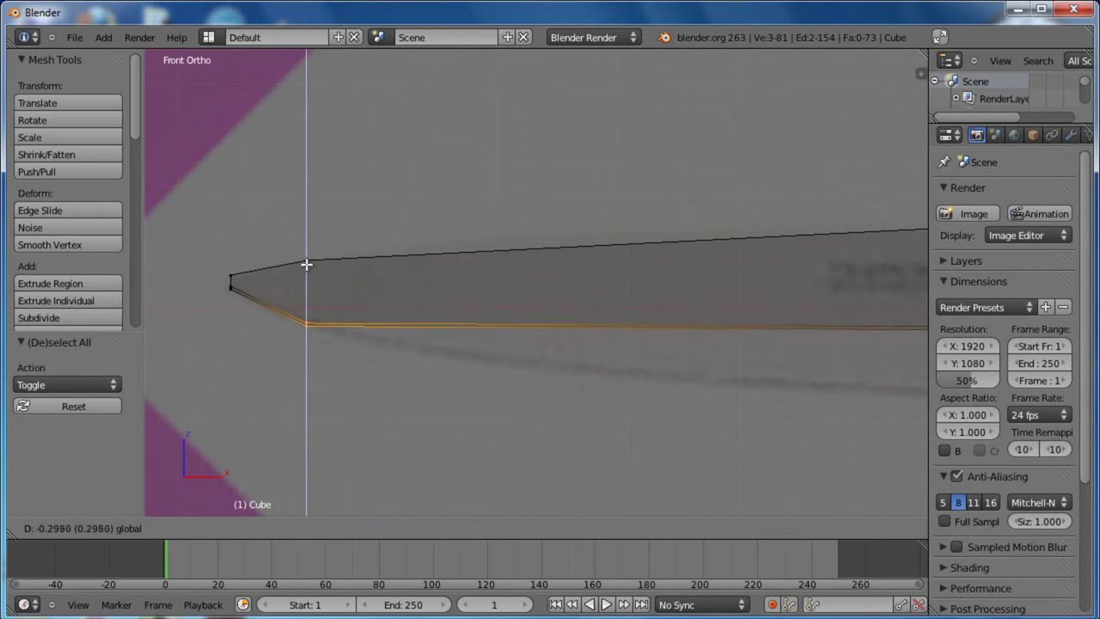
Cut an edge loop just behind the tip and lower its bottom vertex onto the blade edge
{"action": "key", "text": "ctrl+r"}
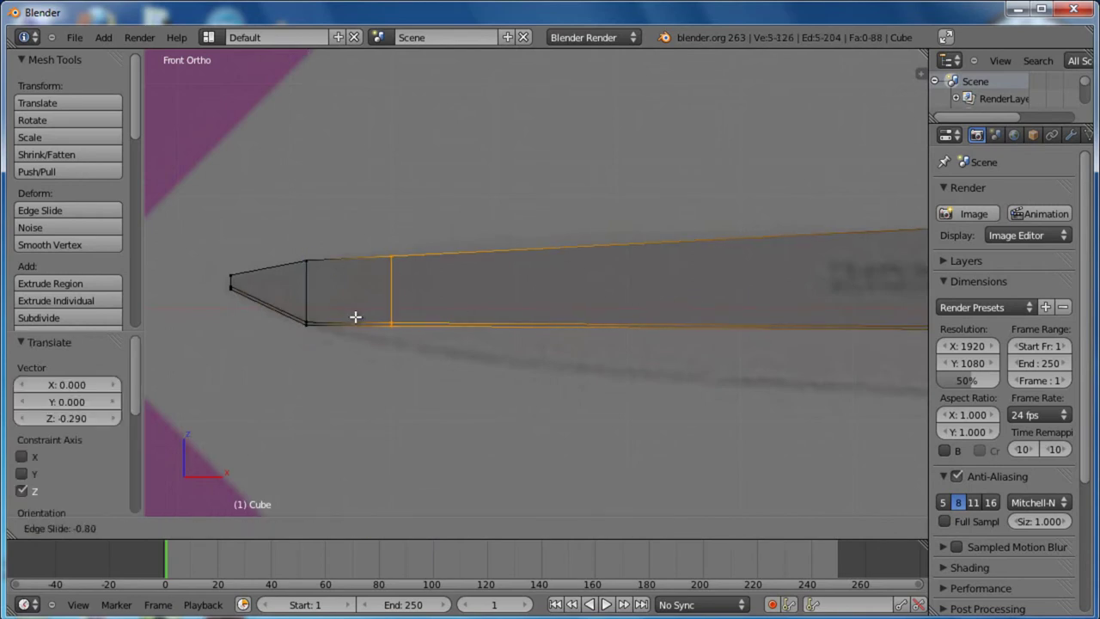
{"action": "left_click", "coordinate": [357, 311]}
{"action": "key", "text": "a"}
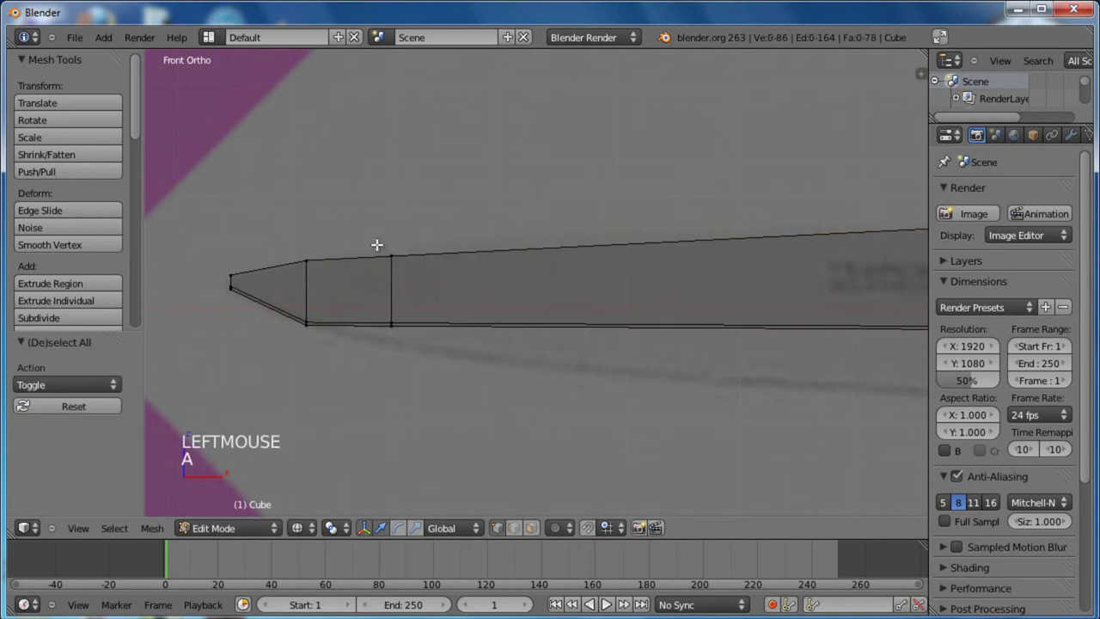
{"action": "key", "text": "b"}
{"action": "left_click", "coordinate": [394, 260]}
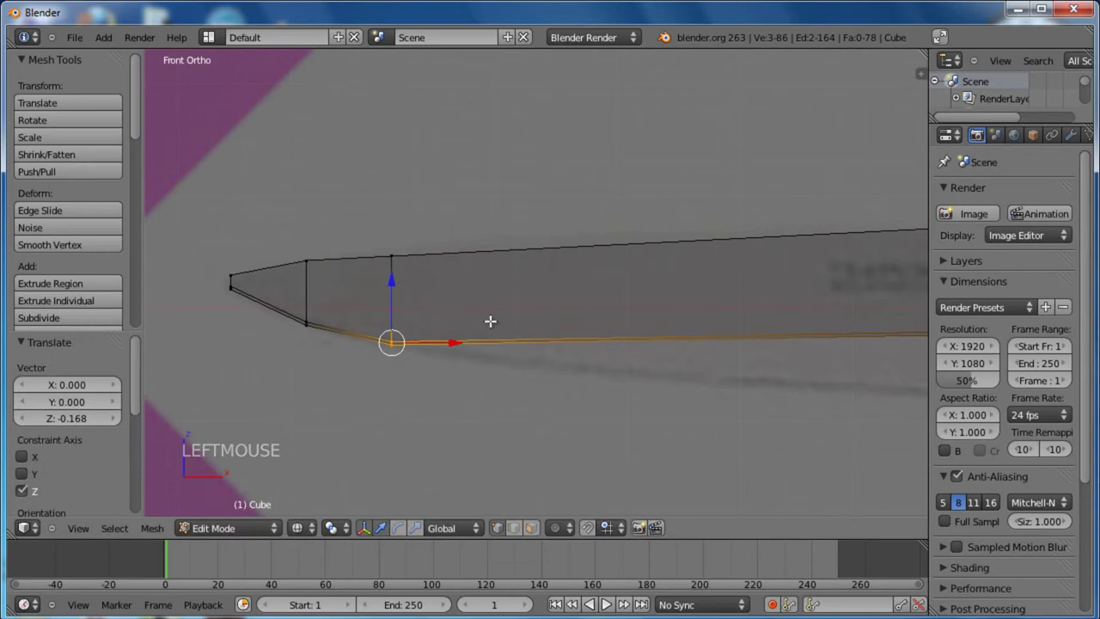
{"action": "middle_click", "coordinate": [502, 360]}
{"action": "scroll", "scroll_direction": "down", "scroll_amount": 3}
{"action": "key", "text": "a"}
{"action": "key", "text": "b"}
{"action": "left_click", "coordinate": [393, 216]}
Add a second loop along the blade and drop its bottom vertex to the lower edge
{"action": "key", "text": "a"}
{"action": "key", "text": "ctrl+r"}
{"action": "left_click", "coordinate": [407, 300]}
{"action": "key", "text": "a"}
{"action": "scroll", "scroll_direction": "up", "scroll_amount": 3}
{"action": "scroll", "scroll_direction": "up", "scroll_amount": 3}
{"action": "key", "text": "b"}
{"action": "left_click", "coordinate": [390, 290]}
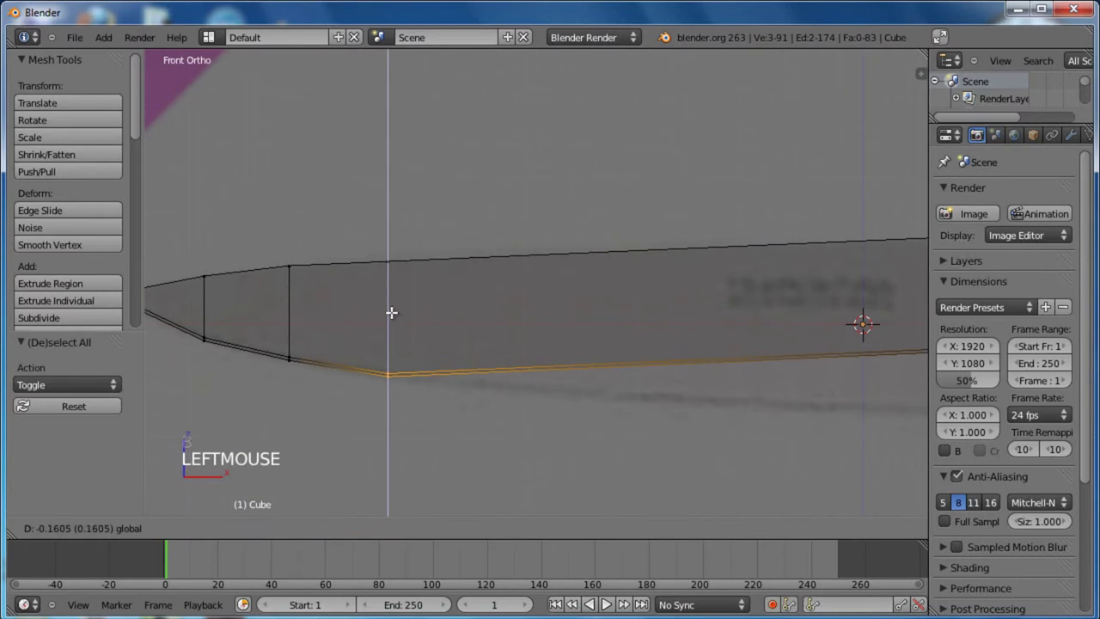
Place a third loop further along the blade and pick its bottom vertex
{"action": "key", "text": "a"}
{"action": "key", "text": "ctrl+r"}
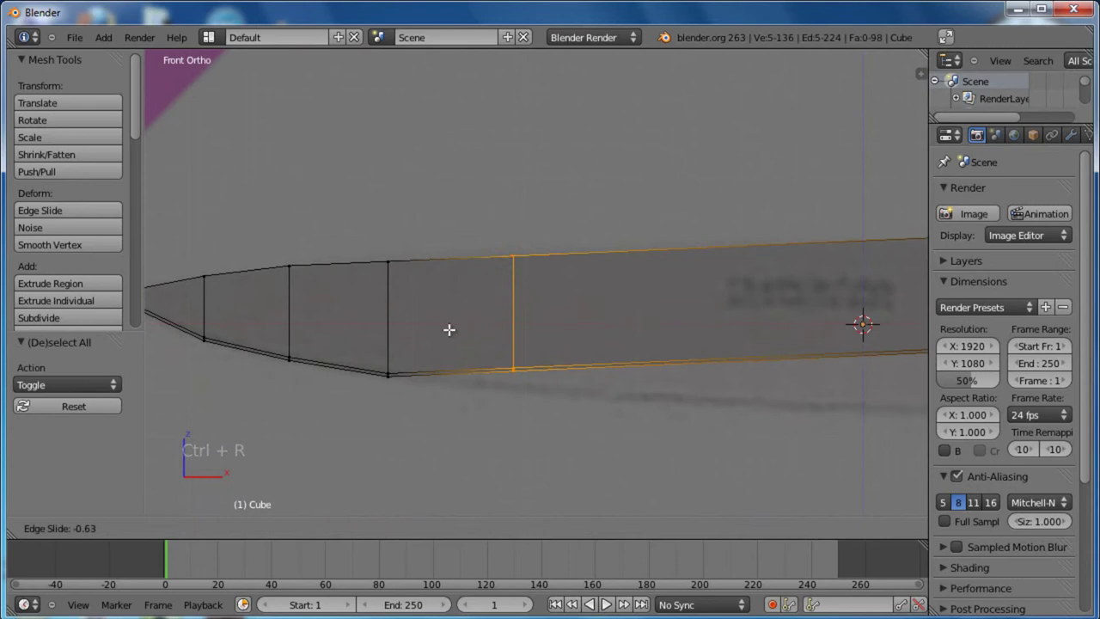
{"action": "left_click", "coordinate": [451, 324]}
{"action": "key", "text": "a"}
{"action": "key", "text": "b"}
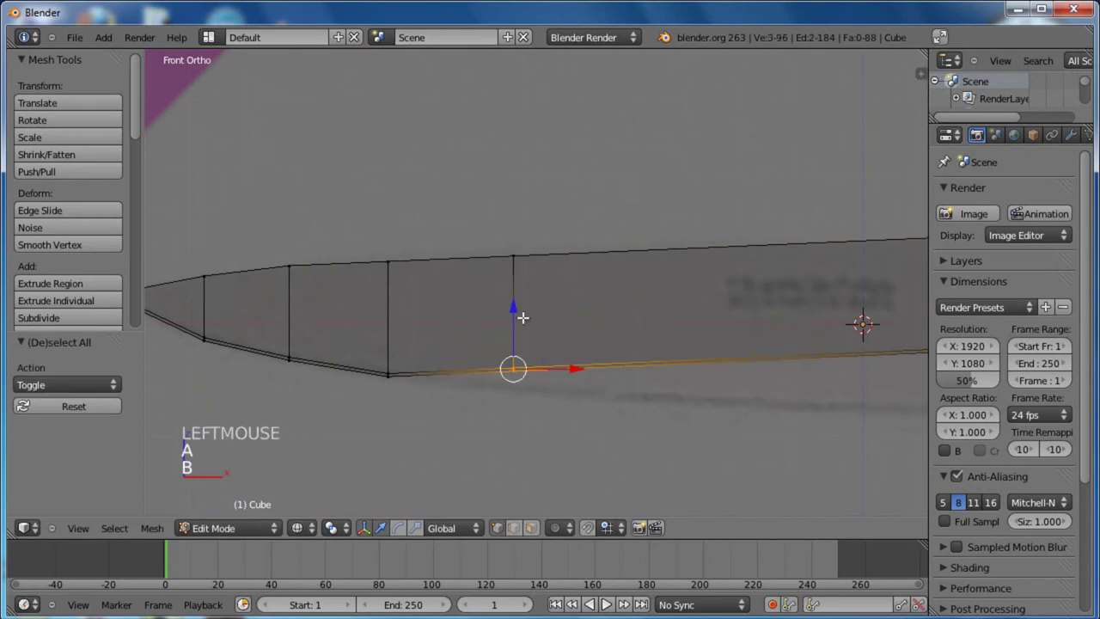
{"action": "left_click", "coordinate": [517, 314]}
{"action": "middle_click", "coordinate": [671, 364]}
{"action": "scroll", "scroll_direction": "down", "scroll_amount": 3}
{"action": "middle_click", "coordinate": [640, 345]}
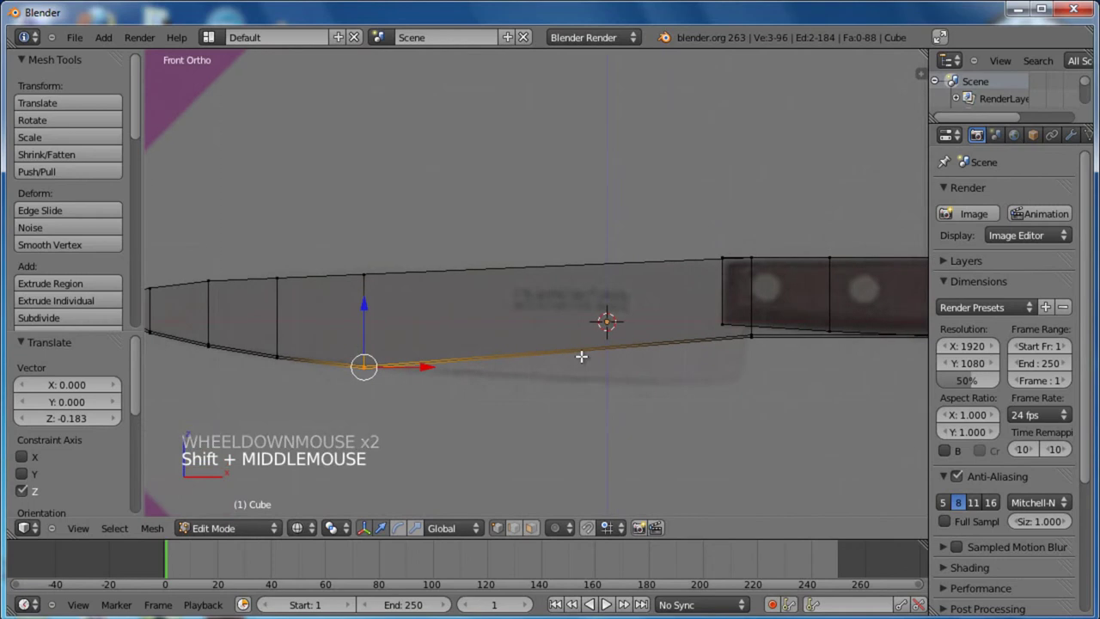
{"action": "scroll", "scroll_direction": "down", "scroll_amount": 3}
{"action": "scroll", "scroll_direction": "up", "scroll_amount": 3}
Lower that vertex along Z to follow the blade curve and deselect
{"action": "key", "text": "a"}
{"action": "key", "text": "b"}
{"action": "left_click", "coordinate": [333, 217]}
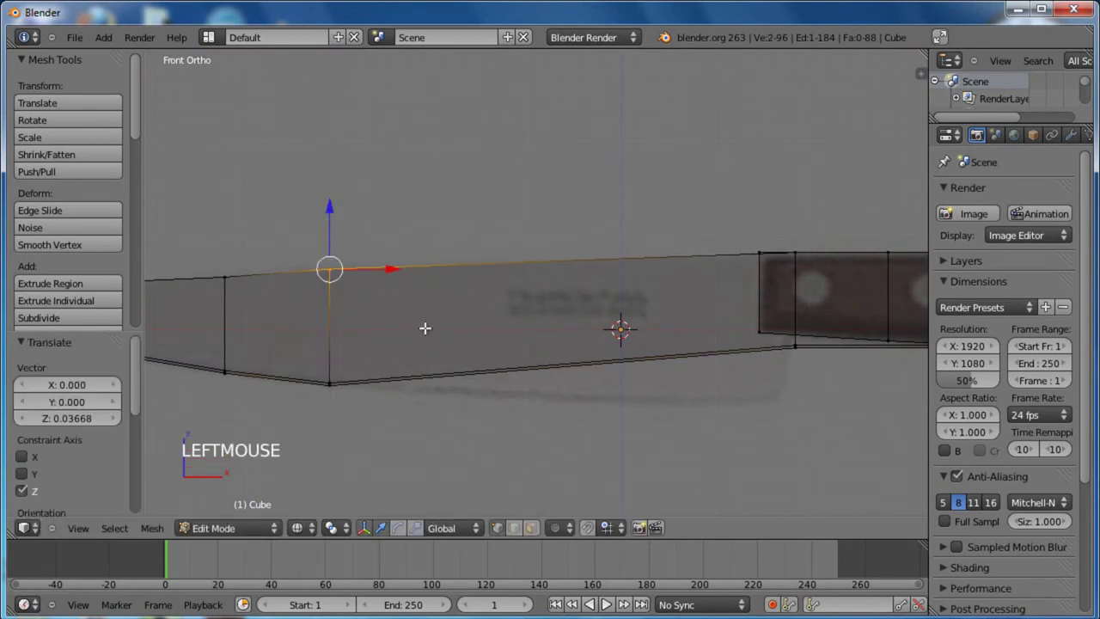
{"action": "key", "text": "a"}
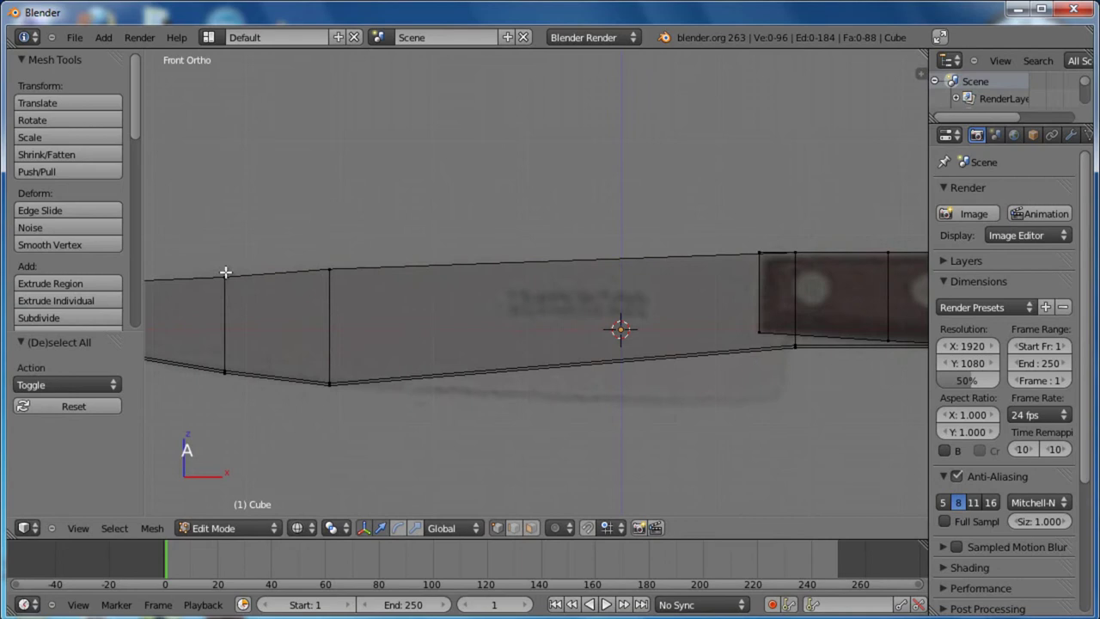
{"action": "key", "text": "b"}
{"action": "left_click", "coordinate": [230, 214]}
{"action": "scroll", "scroll_direction": "down", "scroll_amount": 3}
Add a loop cut midway along the blade and drop its bottom vertex onto the blade edge
{"action": "key", "text": "a"}
{"action": "scroll", "scroll_direction": "up", "scroll_amount": 3}
{"action": "key", "text": "ctrl+r"}
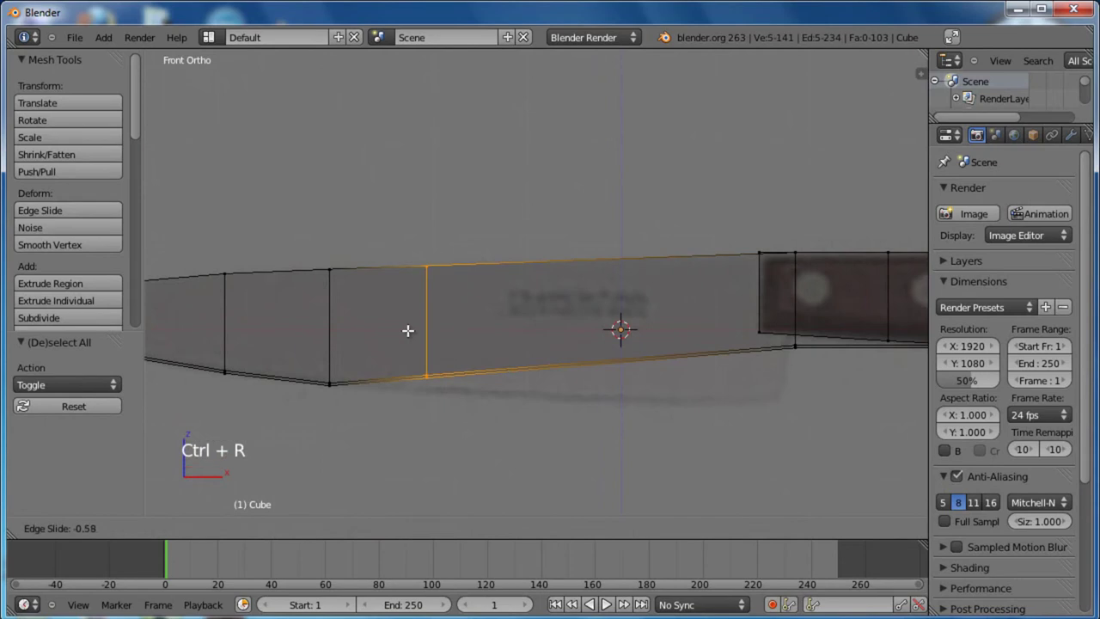
{"action": "left_click", "coordinate": [428, 325]}
{"action": "key", "text": "a"}
{"action": "key", "text": "b"}
{"action": "left_click", "coordinate": [447, 318]}
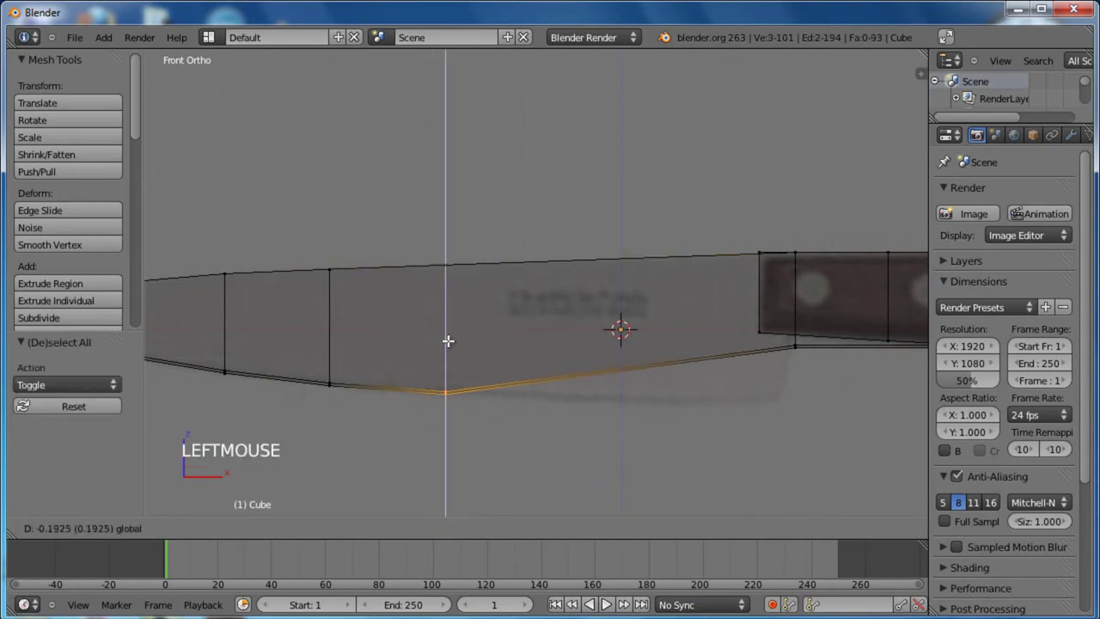
{"action": "key", "text": "a"}
{"action": "key", "text": "ctrl+r"}
{"action": "left_click", "coordinate": [565, 341]}
Lower the next bottom vertex of the loop down to the blade's cutting edge
{"action": "key", "text": "a"}
{"action": "key", "text": "b"}
{"action": "left_click", "coordinate": [600, 311]}
{"action": "middle_click", "coordinate": [708, 382]}
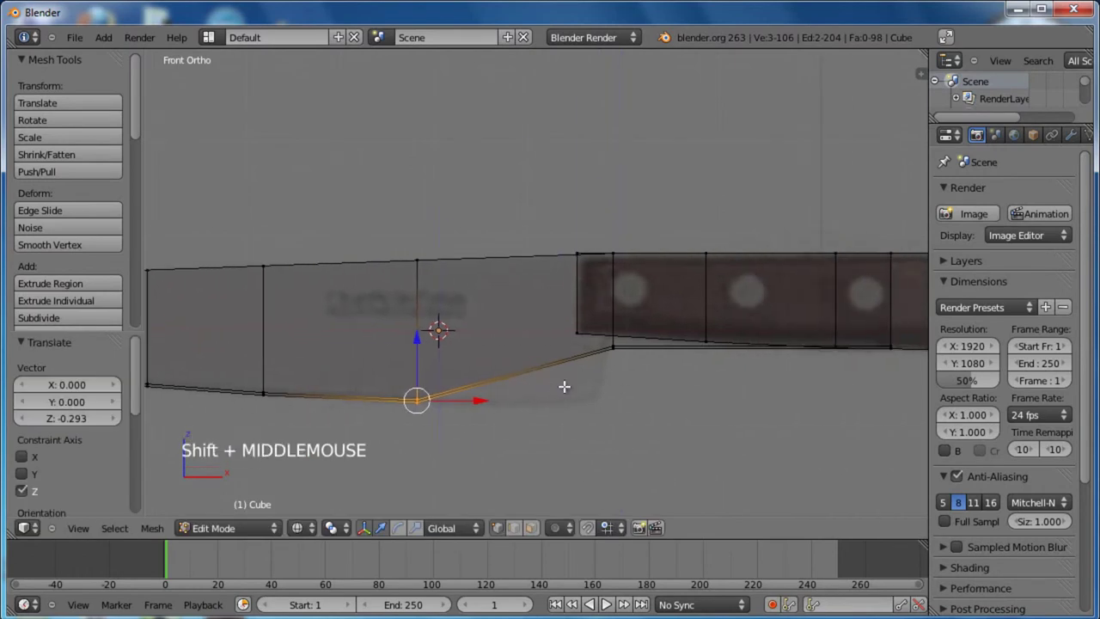
{"action": "key", "text": "a"}
Add a loop cut where the blade meets the handle and pick its bottom vertex
{"action": "key", "text": "ctrl+r"}
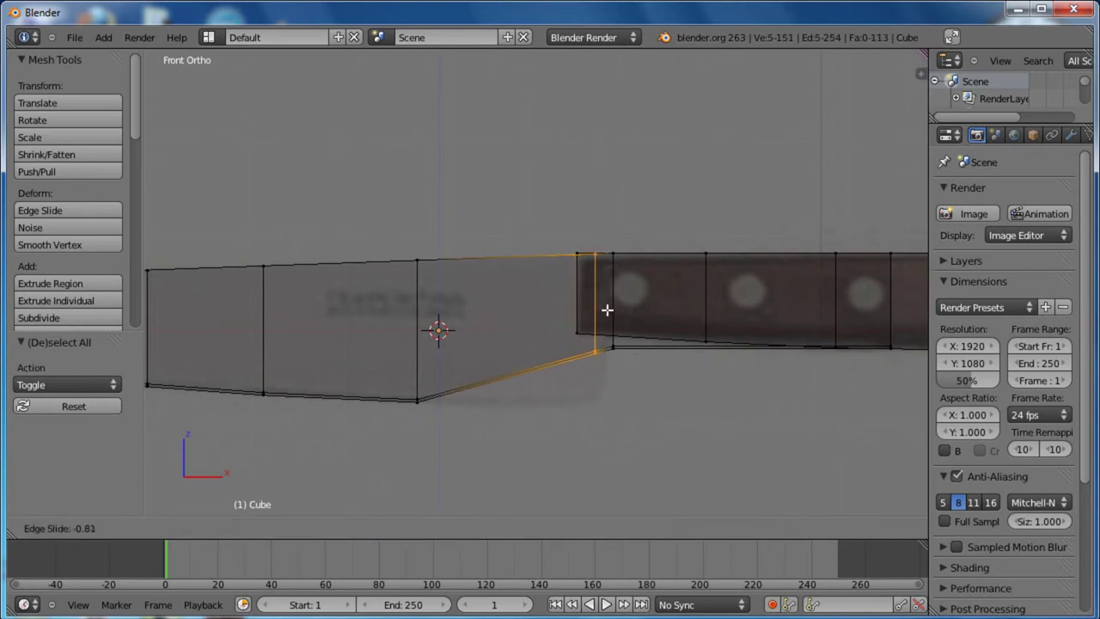
{"action": "left_click", "coordinate": [608, 306]}
{"action": "key", "text": "a"}
{"action": "key", "text": "b"}
{"action": "left_click", "coordinate": [596, 298]}
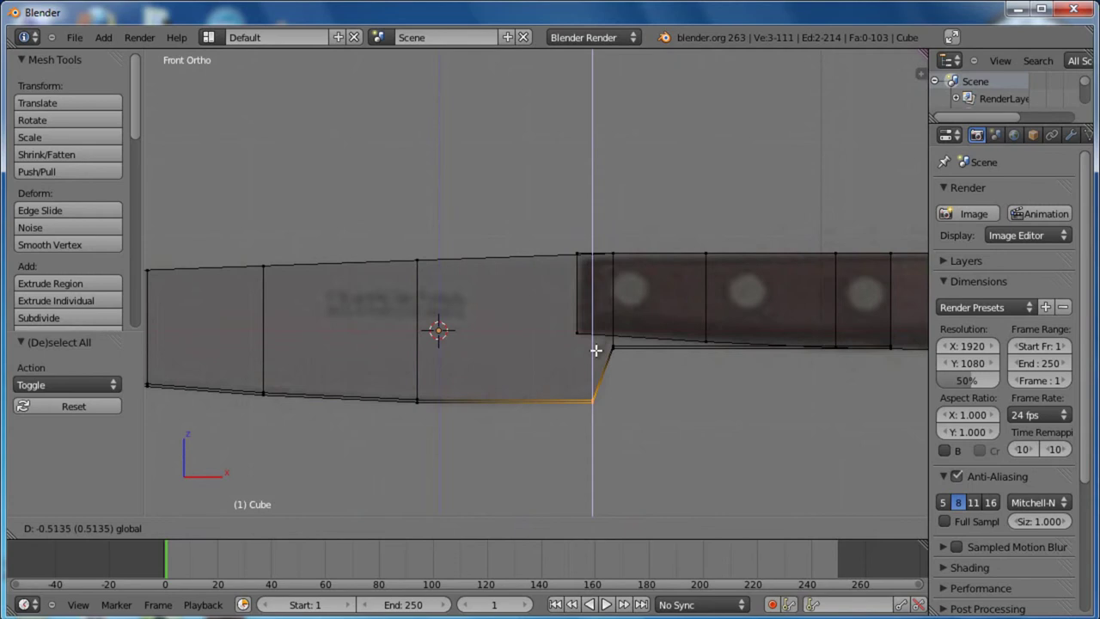
{"action": "scroll", "scroll_direction": "down", "scroll_amount": 3}
{"action": "scroll", "scroll_direction": "up", "scroll_amount": 3}
{"action": "middle_click", "coordinate": [537, 355]}
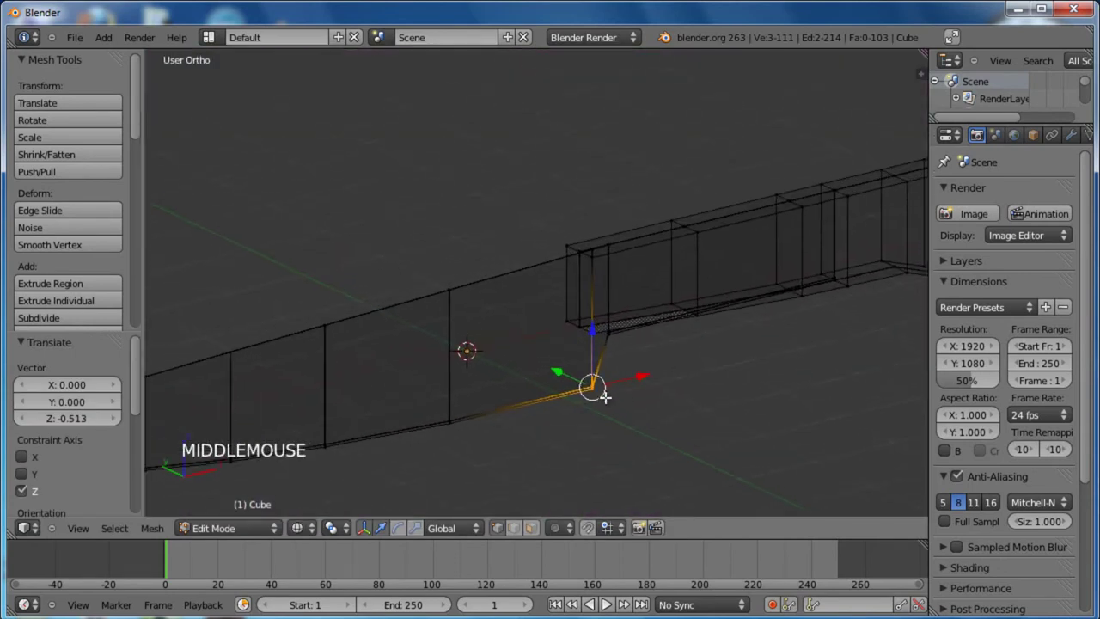
{"action": "scroll", "scroll_direction": "down", "scroll_amount": 3}
{"action": "middle_click", "coordinate": [387, 296]}
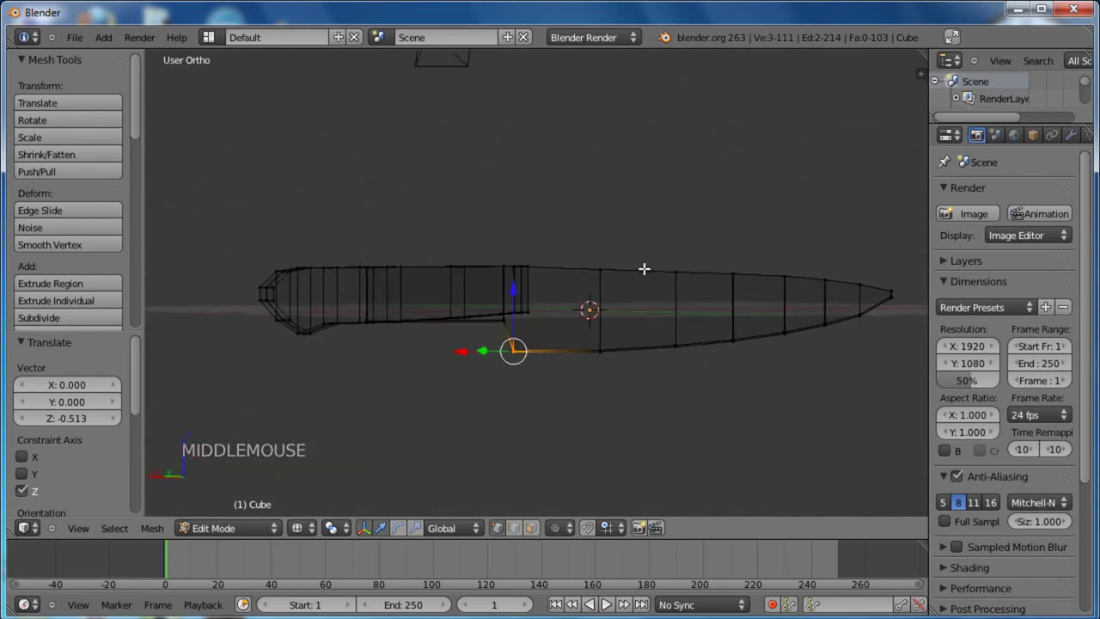
{"action": "middle_click", "coordinate": [665, 353]}
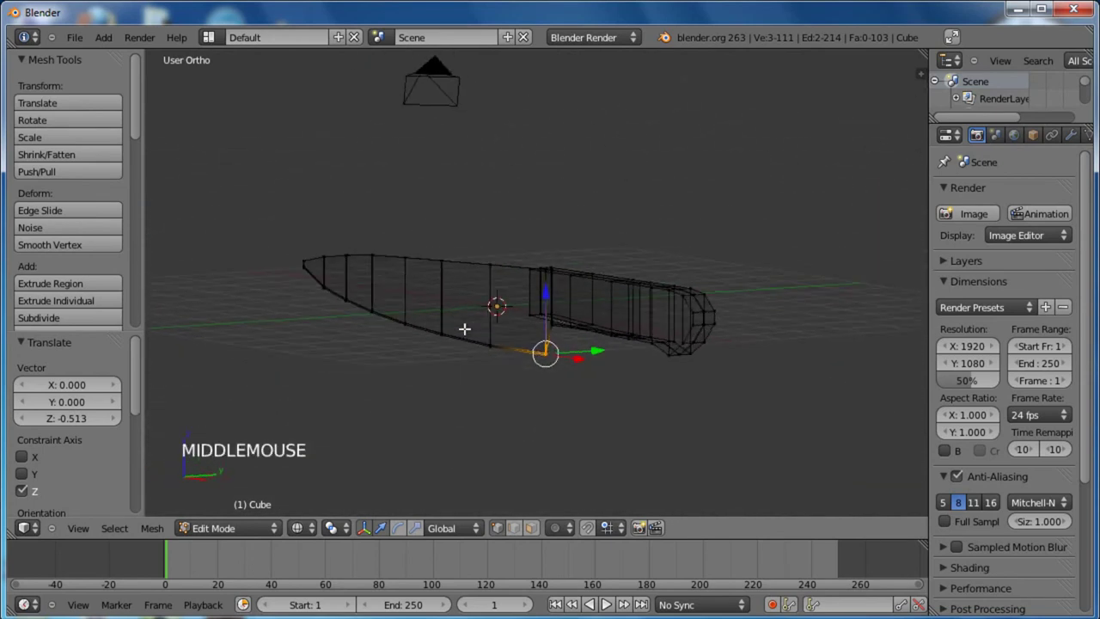
{"action": "key", "text": "a"}
{"action": "key", "text": "KP_1"}
{"action": "middle_click", "coordinate": [426, 351]}
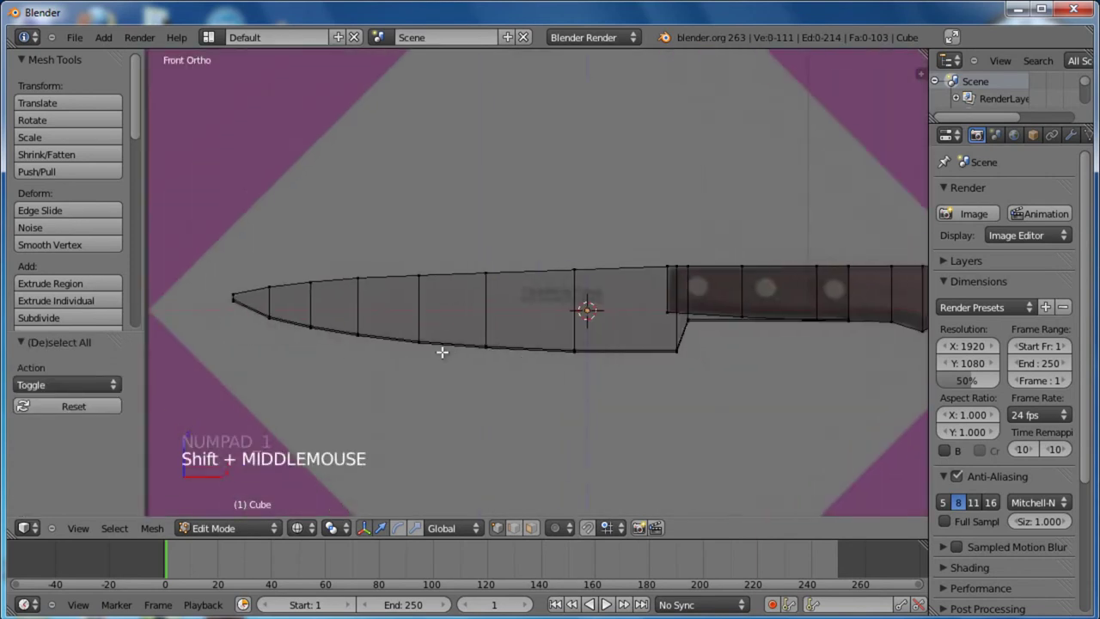
{"action": "middle_click", "coordinate": [433, 278]}
Raise the blade's spine edge to match the reference knife
{"action": "scroll", "scroll_direction": "up", "scroll_amount": 3}
{"action": "key", "text": "b"}
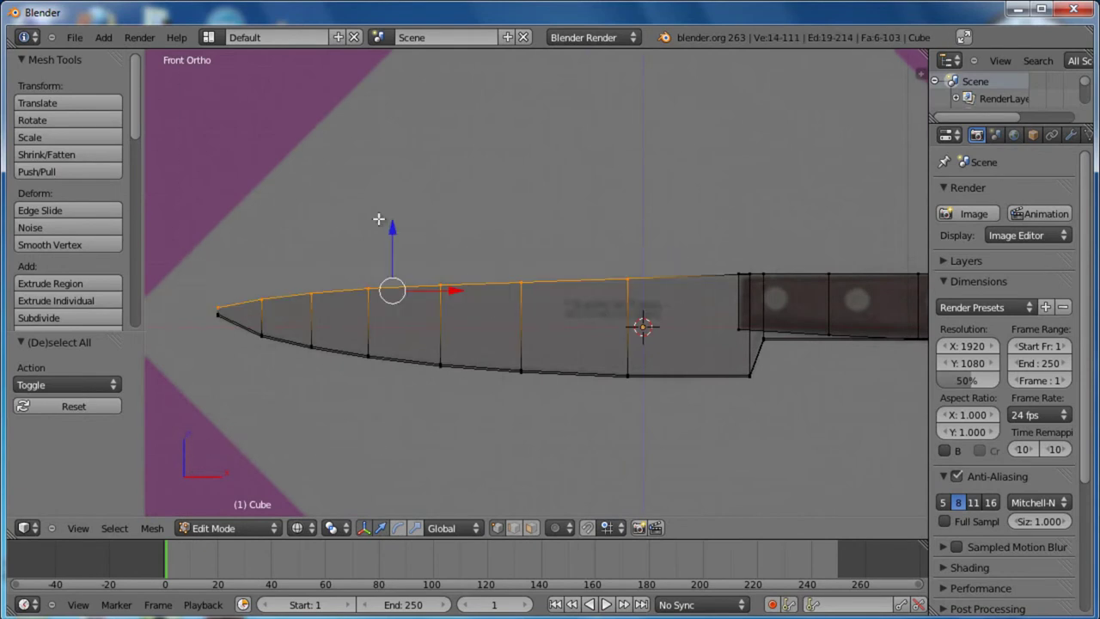
{"action": "left_click", "coordinate": [401, 226]}
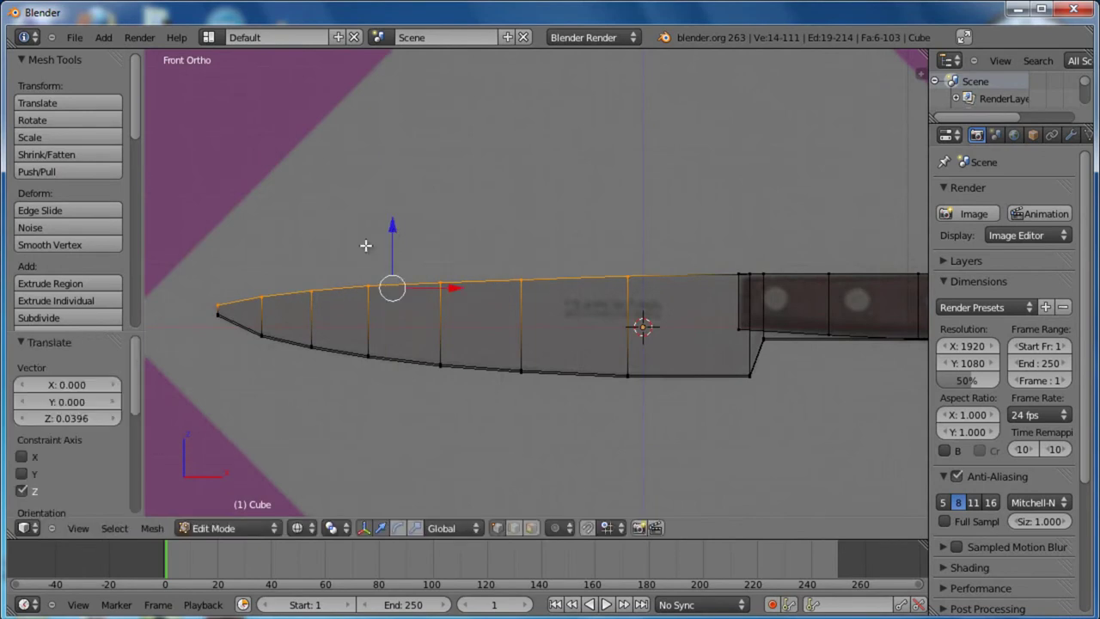
Lower the blade tip point vertically onto the reference outline
{"action": "middle_click", "coordinate": [241, 253]}
{"action": "scroll", "scroll_direction": "up", "scroll_amount": 3}
{"action": "middle_click", "coordinate": [286, 252]}
{"action": "key", "text": "a"}
{"action": "key", "text": "b"}
{"action": "left_click", "coordinate": [328, 241]}
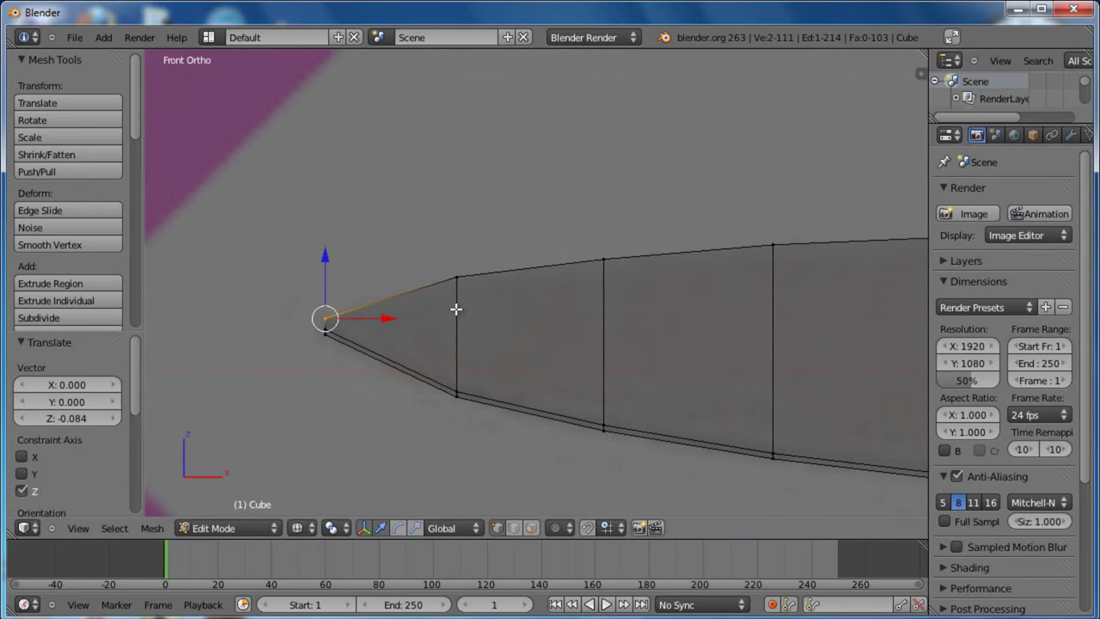
Move the handle-joint vertices vertically by about 0.11 toward the handle edge
{"action": "key", "text": "a"}
{"action": "scroll", "scroll_direction": "down", "scroll_amount": 3}
{"action": "middle_click", "coordinate": [584, 361]}
{"action": "scroll", "scroll_direction": "down", "scroll_amount": 3}
{"action": "scroll", "scroll_direction": "down", "scroll_amount": 3}
{"action": "middle_click", "coordinate": [685, 350]}
{"action": "scroll", "scroll_direction": "up", "scroll_amount": 3}
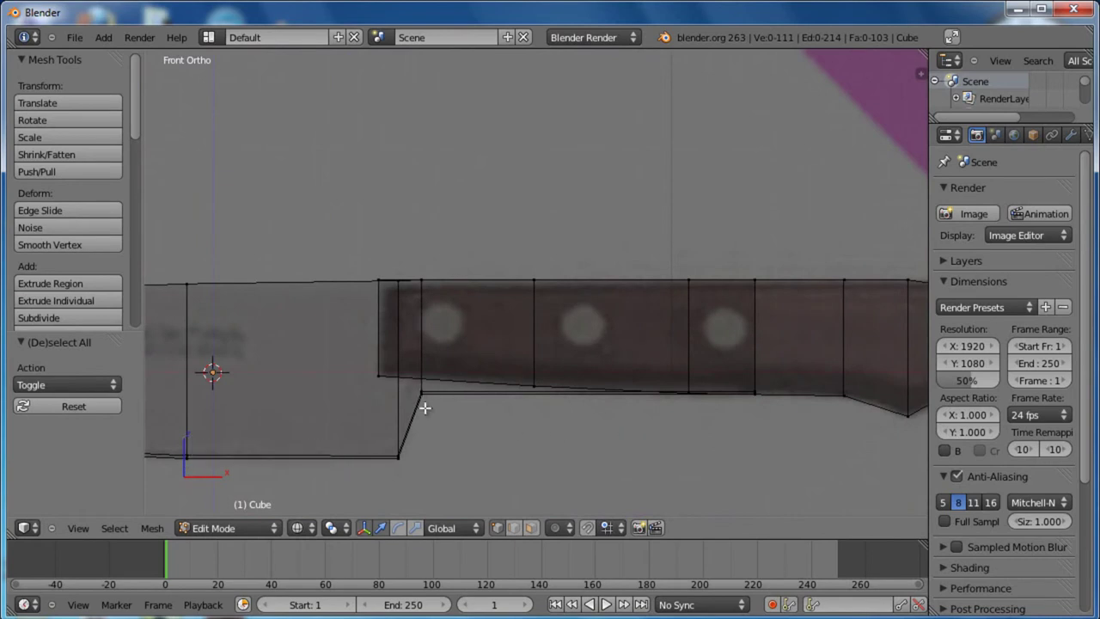
{"action": "key", "text": "b"}
{"action": "scroll", "scroll_direction": "down", "scroll_amount": 3}
{"action": "scroll", "scroll_direction": "down", "scroll_amount": 3}
{"action": "scroll", "scroll_direction": "up", "scroll_amount": 3}
{"action": "middle_click", "coordinate": [527, 359]}
{"action": "scroll", "scroll_direction": "up", "scroll_amount": 3}
{"action": "scroll", "scroll_direction": "up", "scroll_amount": 3}
{"action": "left_click", "coordinate": [445, 288]}
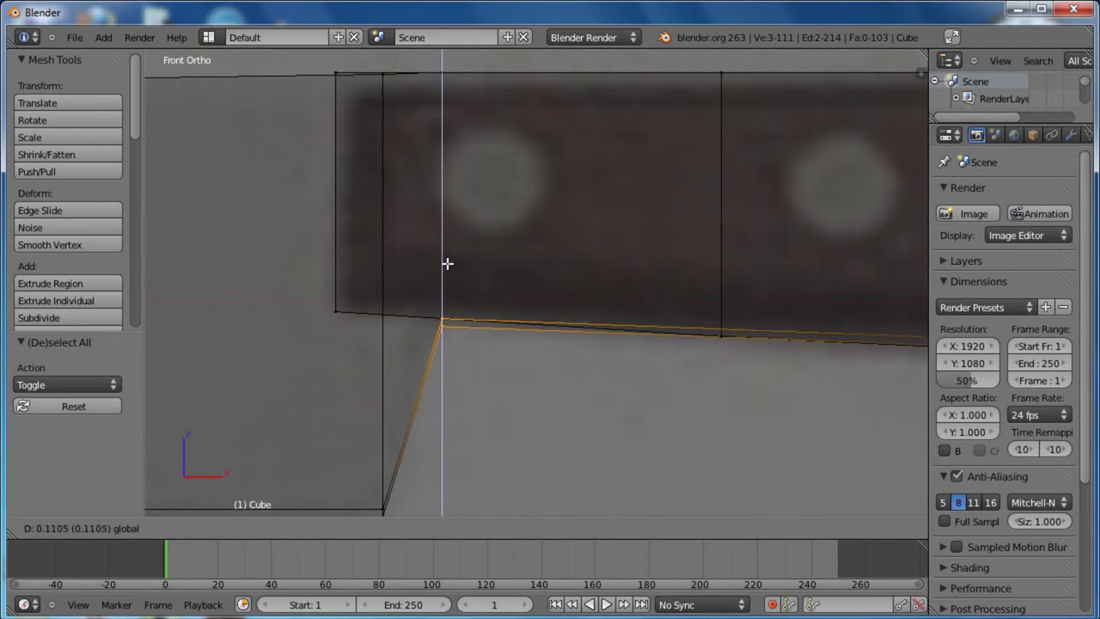
Orbit around the blade-handle joint in User Ortho and switch the mesh to solid shading
{"action": "middle_click", "coordinate": [528, 355]}
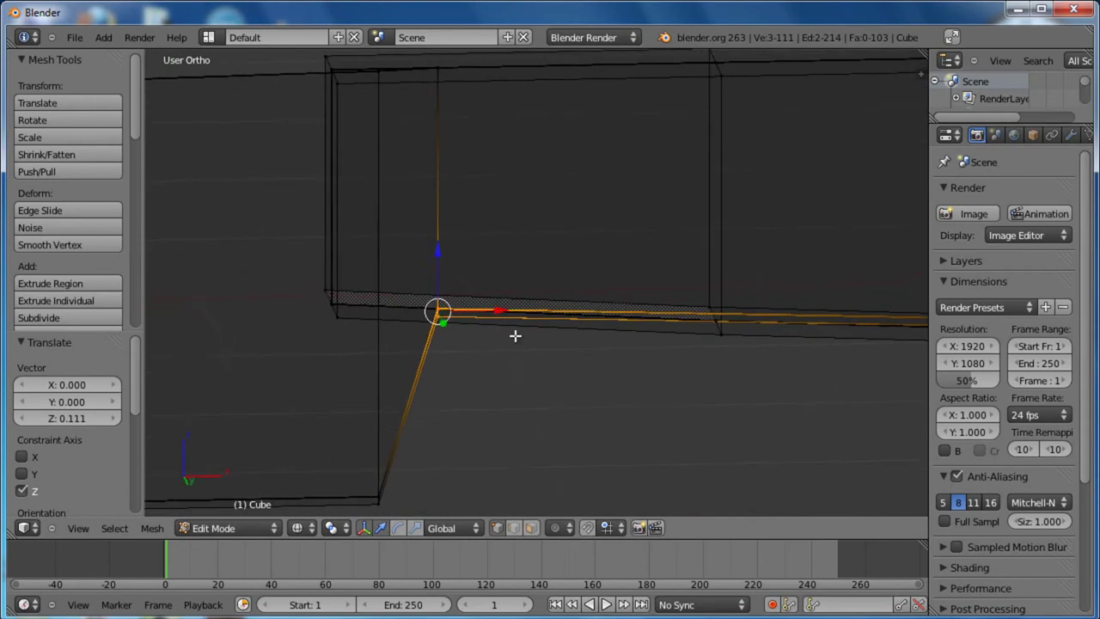
{"action": "scroll", "scroll_direction": "down", "scroll_amount": 3}
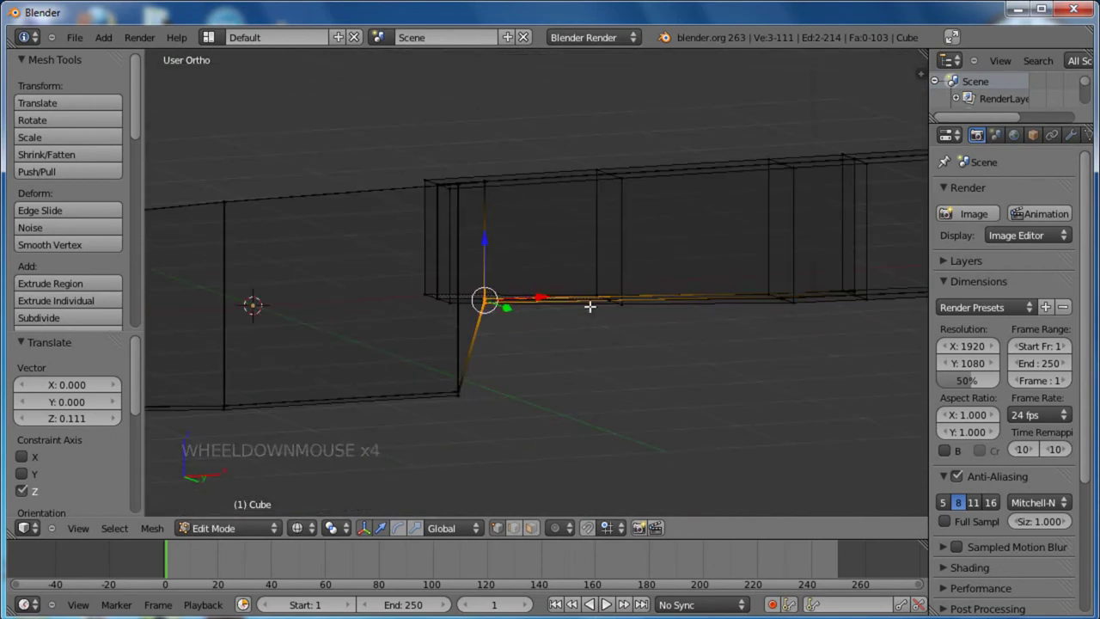
{"action": "scroll", "scroll_direction": "up", "scroll_amount": 3}
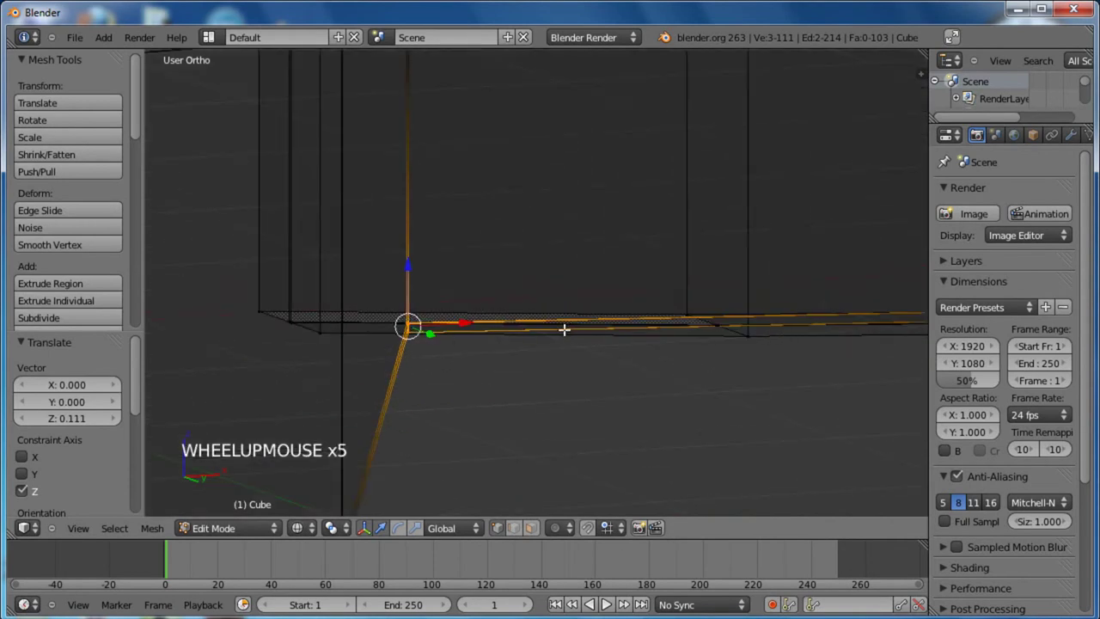
{"action": "middle_click", "coordinate": [572, 335]}
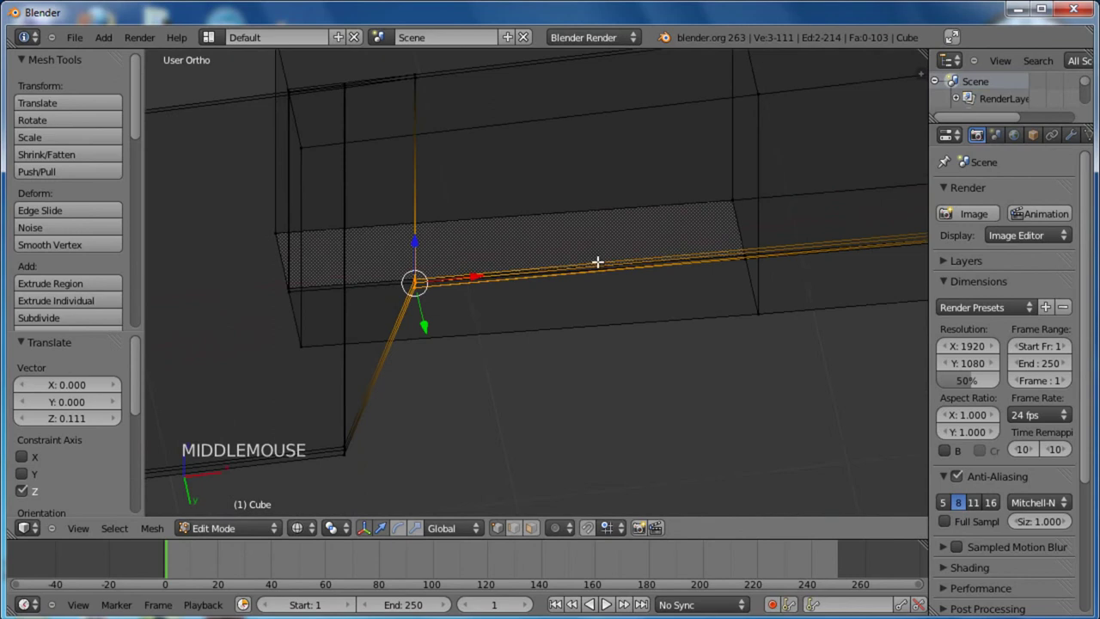
{"action": "scroll", "scroll_direction": "down", "scroll_amount": 3}
{"action": "scroll", "scroll_direction": "up", "scroll_amount": 3}
{"action": "key", "text": "a"}
{"action": "key", "text": "z"}
{"action": "scroll", "scroll_direction": "up", "scroll_amount": 3}
Delete the leftover vertex at the blade–handle joint
{"action": "right_click", "coordinate": [370, 324]}
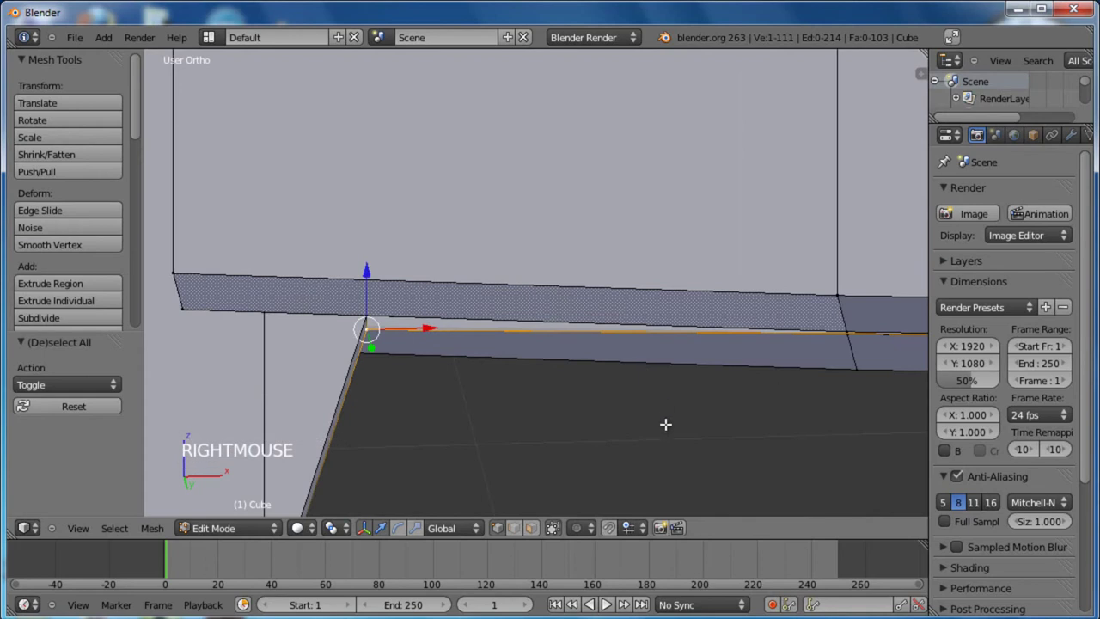
{"action": "key", "text": "x"}
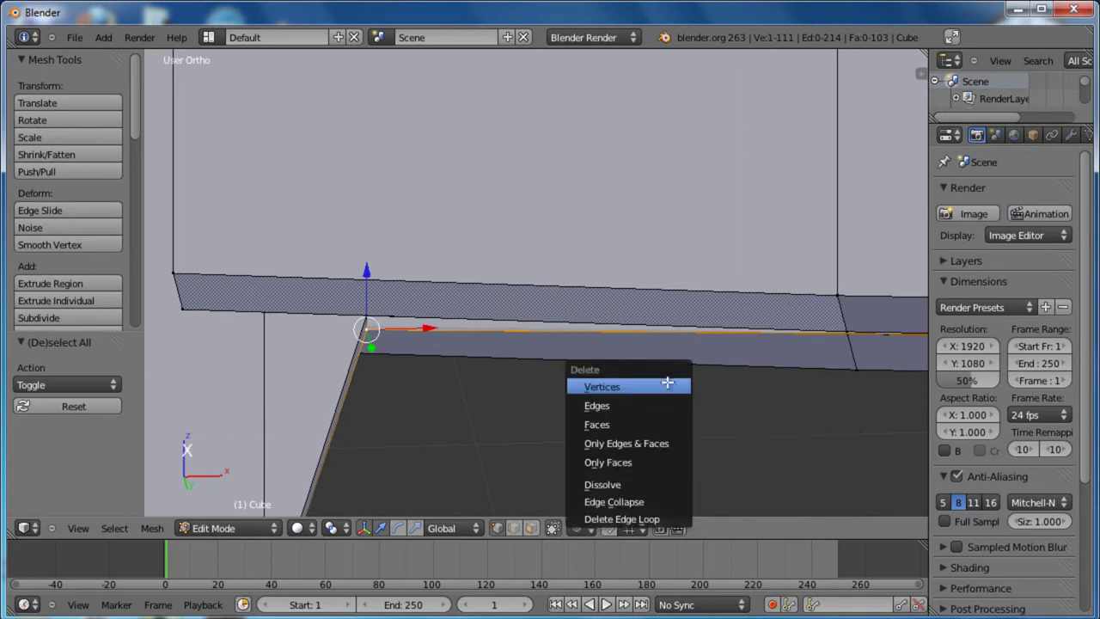
{"action": "middle_click", "coordinate": [678, 379]}
Select three corners of the resulting hole and fill it with a new face
{"action": "scroll", "scroll_direction": "down", "scroll_amount": 3}
{"action": "middle_click", "coordinate": [571, 219]}
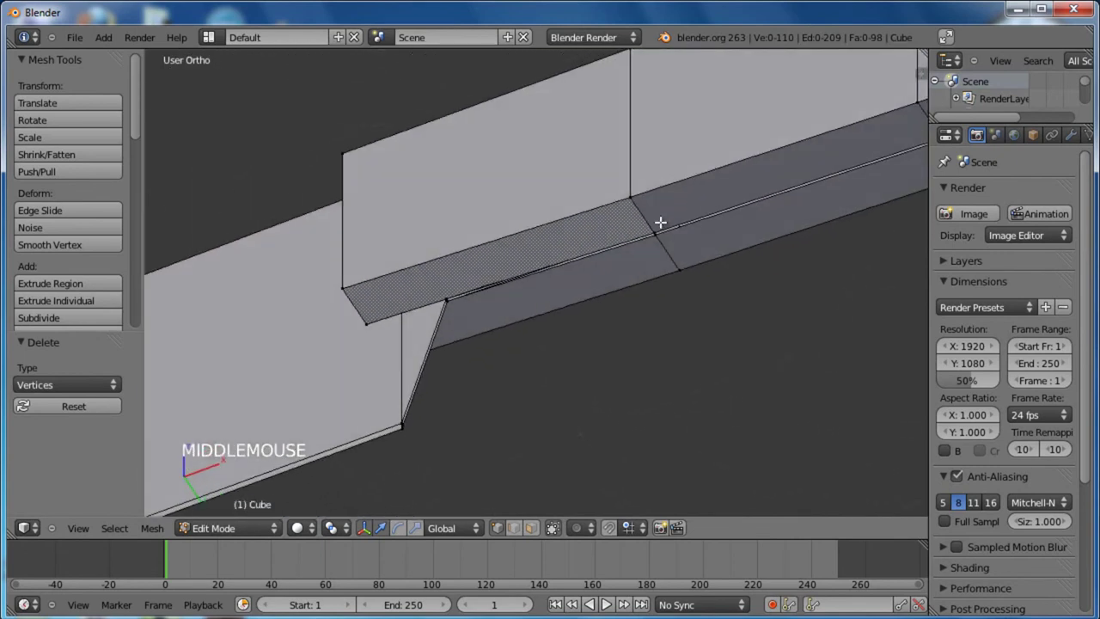
{"action": "middle_click", "coordinate": [438, 416]}
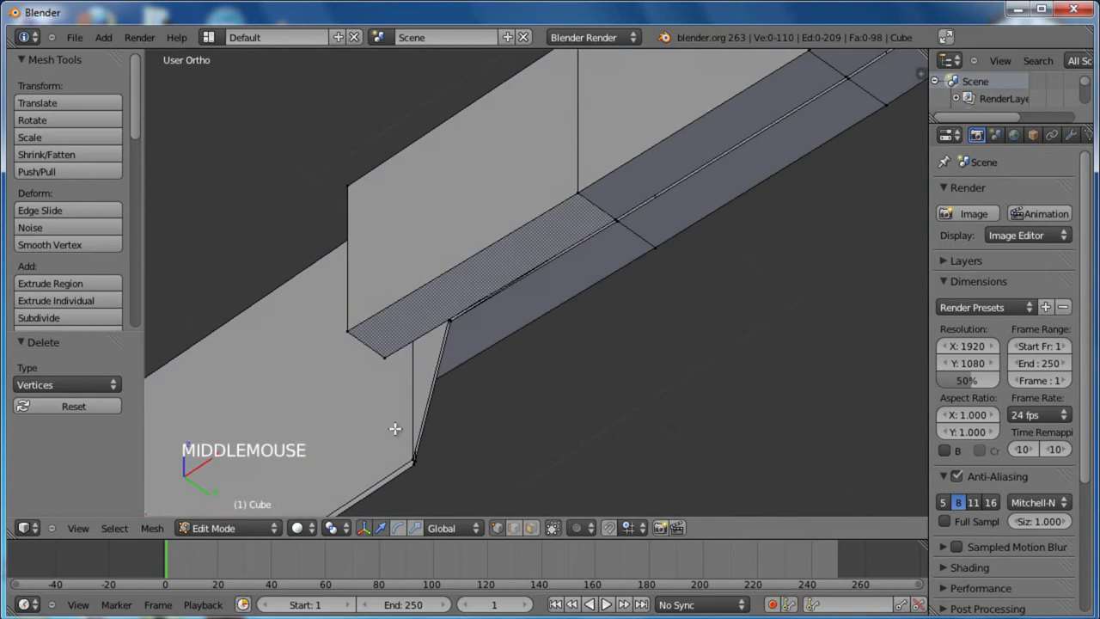
{"action": "middle_click", "coordinate": [477, 444]}
{"action": "middle_click", "coordinate": [500, 395]}
{"action": "scroll", "scroll_direction": "up", "scroll_amount": 3}
{"action": "middle_click", "coordinate": [302, 364]}
{"action": "middle_click", "coordinate": [519, 402]}
{"action": "right_click", "coordinate": [447, 442]}
{"action": "right_click", "coordinate": [469, 444]}
{"action": "right_click", "coordinate": [456, 469]}
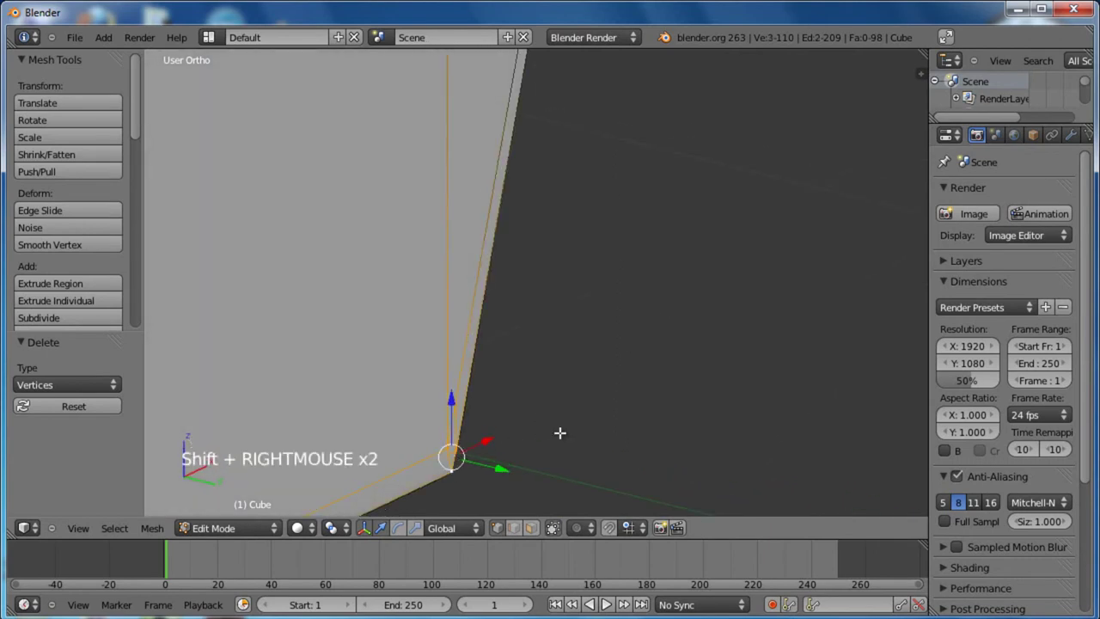
{"action": "key", "text": "f"}
Select the remaining corner vertices around the joint gap for the next face
{"action": "right_click", "coordinate": [448, 440]}
{"action": "right_click", "coordinate": [462, 446]}
{"action": "right_click", "coordinate": [452, 439]}
{"action": "middle_click", "coordinate": [549, 381]}
{"action": "scroll", "scroll_direction": "down", "scroll_amount": 3}
{"action": "middle_click", "coordinate": [686, 255]}
{"action": "scroll", "scroll_direction": "up", "scroll_amount": 3}
{"action": "right_click", "coordinate": [500, 109]}
{"action": "right_click", "coordinate": [511, 115]}
{"action": "key", "text": "s"}
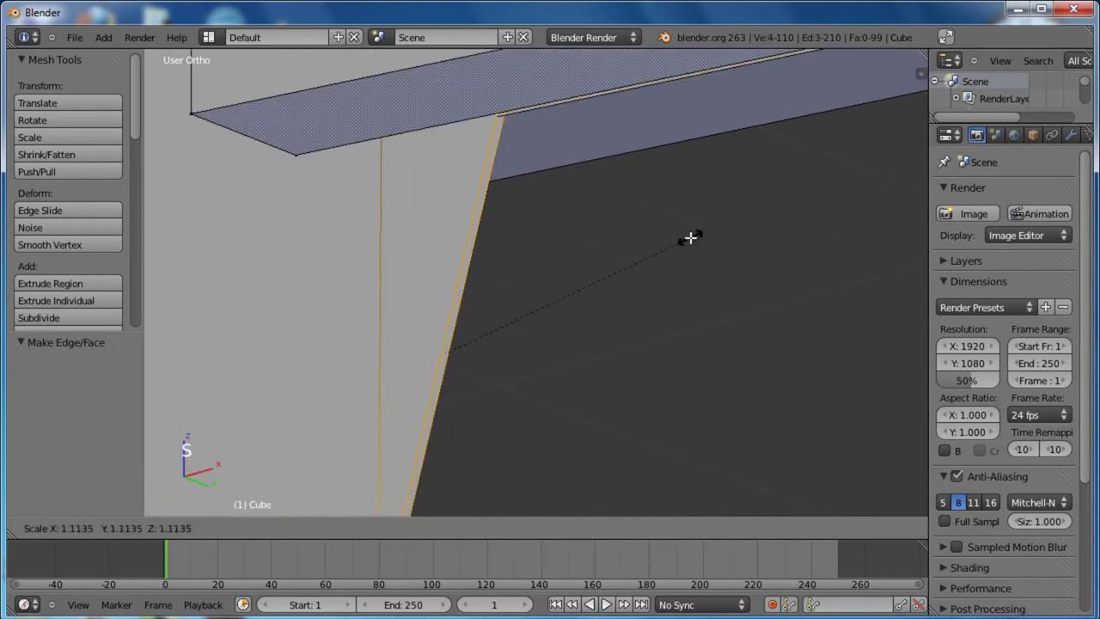
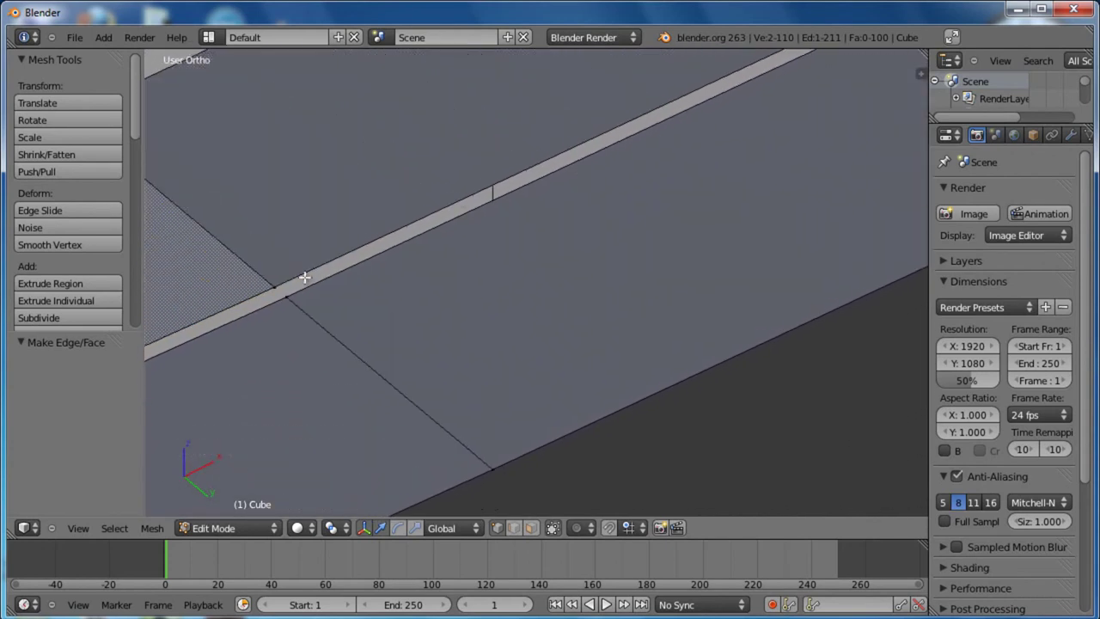
{"action": "right_click", "coordinate": [275, 286]}
{"action": "right_click", "coordinate": [289, 291]}
{"action": "key", "text": "f"}
{"action": "right_click", "coordinate": [278, 283]}
{"action": "right_click", "coordinate": [293, 288]}
{"action": "middle_click", "coordinate": [586, 191]}
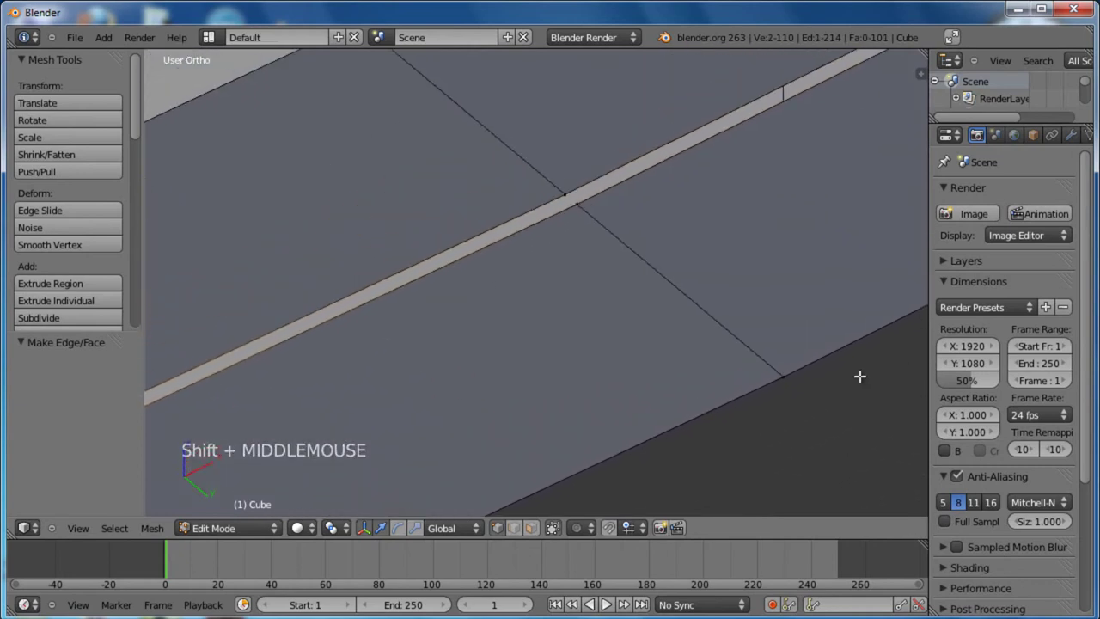
{"action": "right_click", "coordinate": [550, 206]}
{"action": "right_click", "coordinate": [559, 213]}
{"action": "key", "text": "f"}
{"action": "scroll", "scroll_direction": "down", "scroll_amount": 3}
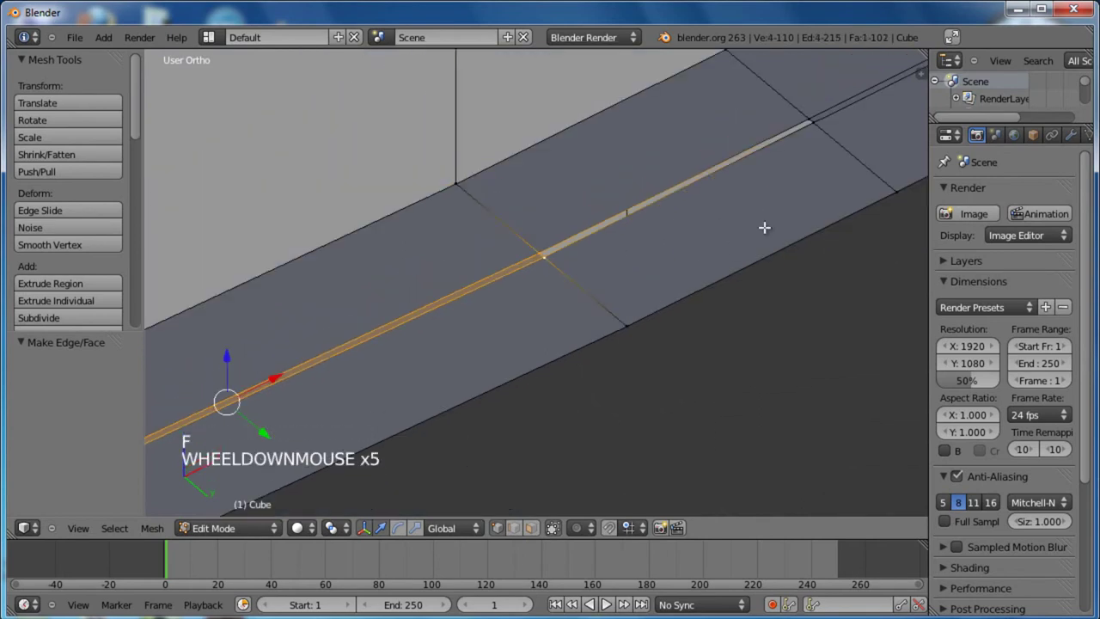
{"action": "middle_click", "coordinate": [743, 229]}
{"action": "scroll", "scroll_direction": "up", "scroll_amount": 3}
{"action": "right_click", "coordinate": [352, 289]}
{"action": "right_click", "coordinate": [360, 298]}
{"action": "scroll", "scroll_direction": "down", "scroll_amount": 3}
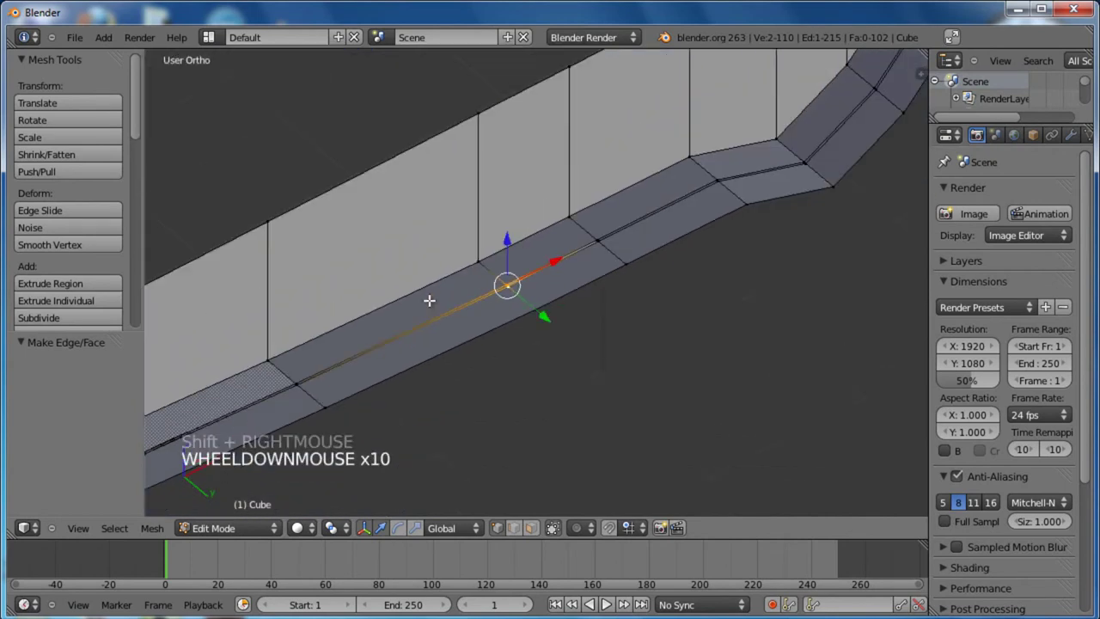
{"action": "scroll", "scroll_direction": "up", "scroll_amount": 3}
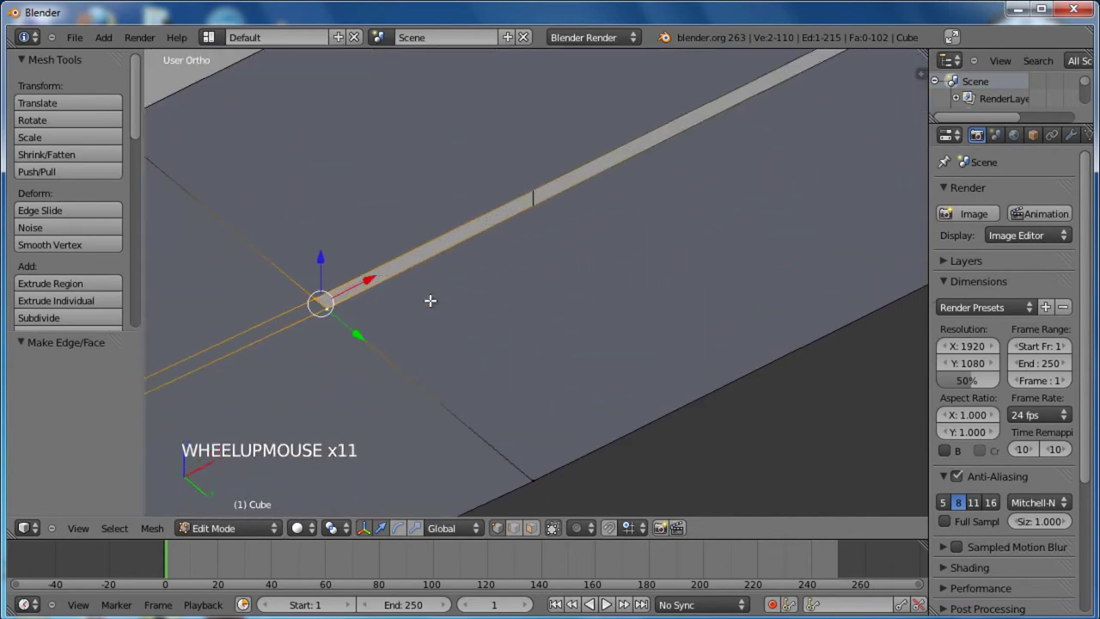
{"action": "key", "text": "ctrl+z"}
{"action": "key", "text": "ctrl+z"}
{"action": "key", "text": "ctrl+z"}
{"action": "scroll", "scroll_direction": "down", "scroll_amount": 3}
{"action": "scroll", "scroll_direction": "up", "scroll_amount": 3}
{"action": "scroll", "scroll_direction": "up", "scroll_amount": 3}
{"action": "scroll", "scroll_direction": "up", "scroll_amount": 3}
{"action": "key", "text": "f"}
{"action": "scroll", "scroll_direction": "up", "scroll_amount": 3}
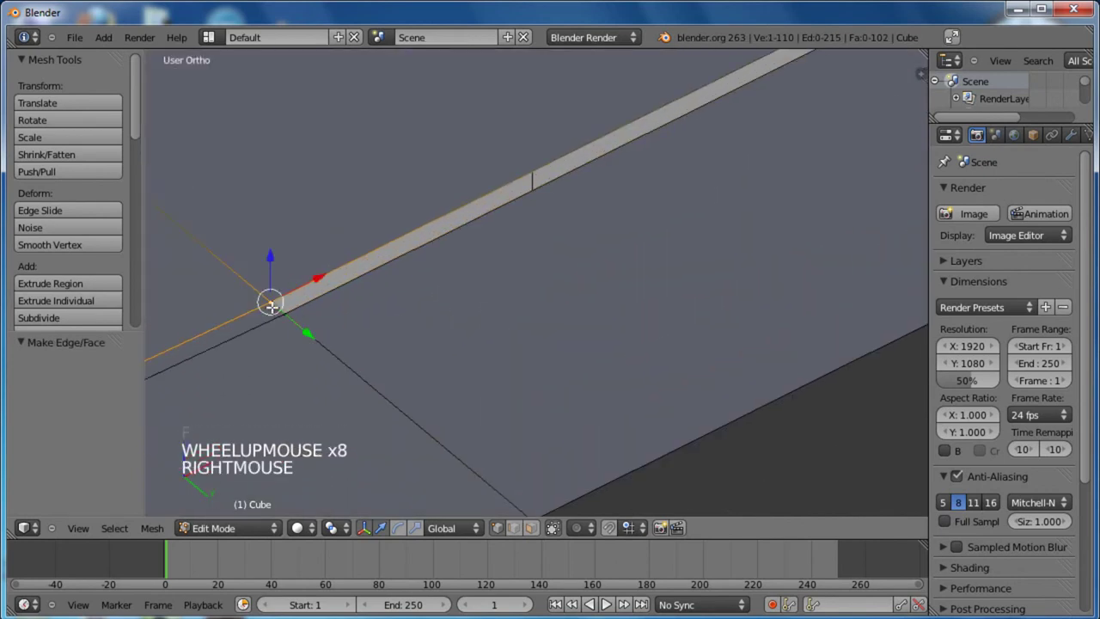
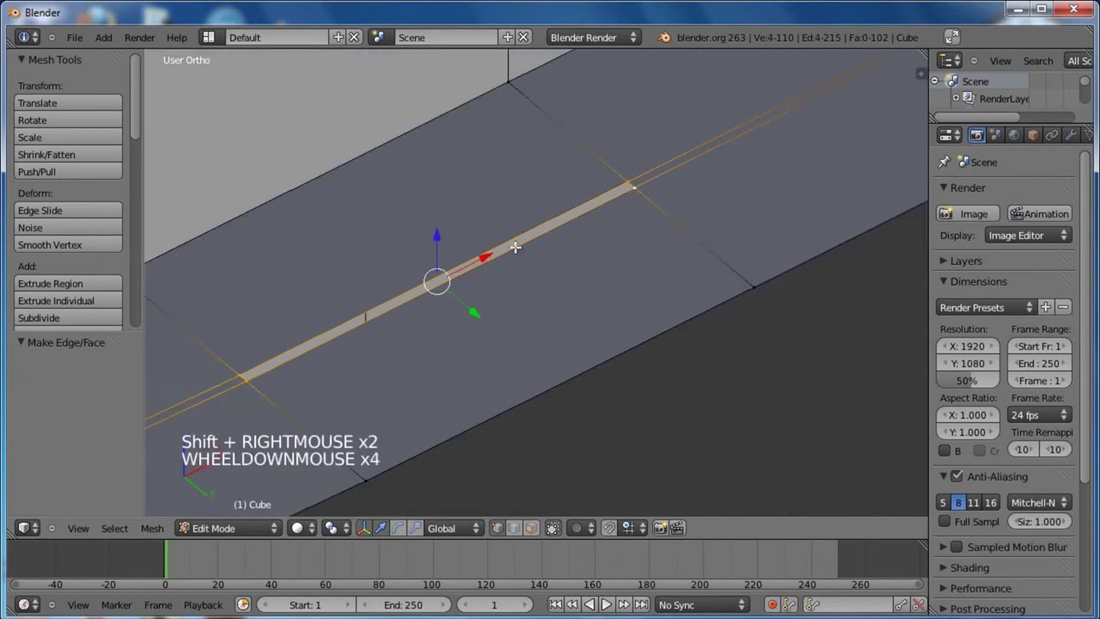
{"action": "scroll", "scroll_direction": "down", "scroll_amount": 3}
{"action": "key", "text": "f"}
{"action": "middle_click", "coordinate": [380, 352]}
{"action": "scroll", "scroll_direction": "down", "scroll_amount": 3}
{"action": "key", "text": "a"}
{"action": "middle_click", "coordinate": [534, 306]}
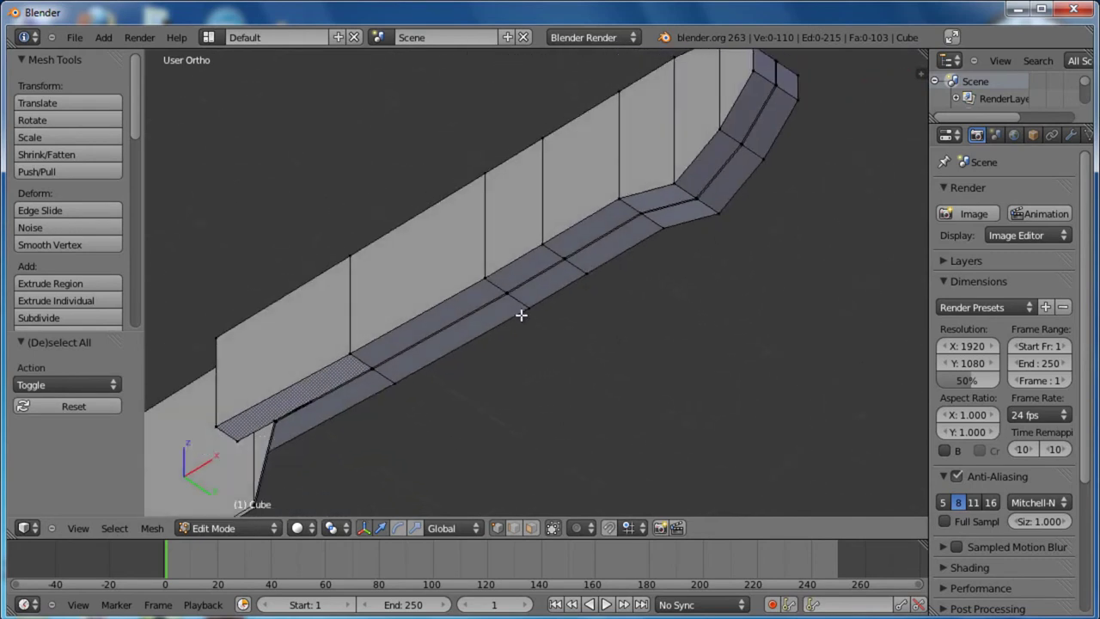
{"action": "middle_click", "coordinate": [407, 425]}
{"action": "middle_click", "coordinate": [512, 342]}
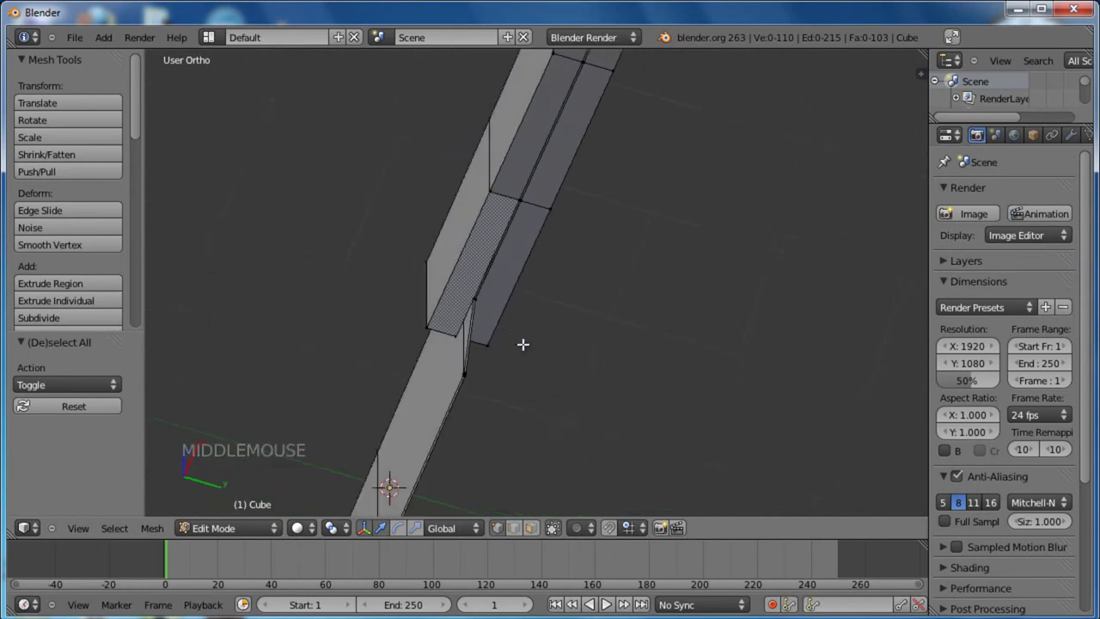
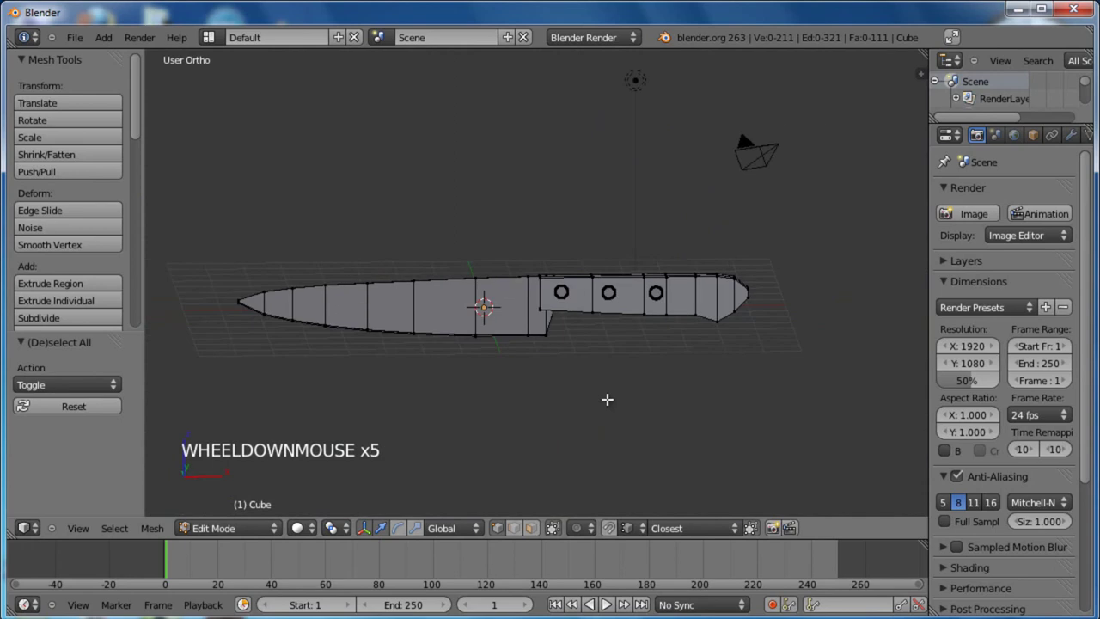
Shift-select the handle's long edges running toward the tang
{"action": "scroll", "scroll_direction": "up", "scroll_amount": 3}
{"action": "middle_click", "coordinate": [689, 309]}
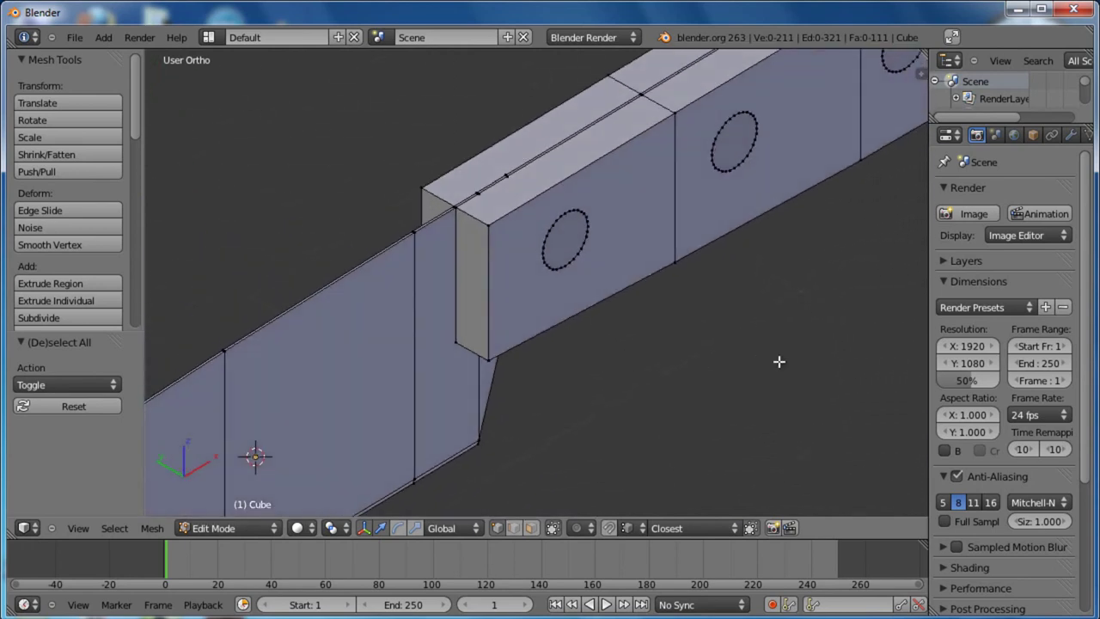
{"action": "right_click", "coordinate": [487, 430]}
{"action": "middle_click", "coordinate": [632, 240]}
{"action": "scroll", "scroll_direction": "up", "scroll_amount": 3}
{"action": "right_click", "coordinate": [725, 242]}
{"action": "right_click", "coordinate": [713, 235]}
{"action": "right_click", "coordinate": [805, 183]}
{"action": "right_click", "coordinate": [801, 181]}
{"action": "middle_click", "coordinate": [865, 190]}
{"action": "middle_click", "coordinate": [704, 298]}
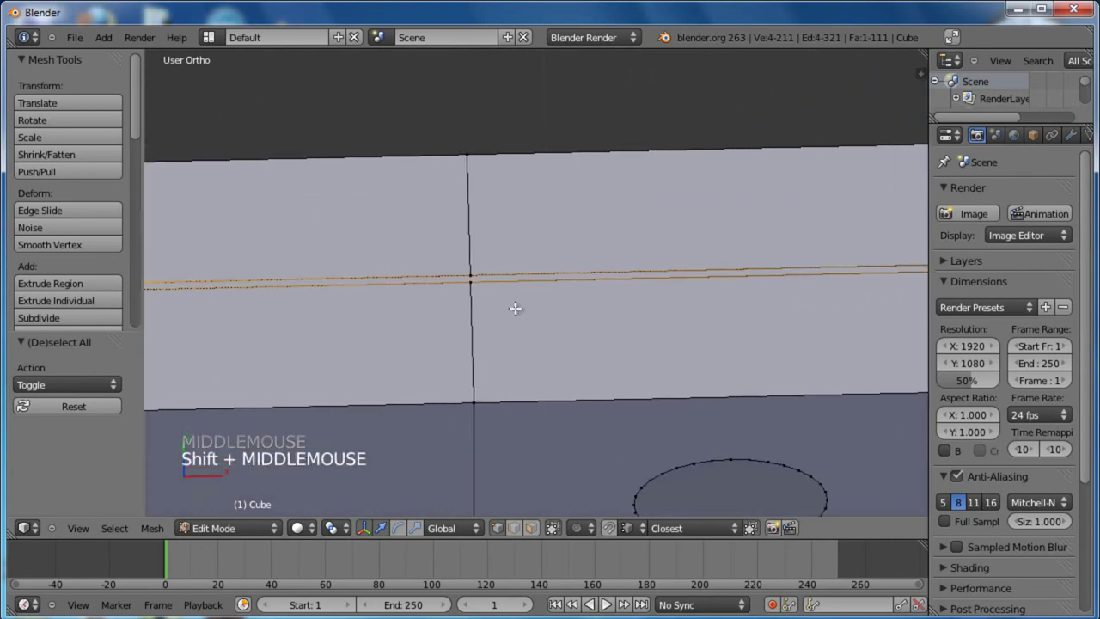
Add the tang's top and bottom edges to the selection, leaving the handle scales out
{"action": "right_click", "coordinate": [472, 277]}
{"action": "right_click", "coordinate": [479, 263]}
{"action": "middle_click", "coordinate": [835, 298]}
{"action": "right_click", "coordinate": [556, 271]}
{"action": "right_click", "coordinate": [554, 252]}
{"action": "middle_click", "coordinate": [700, 312]}
{"action": "right_click", "coordinate": [591, 268]}
{"action": "right_click", "coordinate": [590, 255]}
{"action": "right_click", "coordinate": [592, 247]}
{"action": "right_click", "coordinate": [599, 261]}
{"action": "scroll", "scroll_direction": "down", "scroll_amount": 3}
{"action": "key", "text": "g"}
{"action": "right_click", "coordinate": [710, 277]}
{"action": "middle_click", "coordinate": [458, 384]}
{"action": "scroll", "scroll_direction": "down", "scroll_amount": 3}
{"action": "middle_click", "coordinate": [471, 288]}
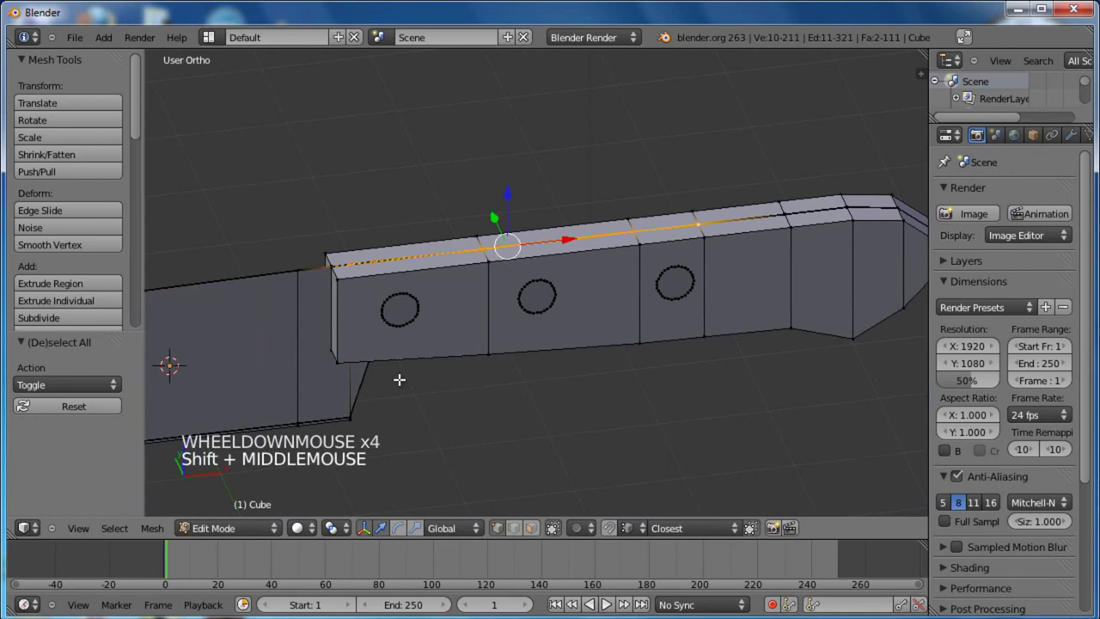
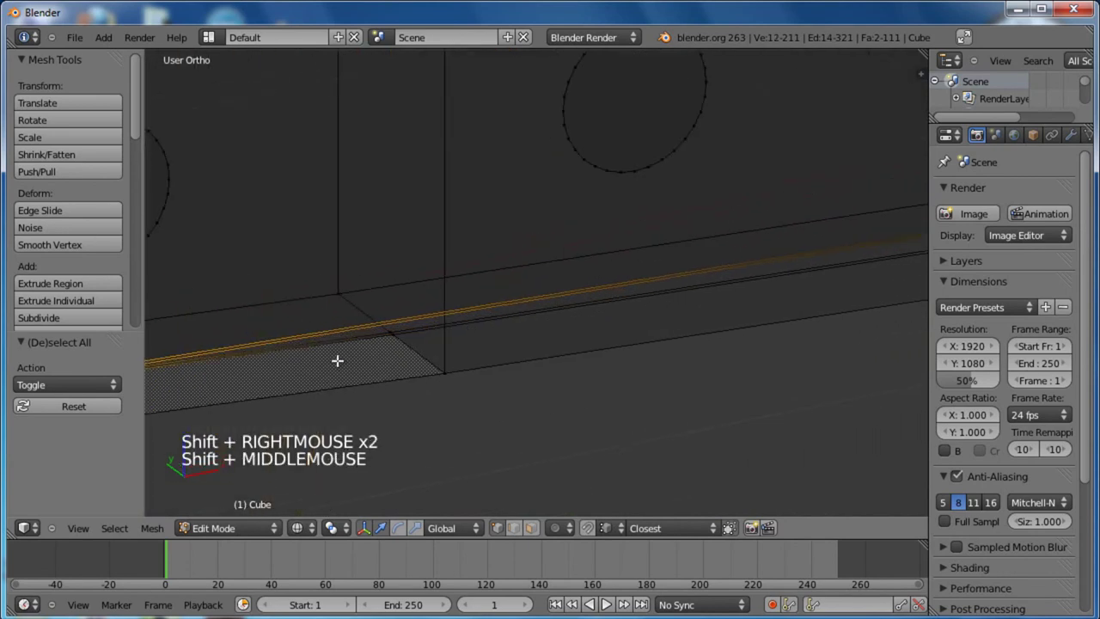
{"action": "middle_click", "coordinate": [570, 375]}
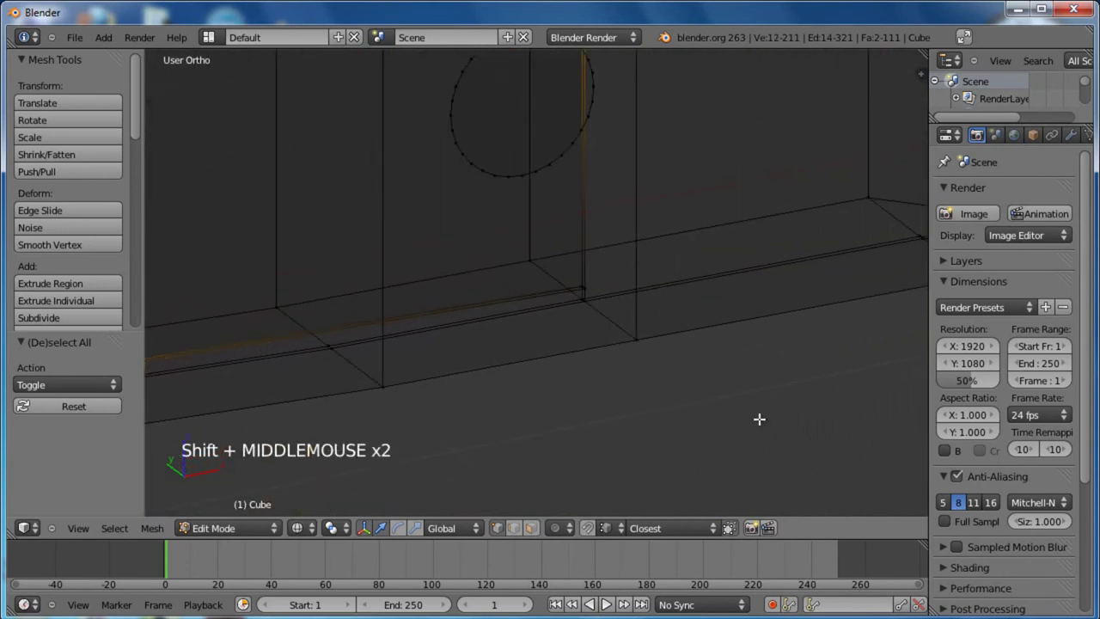
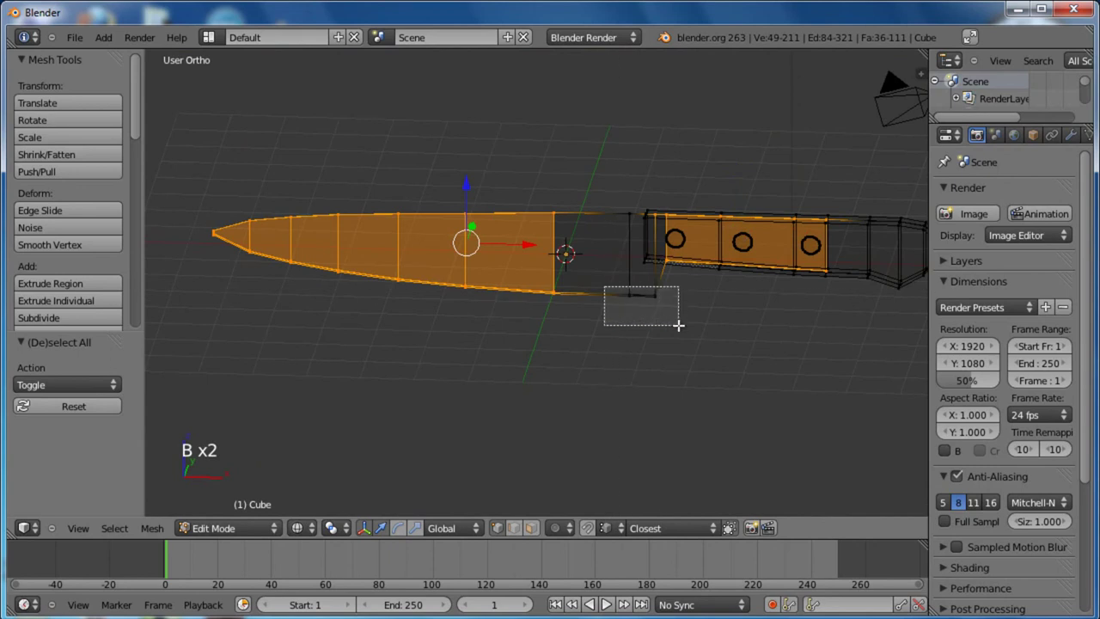
Box-select the blade and tang faces and separate them into their own object, Cube.001
{"action": "key", "text": "b"}
{"action": "middle_click", "coordinate": [709, 307]}
{"action": "scroll", "scroll_direction": "up", "scroll_amount": 3}
{"action": "middle_click", "coordinate": [510, 293]}
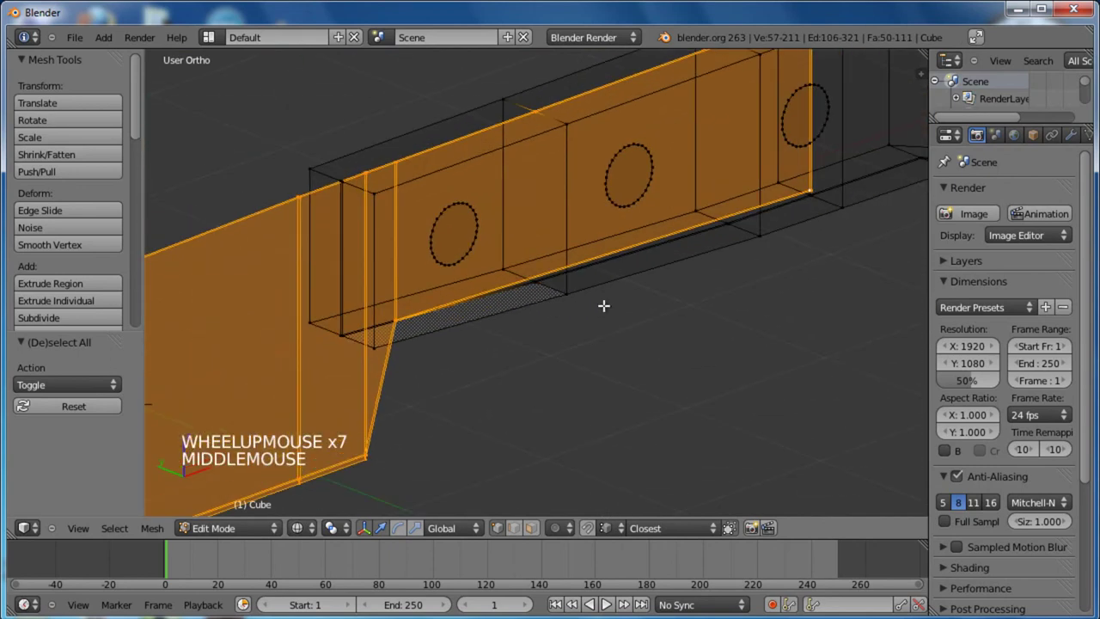
{"action": "key", "text": "p"}
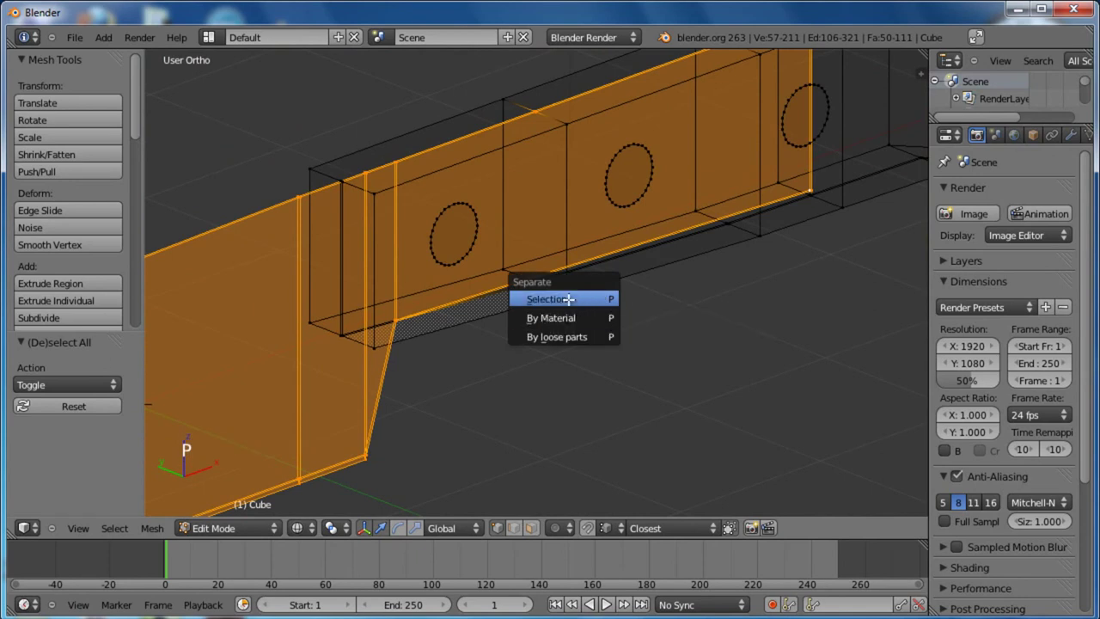
{"action": "middle_click", "coordinate": [637, 316]}
{"action": "scroll", "scroll_direction": "down", "scroll_amount": 3}
Switch to the blade object and edit its mesh in front view over the tang
{"action": "key", "text": "Tab"}
{"action": "right_click", "coordinate": [394, 312]}
{"action": "right_click", "coordinate": [477, 326]}
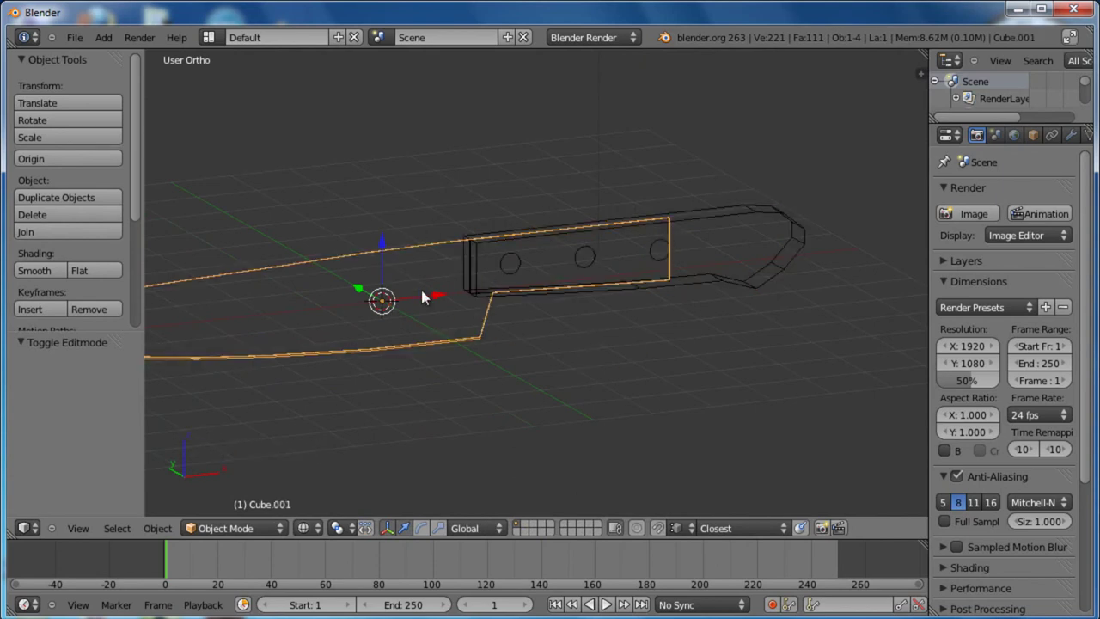
{"action": "key", "text": "Tab"}
{"action": "key", "text": "KP_1"}
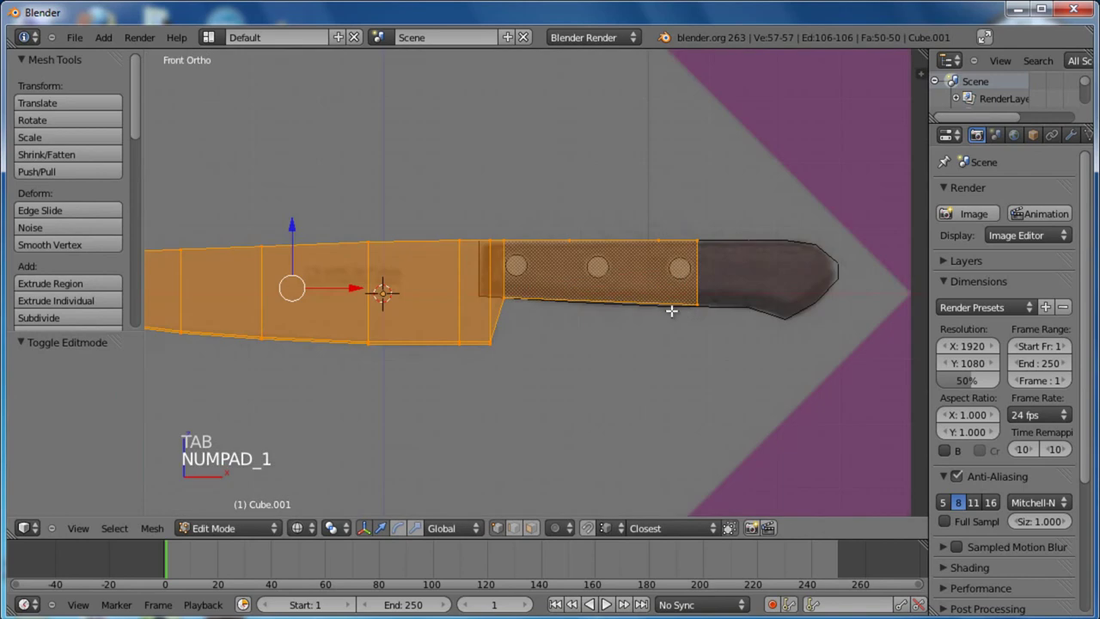
{"action": "scroll", "scroll_direction": "up", "scroll_amount": 3}
{"action": "middle_click", "coordinate": [608, 299]}
{"action": "key", "text": "a"}
Add two loop cuts across the tang, one through the middle rivet and one near the right rivet
{"action": "key", "text": "ctrl+r"}
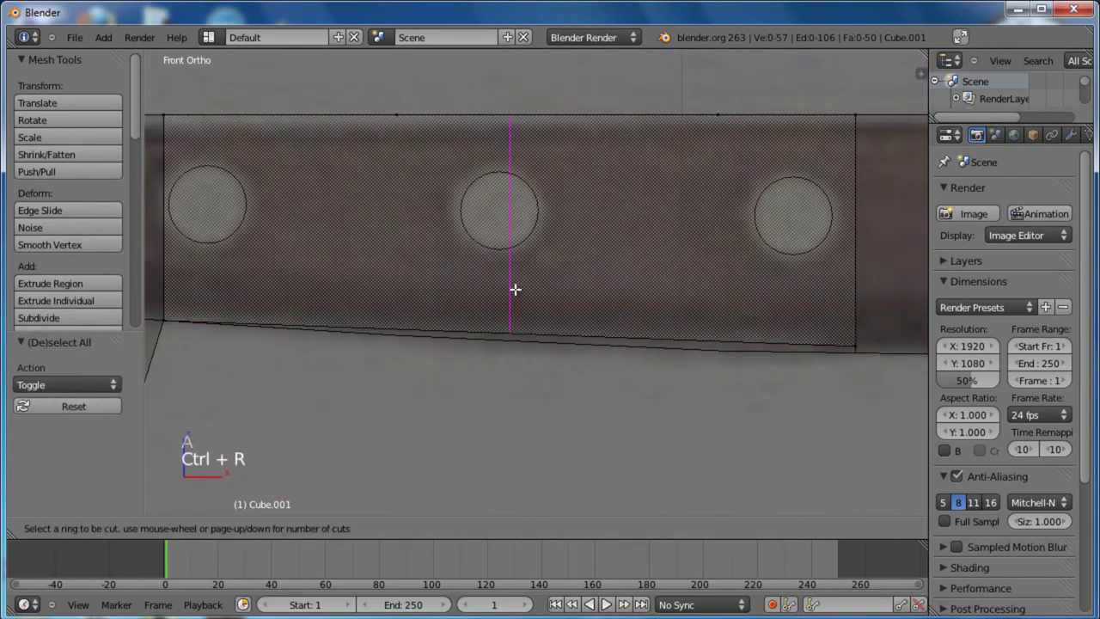
{"action": "right_click", "coordinate": [510, 287]}
{"action": "key", "text": "a"}
{"action": "key", "text": "b"}
{"action": "left_click", "coordinate": [514, 274]}
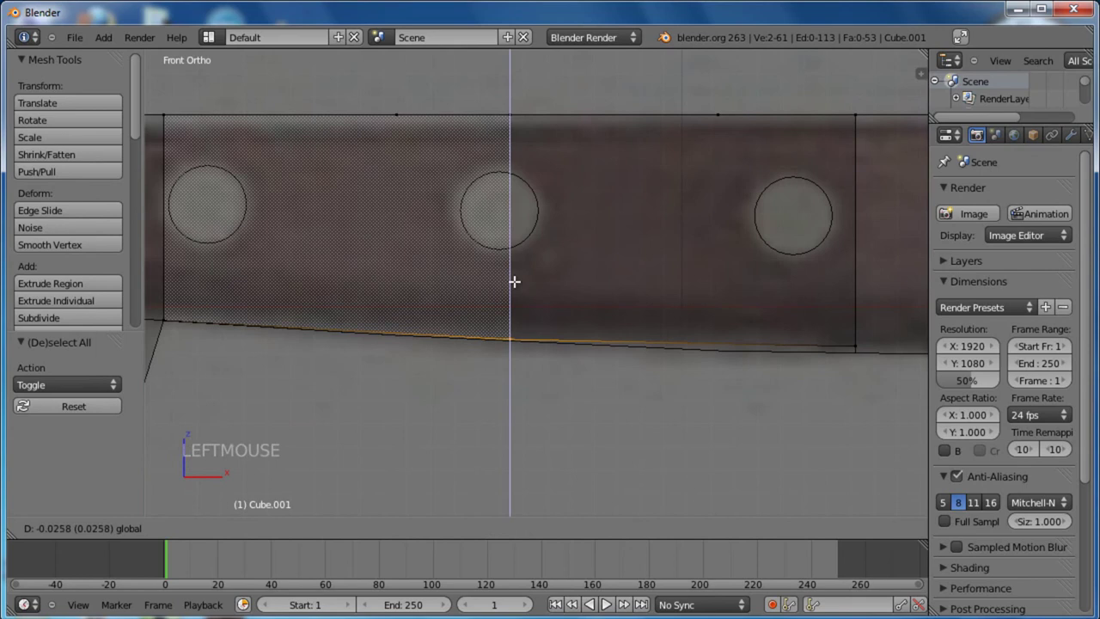
{"action": "middle_click", "coordinate": [666, 281]}
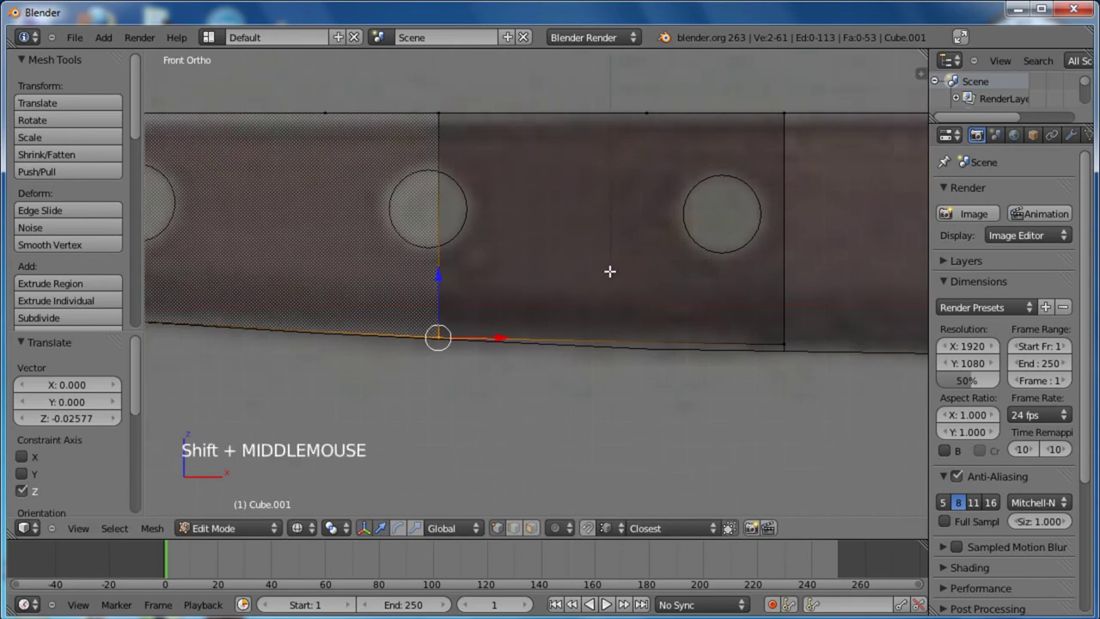
{"action": "key", "text": "a"}
{"action": "key", "text": "b"}
{"action": "left_click", "coordinate": [787, 288]}
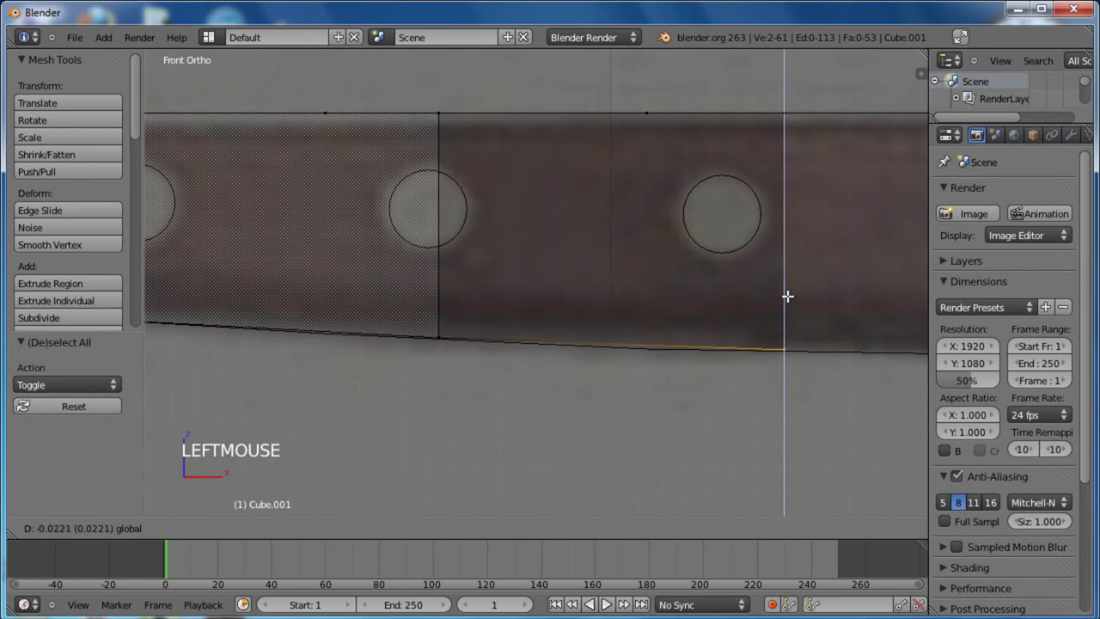
Slide the new loop along the tang, then return to Object Mode and select the handle scales
{"action": "key", "text": "ctrl+r"}
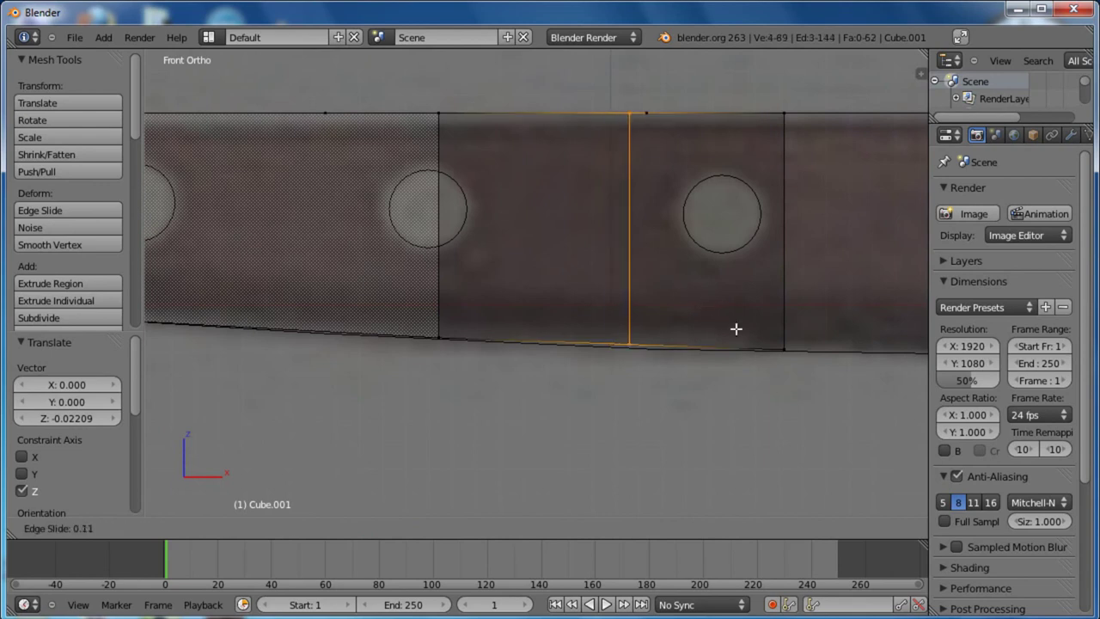
{"action": "left_click", "coordinate": [752, 322]}
{"action": "key", "text": "a"}
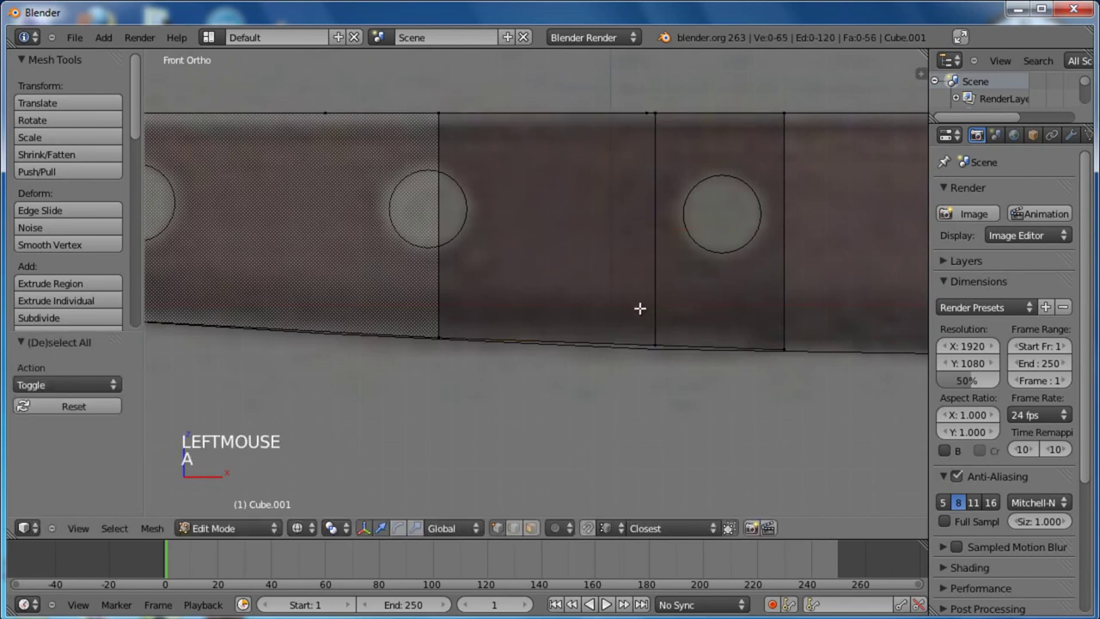
{"action": "key", "text": "b"}
{"action": "left_click", "coordinate": [661, 286]}
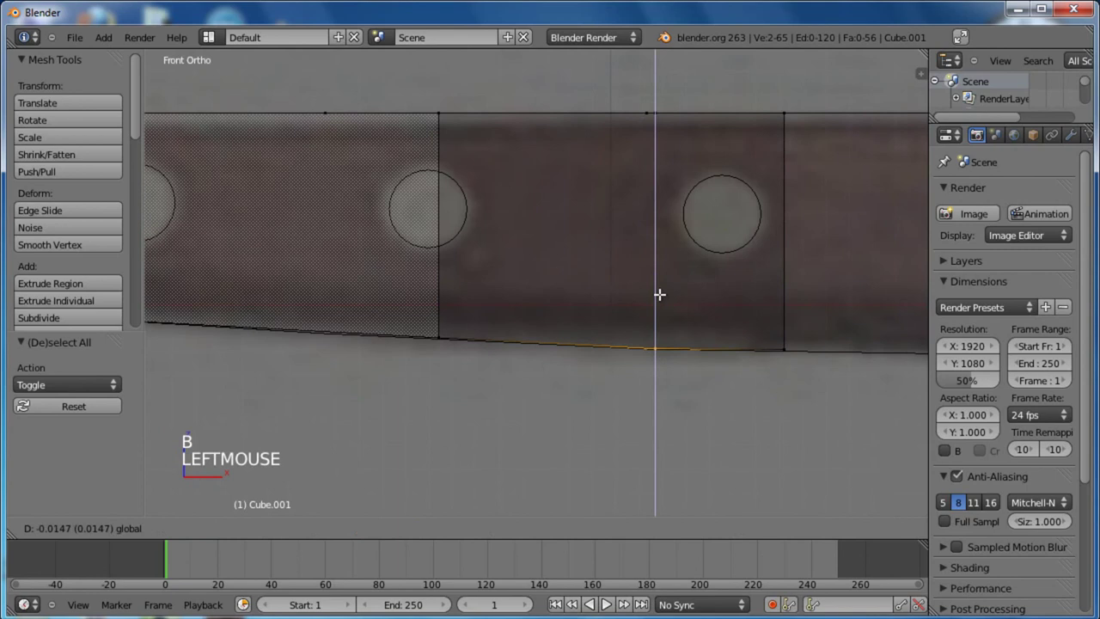
{"action": "key", "text": "a"}
{"action": "scroll", "scroll_direction": "down", "scroll_amount": 3}
{"action": "middle_click", "coordinate": [389, 302]}
{"action": "middle_click", "coordinate": [532, 320]}
{"action": "key", "text": "a"}
{"action": "key", "text": "a"}
{"action": "key", "text": "Tab"}
{"action": "scroll", "scroll_direction": "down", "scroll_amount": 3}
{"action": "right_click", "coordinate": [731, 261]}
Add a Subdivision Surface modifier to the handle object
{"action": "key", "text": "z"}
{"action": "middle_click", "coordinate": [732, 310]}
{"action": "middle_click", "coordinate": [673, 328]}
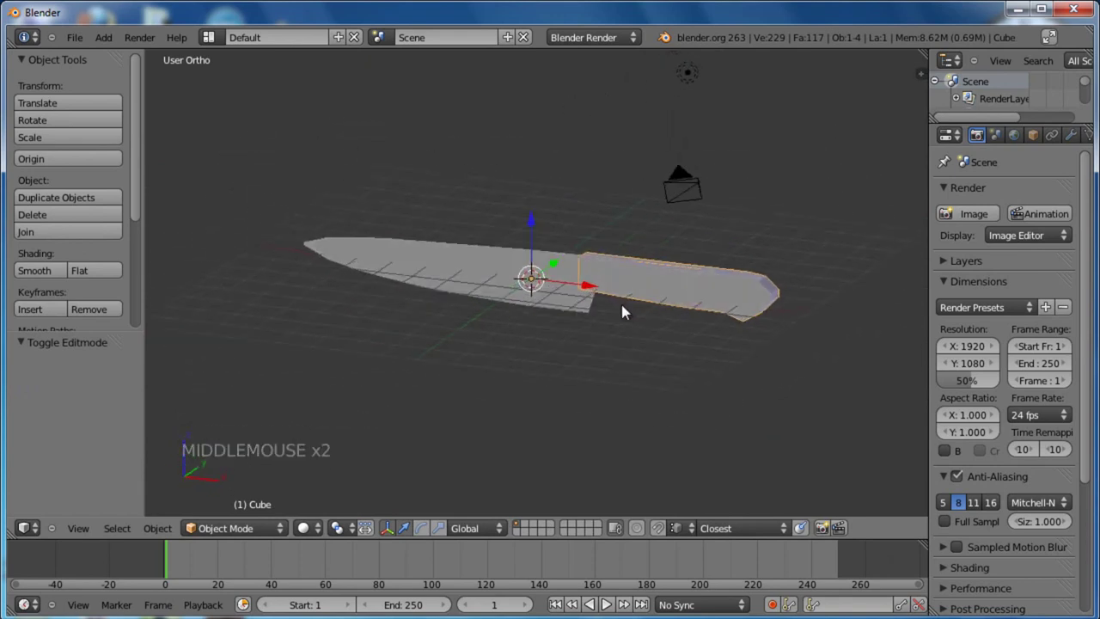
{"action": "middle_click", "coordinate": [575, 319]}
{"action": "scroll", "scroll_direction": "up", "scroll_amount": 3}
{"action": "middle_click", "coordinate": [599, 348]}
{"action": "left_click", "coordinate": [1073, 140]}
{"action": "left_click", "coordinate": [1026, 195]}
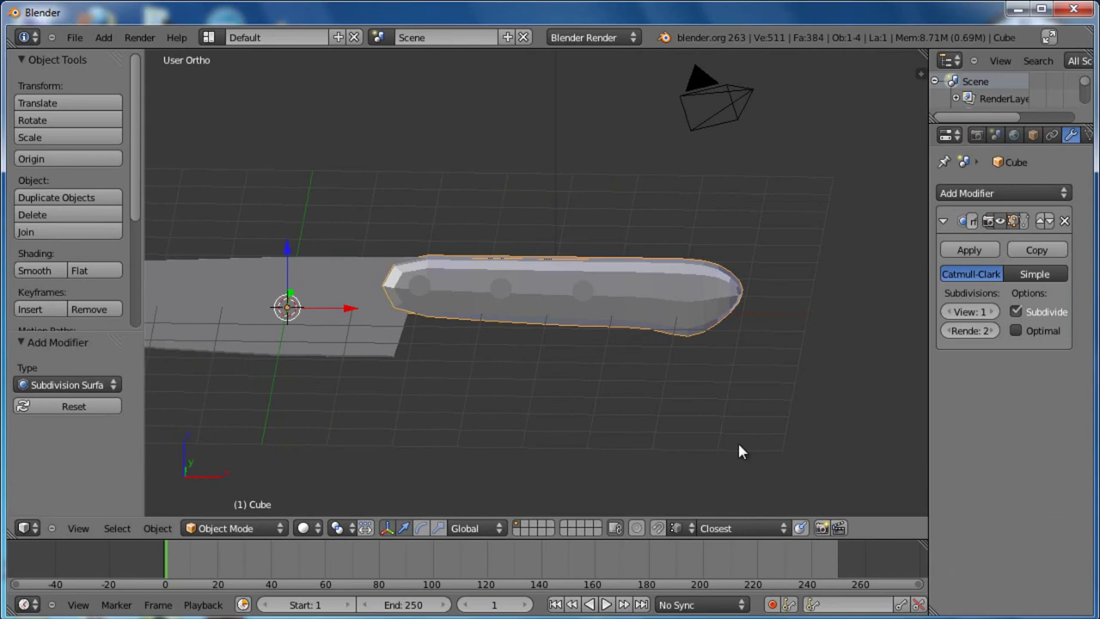
Raise the handle modifier's View subdivision level from 1 to 2 and inspect the smoothing
{"action": "middle_click", "coordinate": [516, 302]}
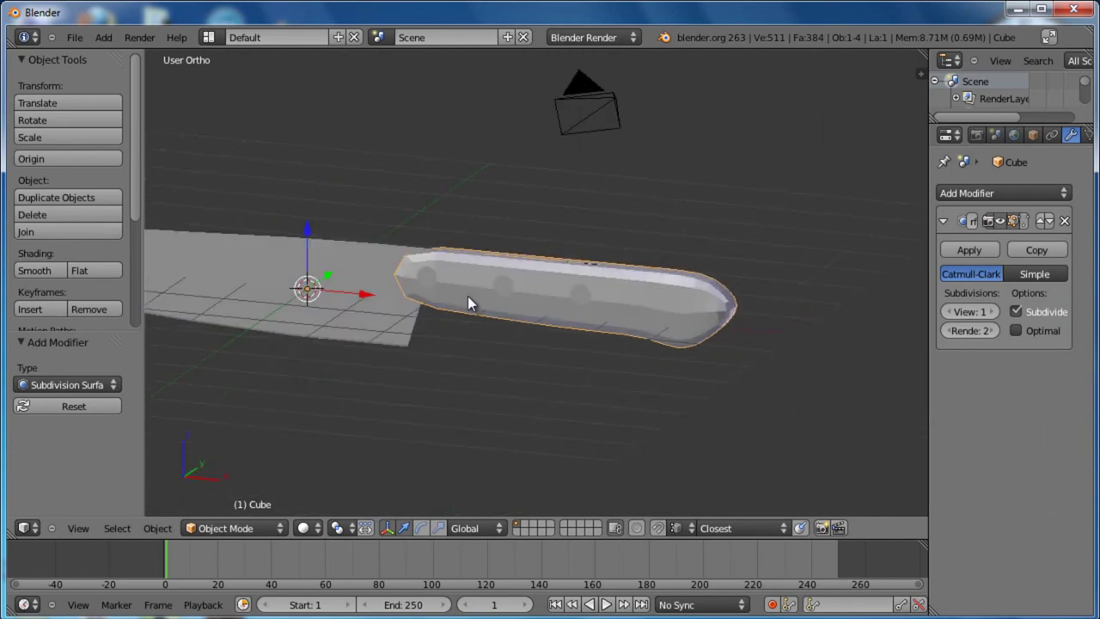
{"action": "scroll", "scroll_direction": "up", "scroll_amount": 3}
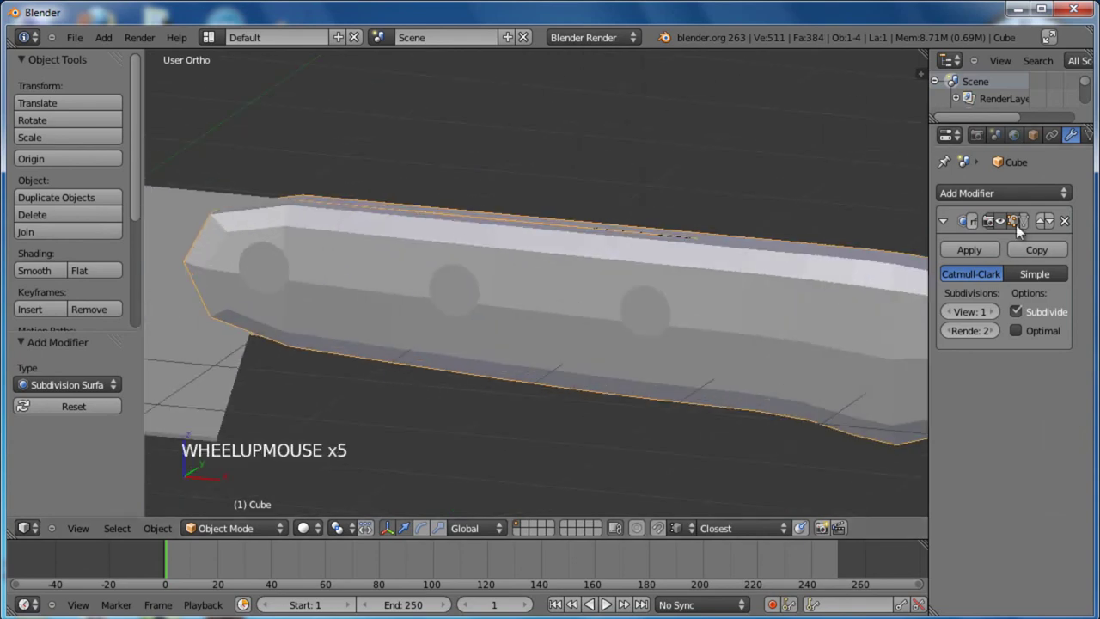
{"action": "left_click", "coordinate": [999, 315]}
{"action": "scroll", "scroll_direction": "down", "scroll_amount": 3}
{"action": "middle_click", "coordinate": [537, 279]}
In Edit Mode, cut an edge loop and slide it close to one end of the handle
{"action": "key", "text": "Tab"}
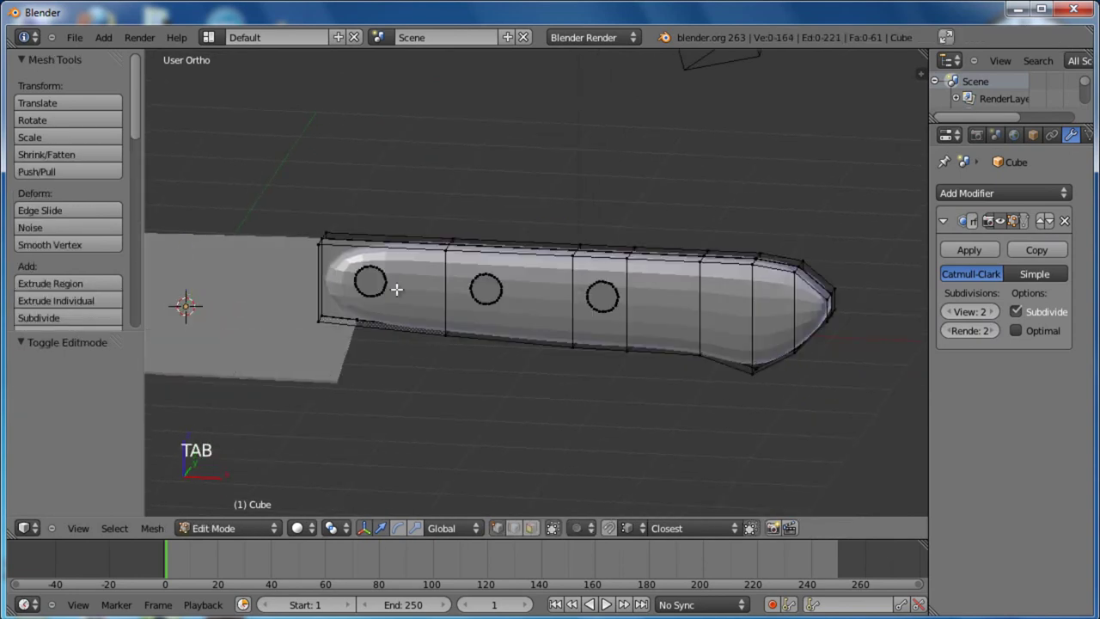
{"action": "key", "text": "ctrl+r"}
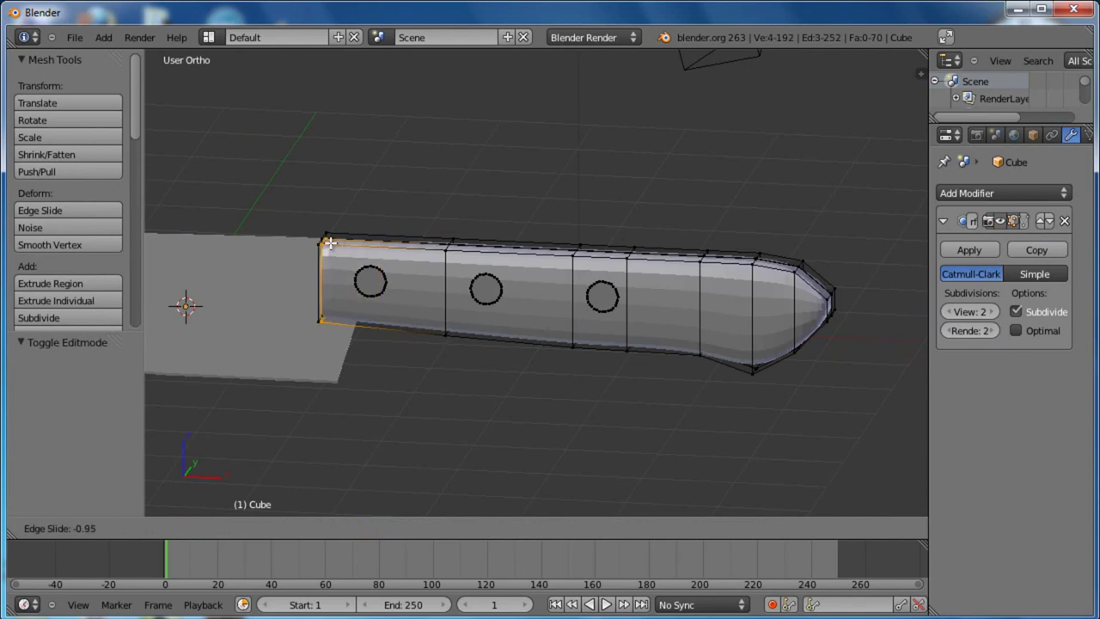
{"action": "left_click", "coordinate": [333, 238]}
{"action": "middle_click", "coordinate": [458, 273]}
{"action": "middle_click", "coordinate": [472, 267]}
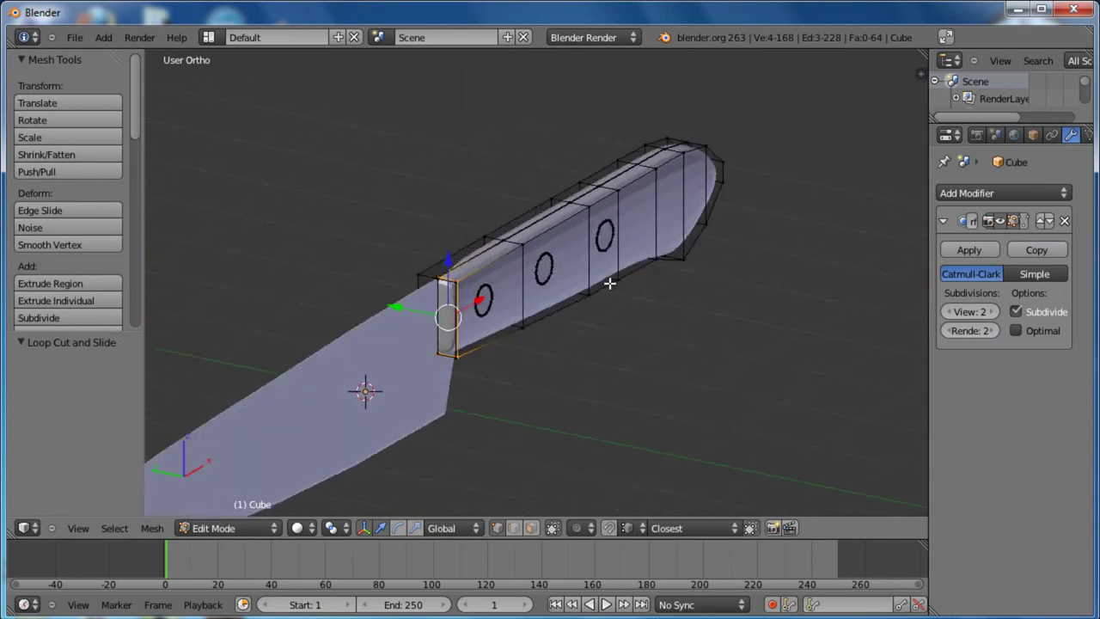
{"action": "scroll", "scroll_direction": "up", "scroll_amount": 3}
{"action": "middle_click", "coordinate": [518, 275]}
Cut a lengthwise edge loop tight against the handle's top edge to keep it crisp
{"action": "key", "text": "ctrl+r"}
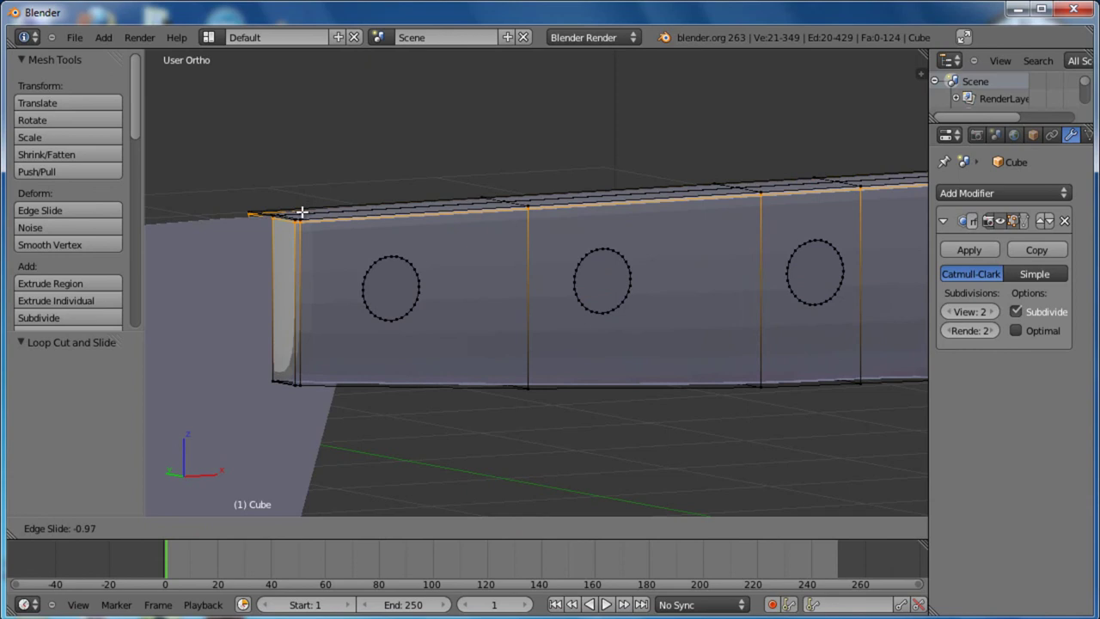
{"action": "left_click", "coordinate": [307, 209]}
{"action": "middle_click", "coordinate": [526, 348]}
{"action": "scroll", "scroll_direction": "down", "scroll_amount": 3}
{"action": "middle_click", "coordinate": [676, 305]}
{"action": "middle_click", "coordinate": [672, 321]}
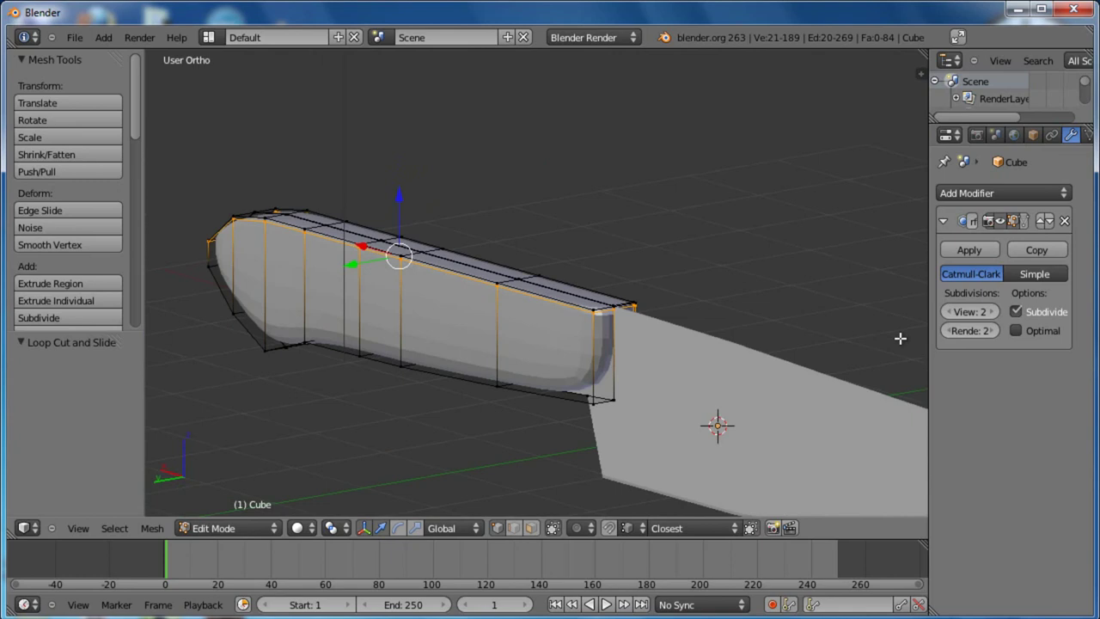
Cut another loop near the handle's other end, leave Edit Mode and apply Smooth shading
{"action": "key", "text": "ctrl+r"}
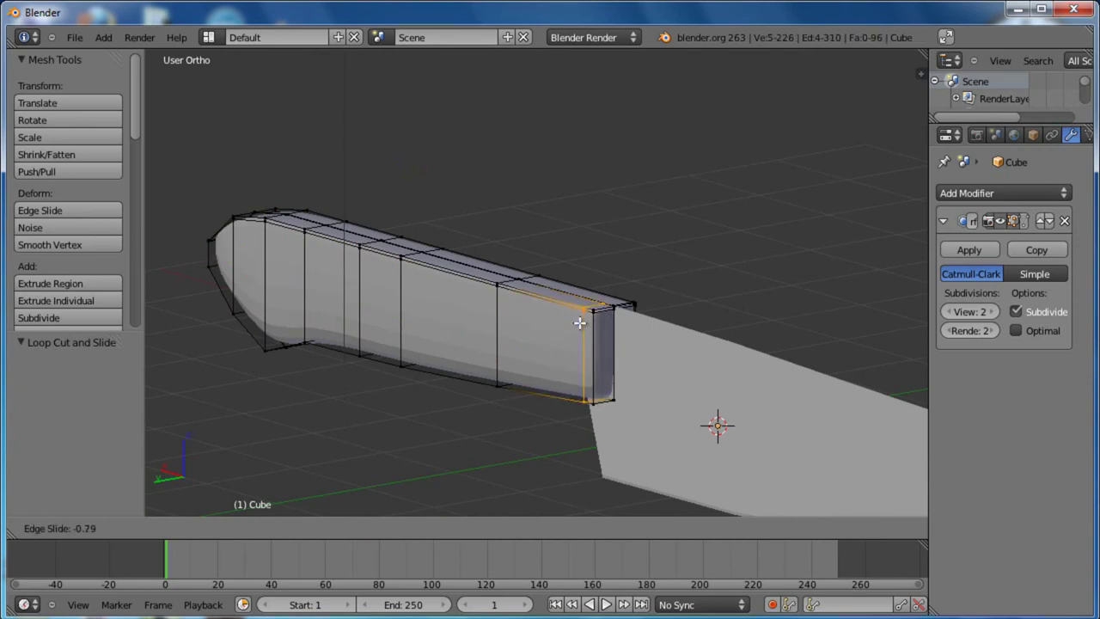
{"action": "left_click", "coordinate": [585, 318]}
{"action": "middle_click", "coordinate": [690, 298]}
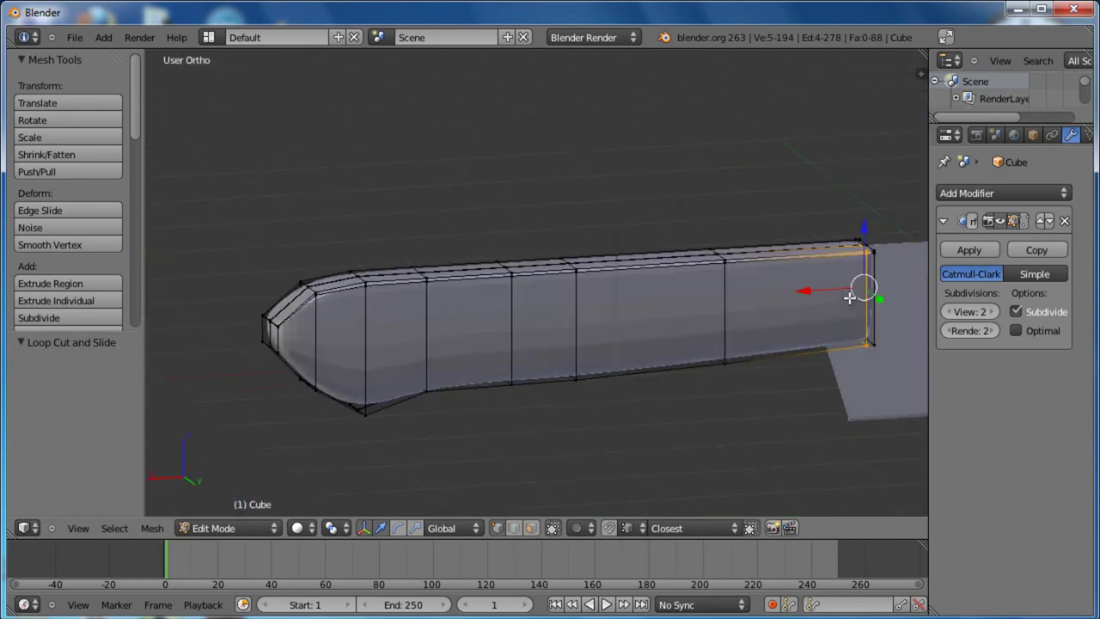
{"action": "key", "text": "Tab"}
{"action": "scroll", "scroll_direction": "down", "scroll_amount": 3}
{"action": "scroll", "scroll_direction": "down", "scroll_amount": 3}
{"action": "left_click", "coordinate": [46, 206]}
{"action": "scroll", "scroll_direction": "up", "scroll_amount": 3}
Select the handle, enter Edit Mode facing the rivets and clear the mesh selection
{"action": "middle_click", "coordinate": [586, 331]}
{"action": "middle_click", "coordinate": [593, 312]}
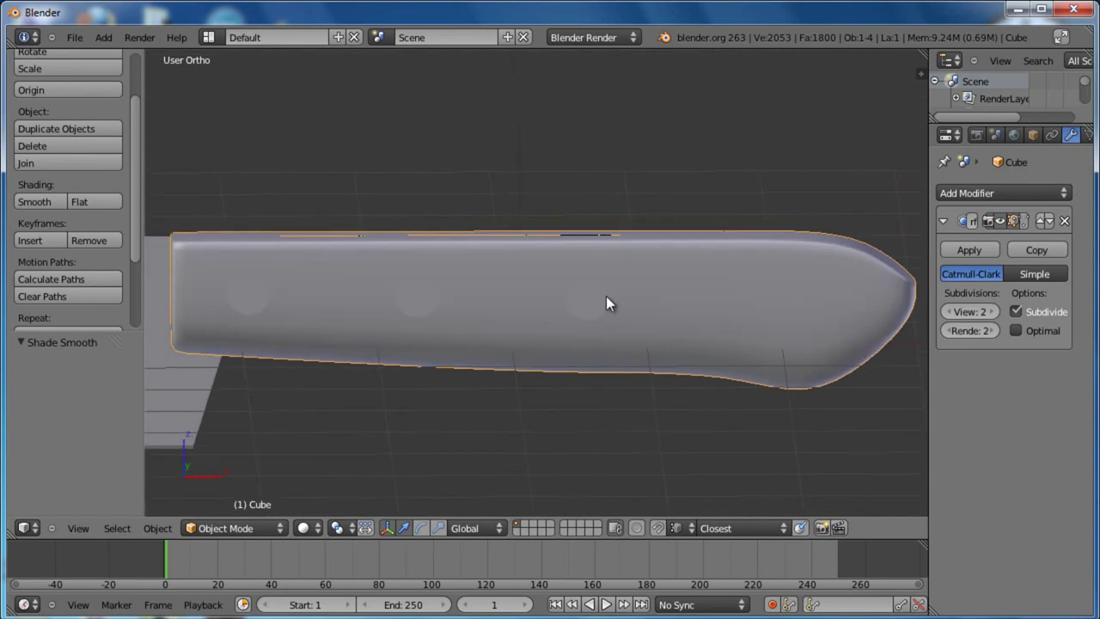
{"action": "right_click", "coordinate": [590, 302]}
{"action": "right_click", "coordinate": [480, 316]}
{"action": "key", "text": "Tab"}
{"action": "middle_click", "coordinate": [468, 319]}
{"action": "key", "text": "a"}
{"action": "middle_click", "coordinate": [745, 317]}
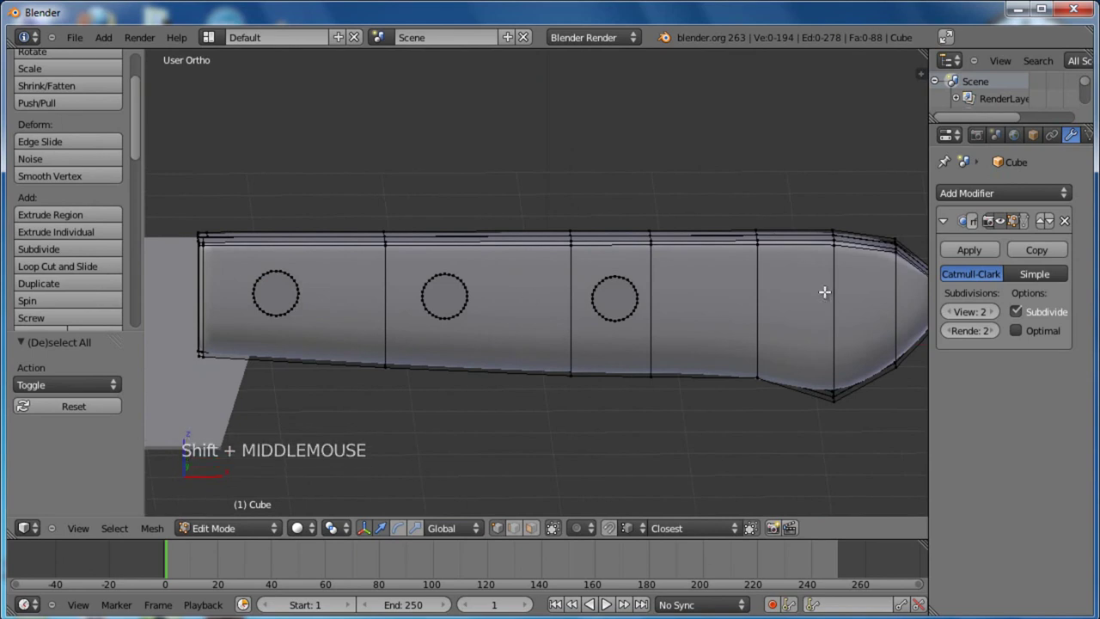
Select all three rivet circles via linked selection and separate them into their own object
{"action": "right_click", "coordinate": [462, 304]}
{"action": "right_click", "coordinate": [294, 303]}
{"action": "right_click", "coordinate": [630, 308]}
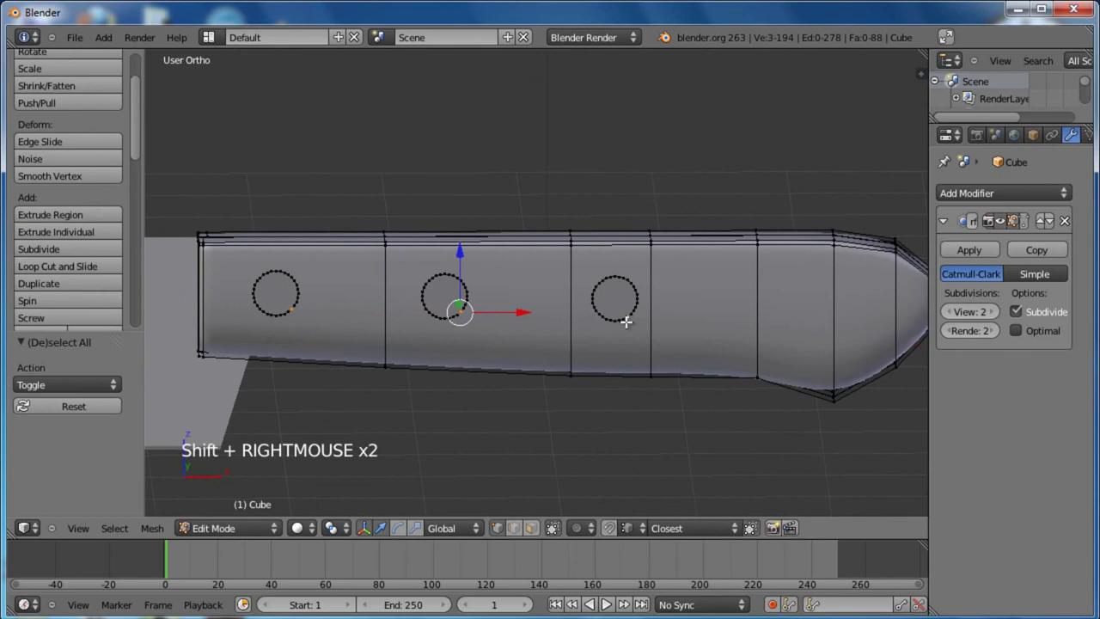
{"action": "key", "text": "ctrl+l"}
{"action": "key", "text": "p"}
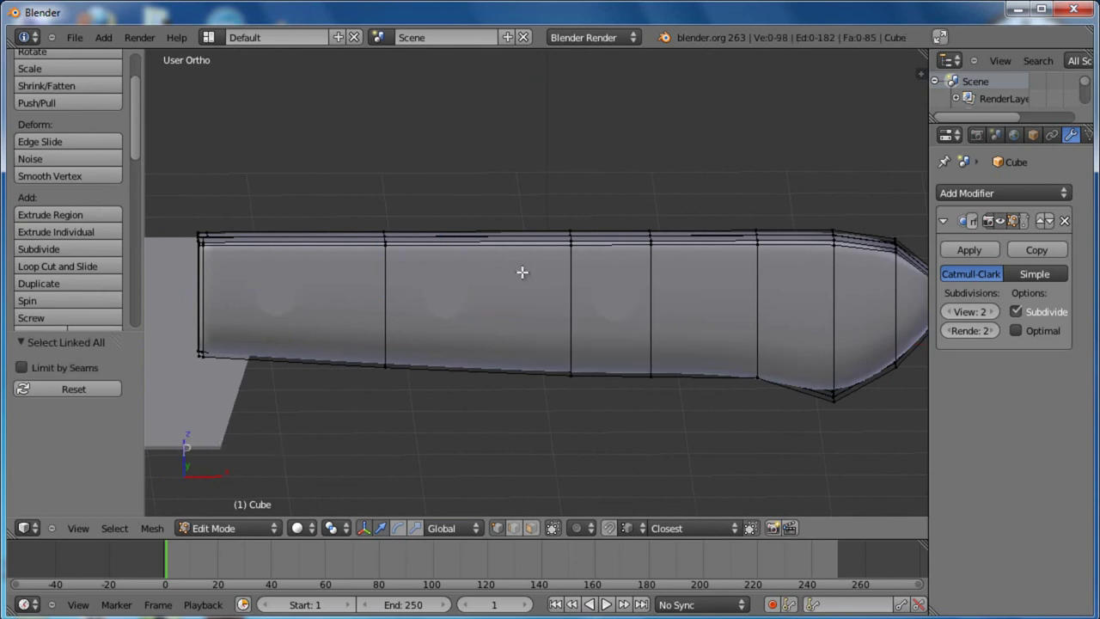
{"action": "key", "text": "Tab"}
Select the separated rivet circles object Cube.002 in Object Mode
{"action": "right_click", "coordinate": [617, 307]}
{"action": "scroll", "scroll_direction": "down", "scroll_amount": 3}
{"action": "right_click", "coordinate": [383, 318]}
{"action": "right_click", "coordinate": [455, 319]}
{"action": "right_click", "coordinate": [436, 294]}
{"action": "middle_click", "coordinate": [524, 329]}
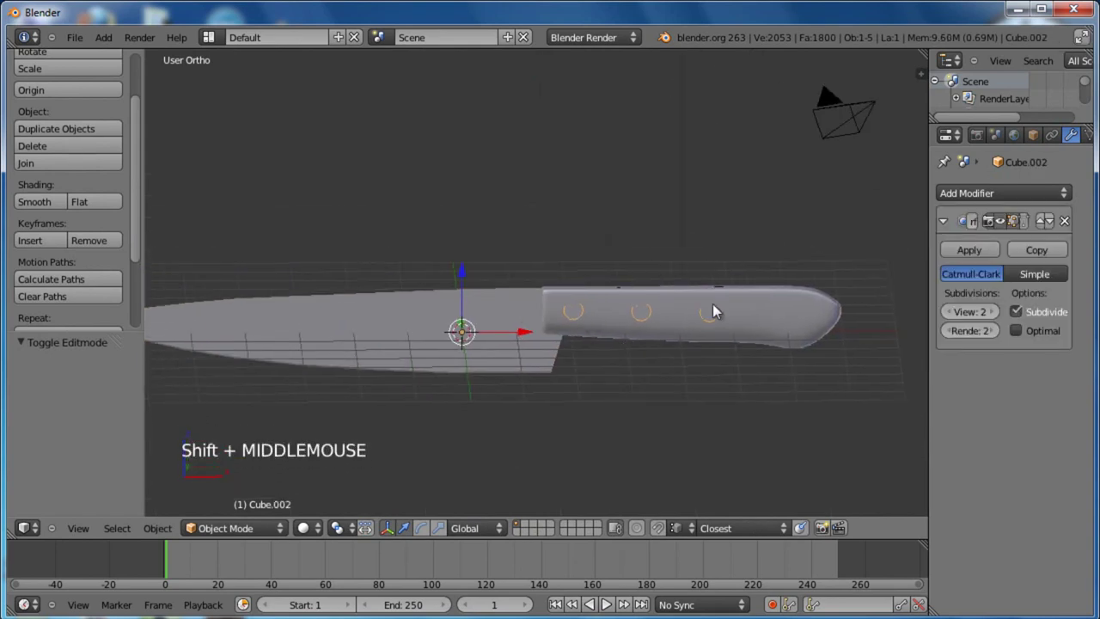
{"action": "middle_click", "coordinate": [773, 341]}
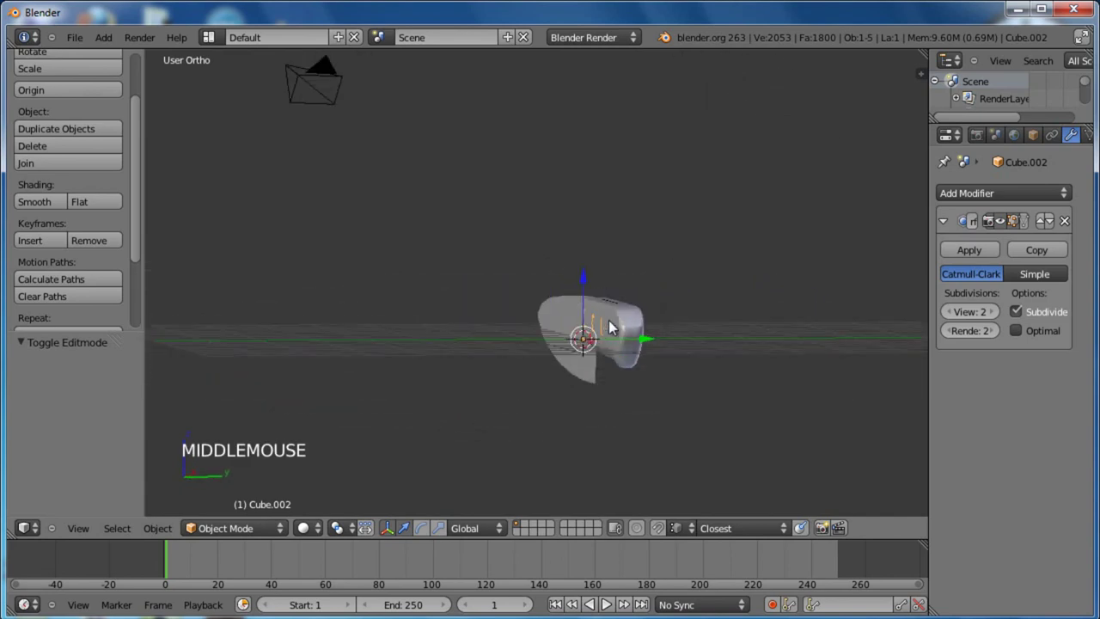
{"action": "middle_click", "coordinate": [528, 352]}
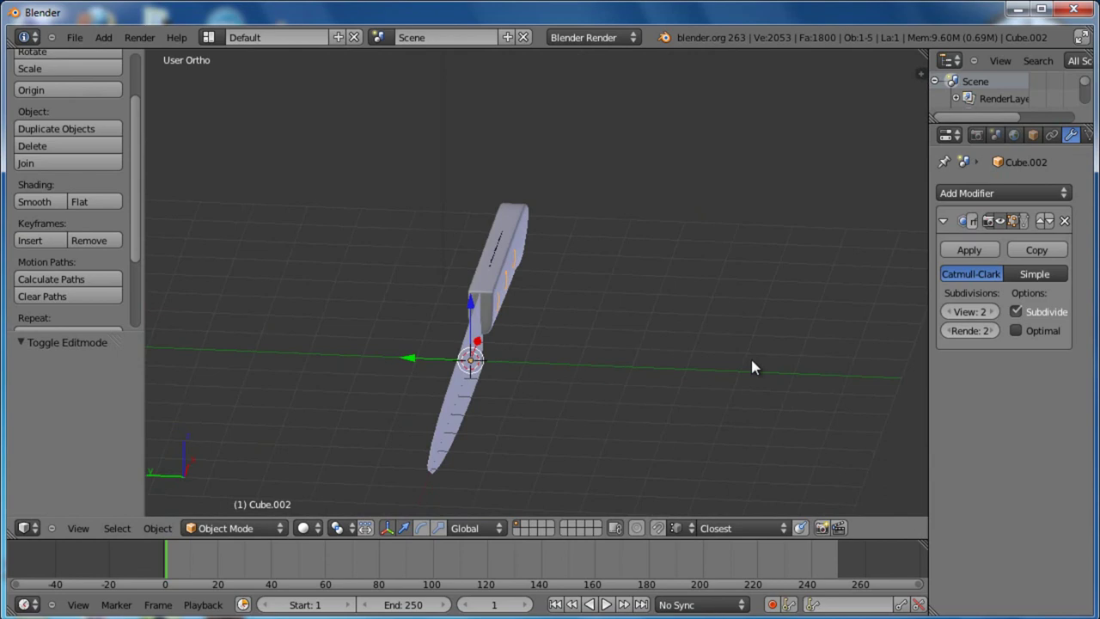
{"action": "middle_click", "coordinate": [543, 344]}
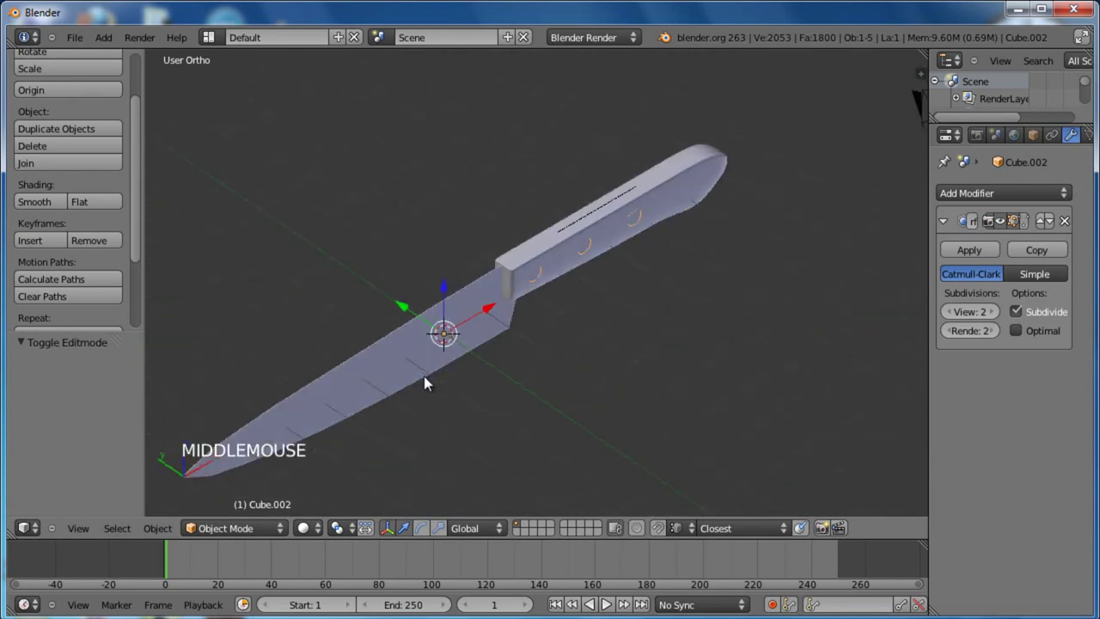
{"action": "middle_click", "coordinate": [692, 352]}
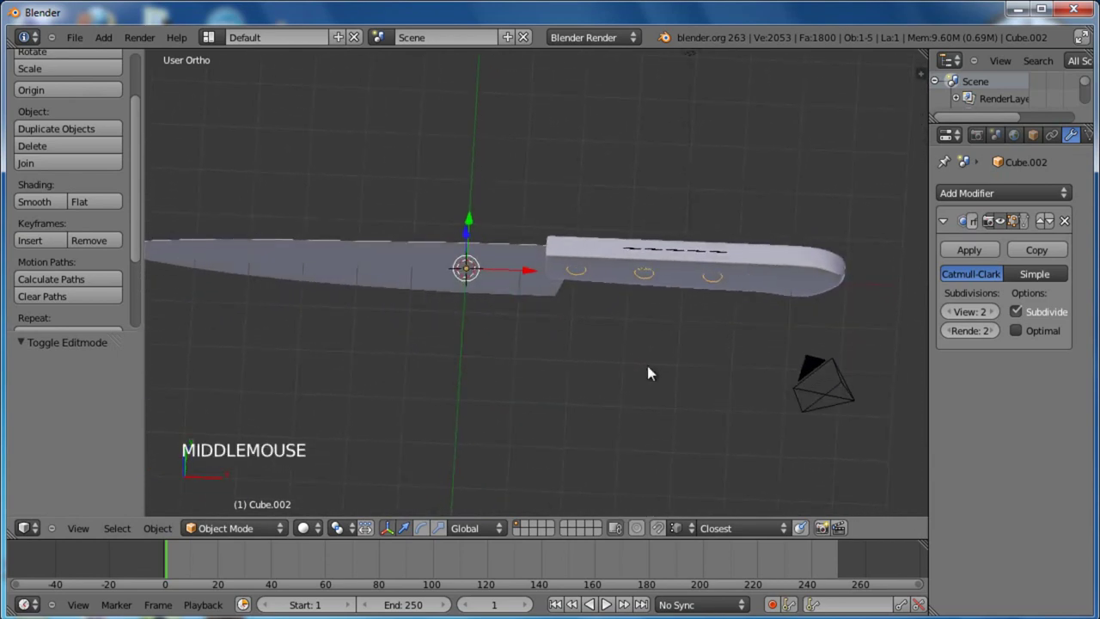
{"action": "middle_click", "coordinate": [561, 367]}
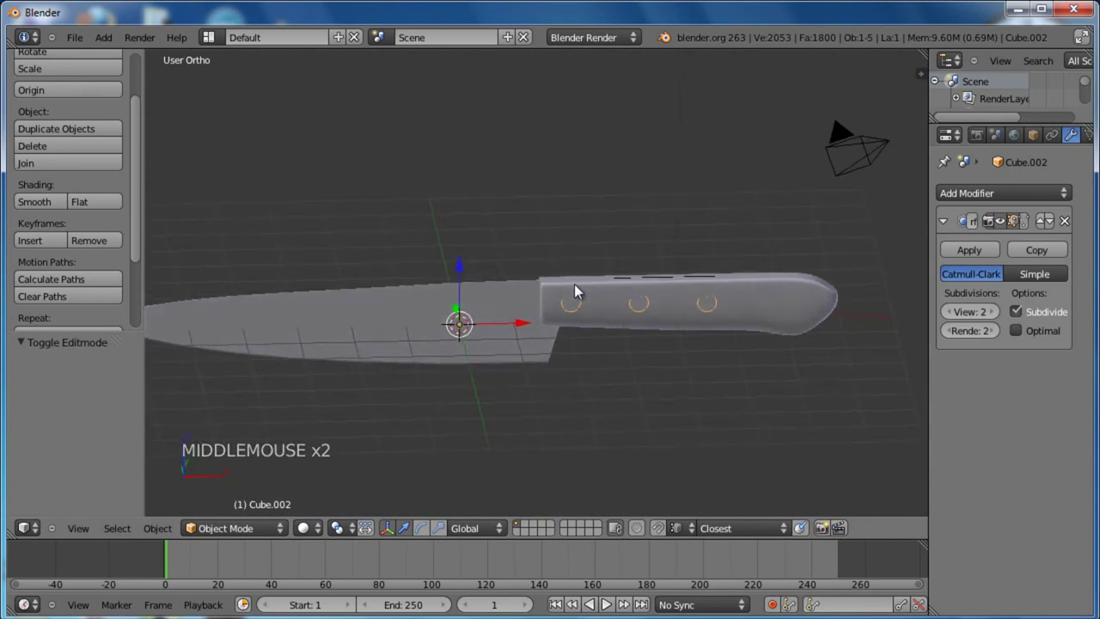
{"action": "scroll", "scroll_direction": "down", "scroll_amount": 3}
{"action": "middle_click", "coordinate": [528, 325]}
{"action": "scroll", "scroll_direction": "down", "scroll_amount": 3}
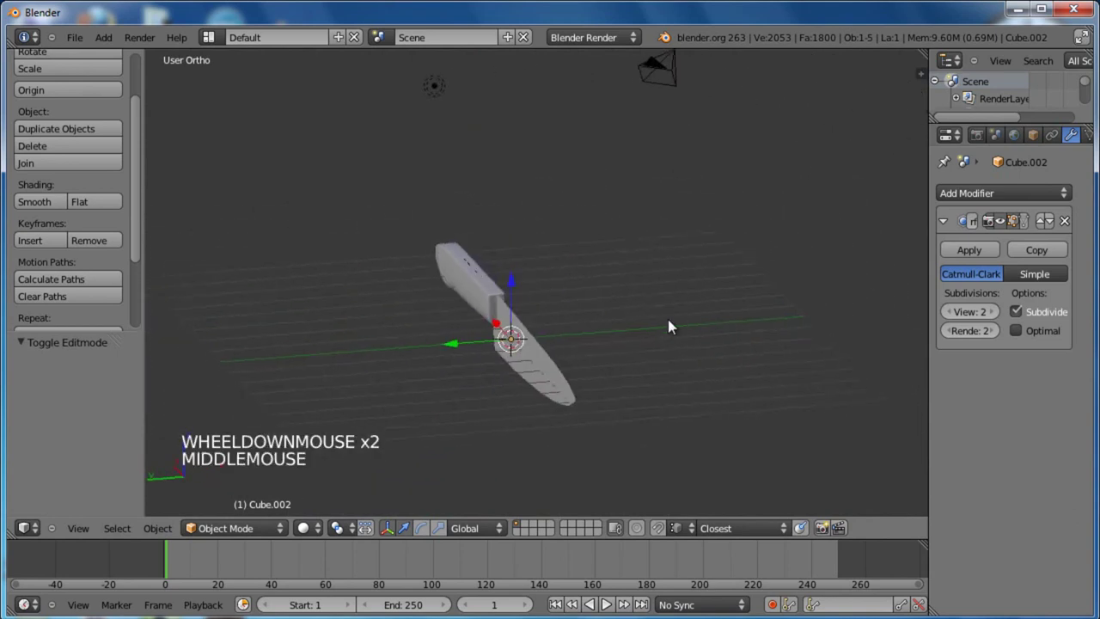